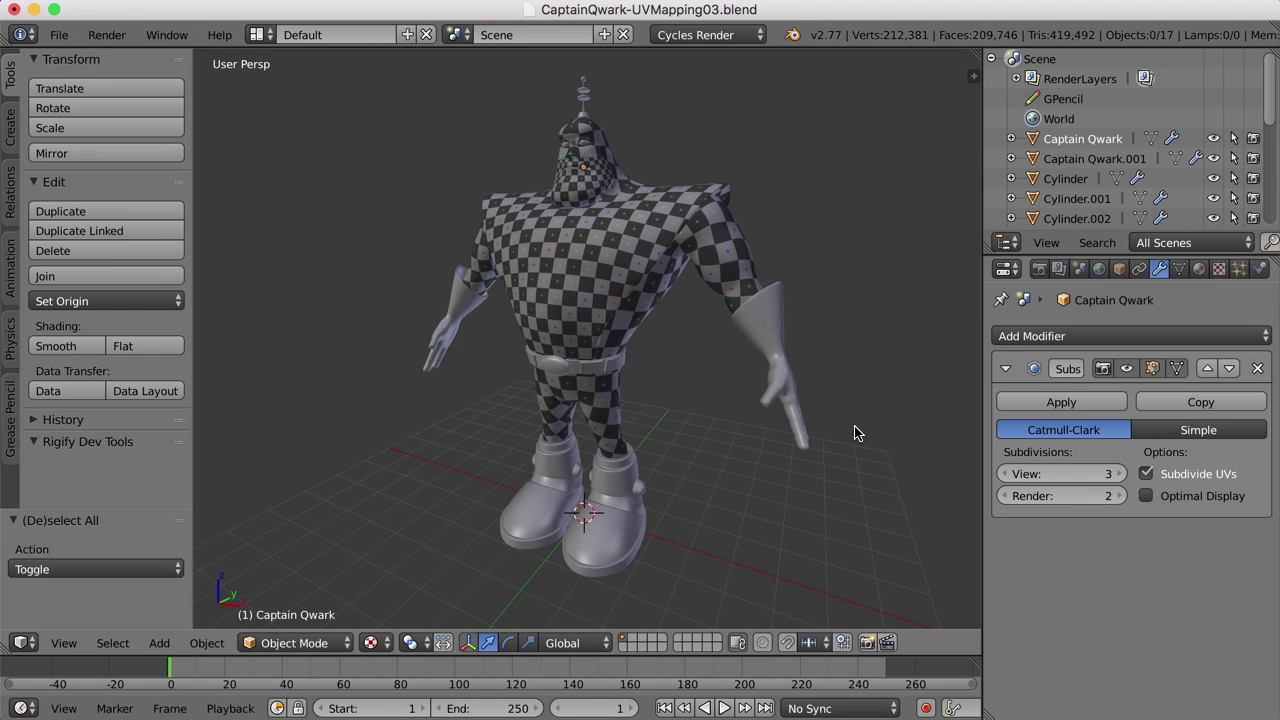
# - Select the gloves object, disable its Mirror modifier's viewport display, and frame the single glove
pyautogui.middleClick(827, 440)
pyautogui.rightClick(747, 387)
pyautogui.middleClick(767, 436)
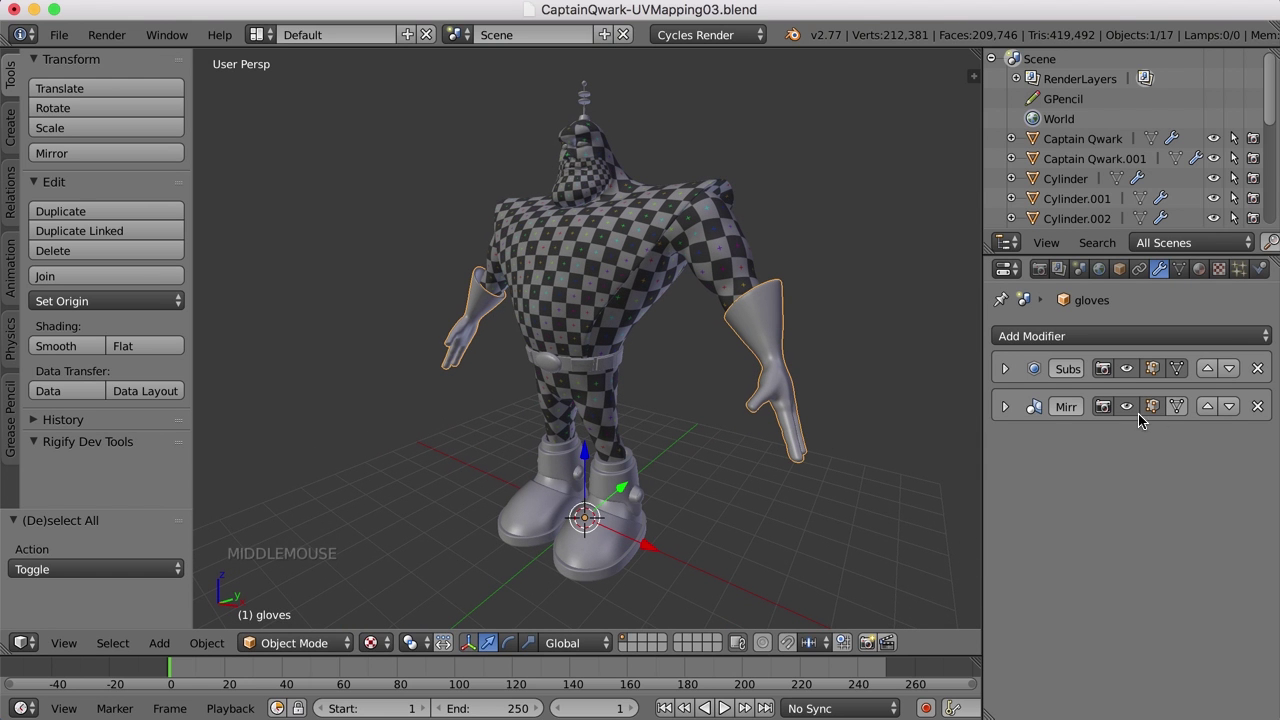
pyautogui.click(1137, 409)
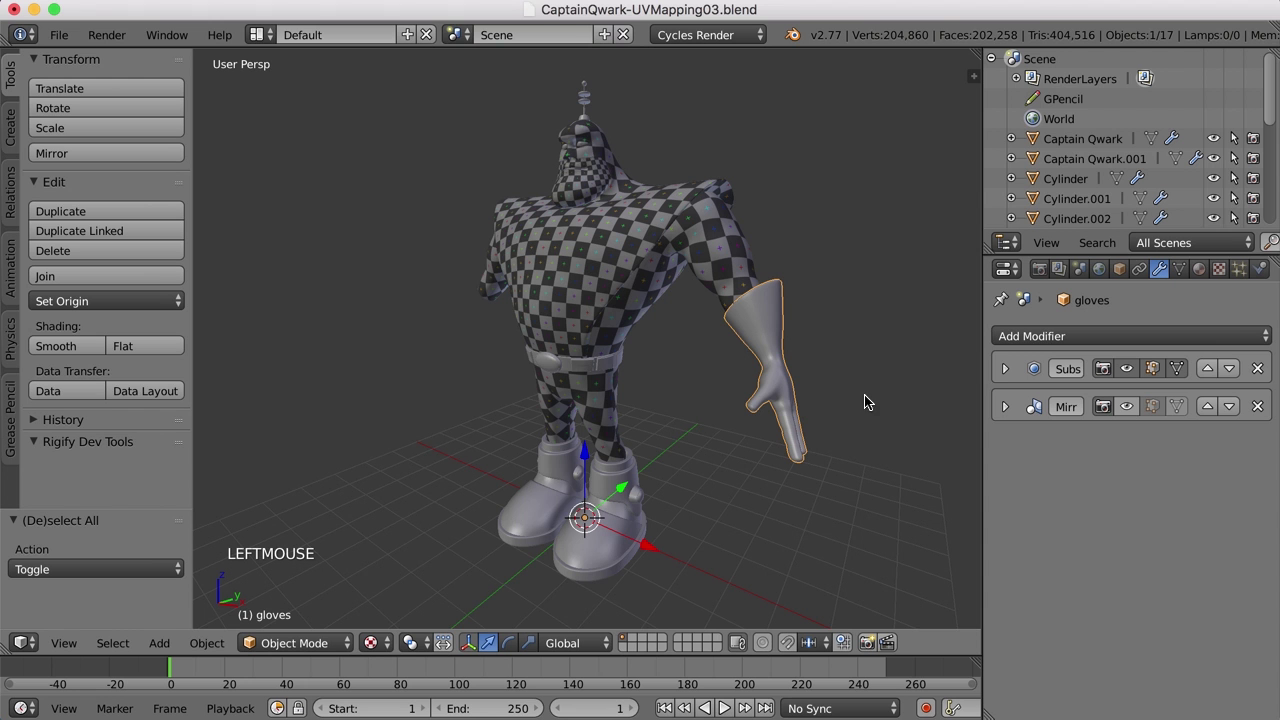
pyautogui.press('KP_Decimal')
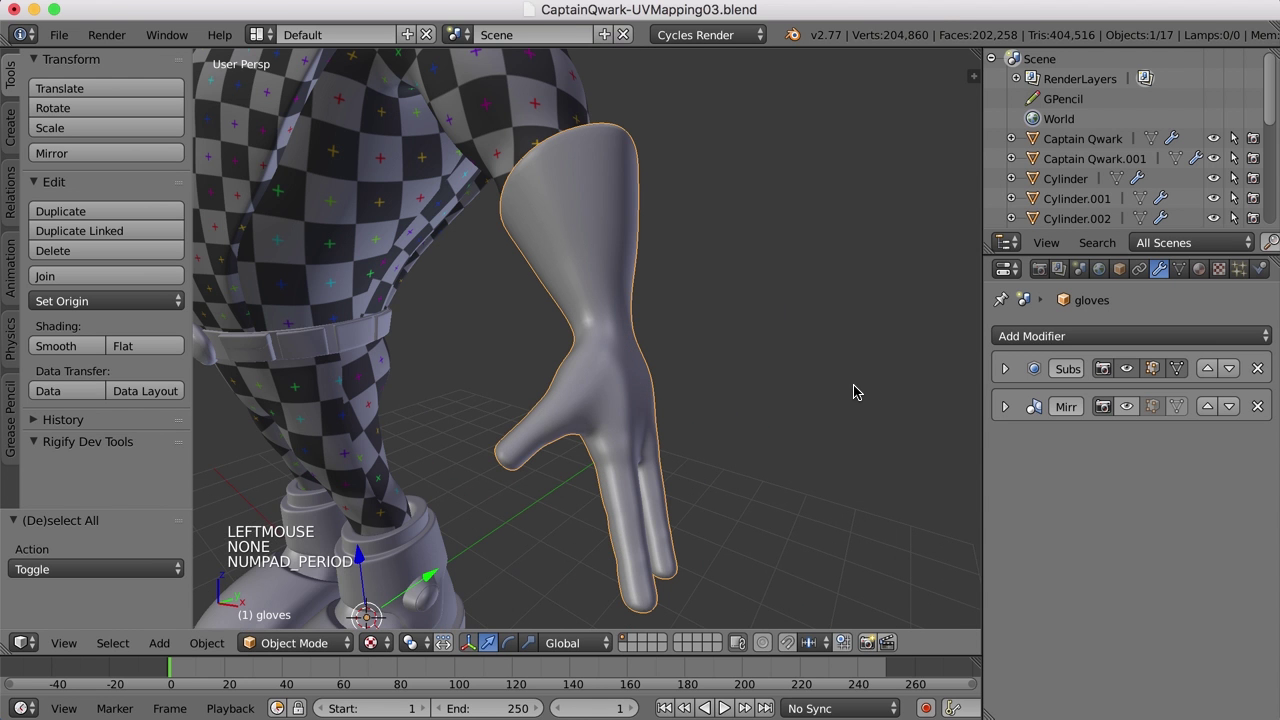
# - Enter Edit Mode on the glove and start selecting edges along the cuff rim
pyautogui.middleClick(590, 372)
pyautogui.press('Tab')
pyautogui.middleClick(577, 399)
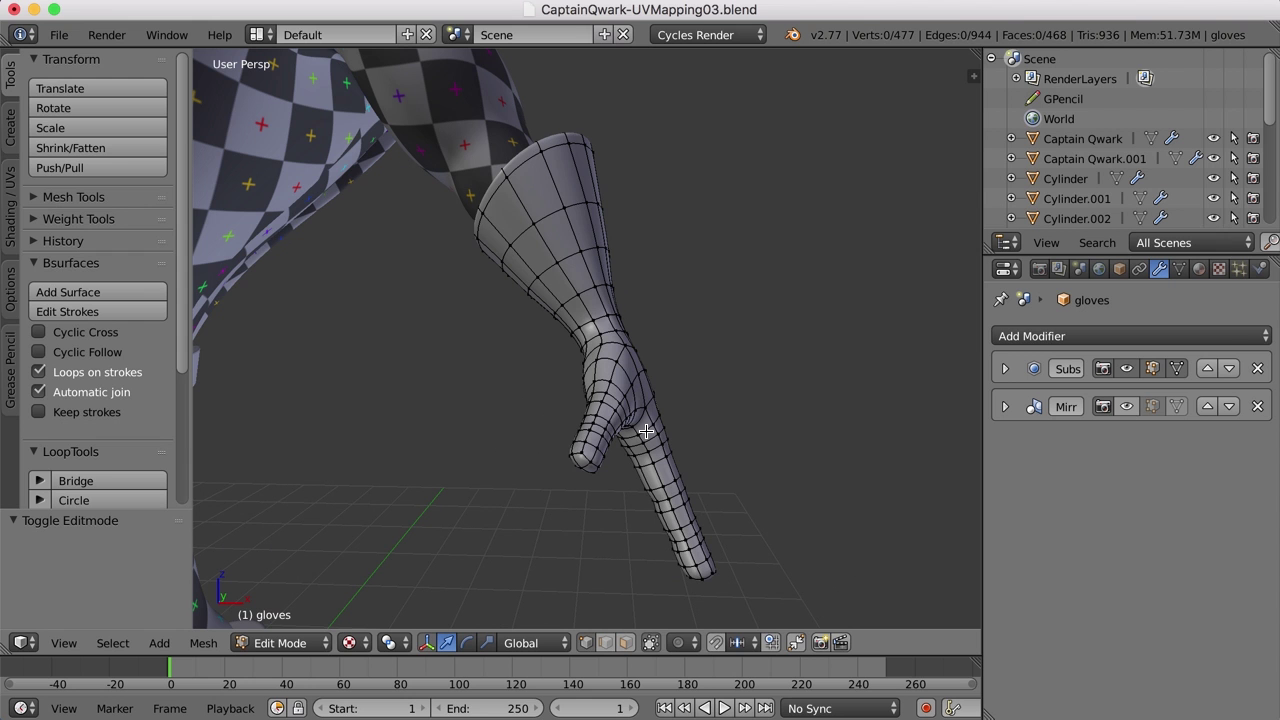
pyautogui.middleClick(680, 428)
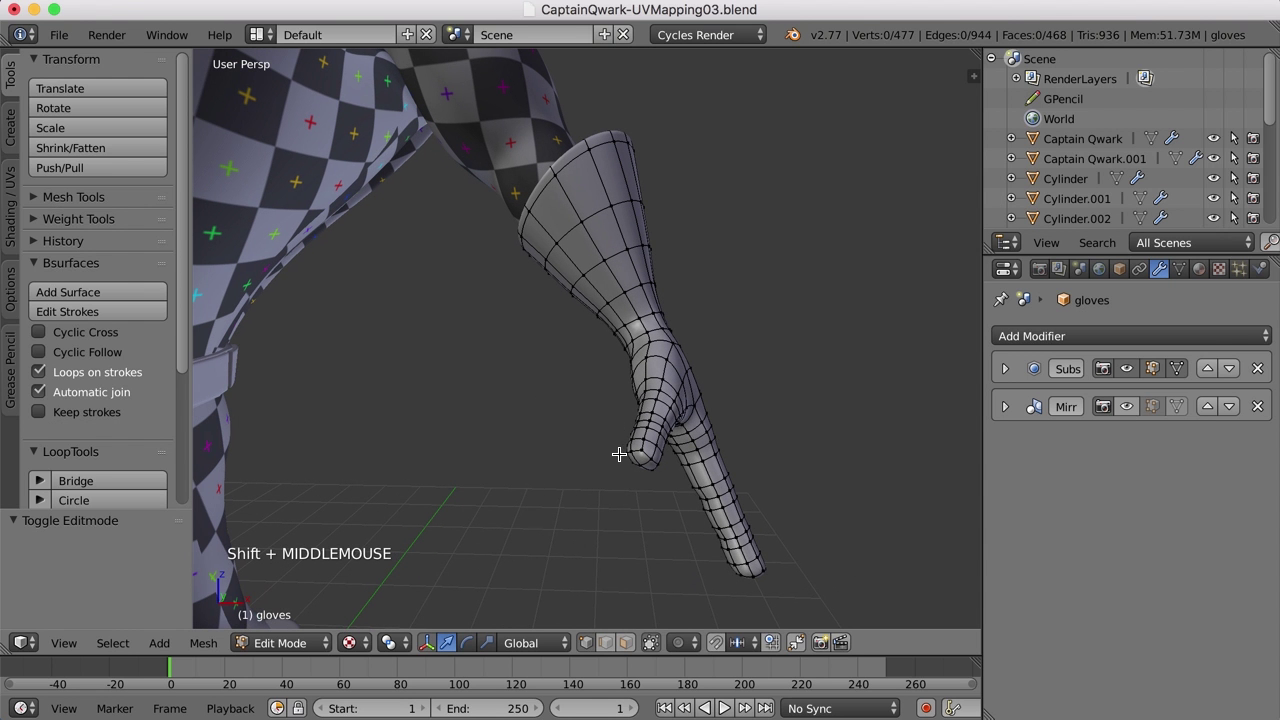
pyautogui.middleClick(612, 452)
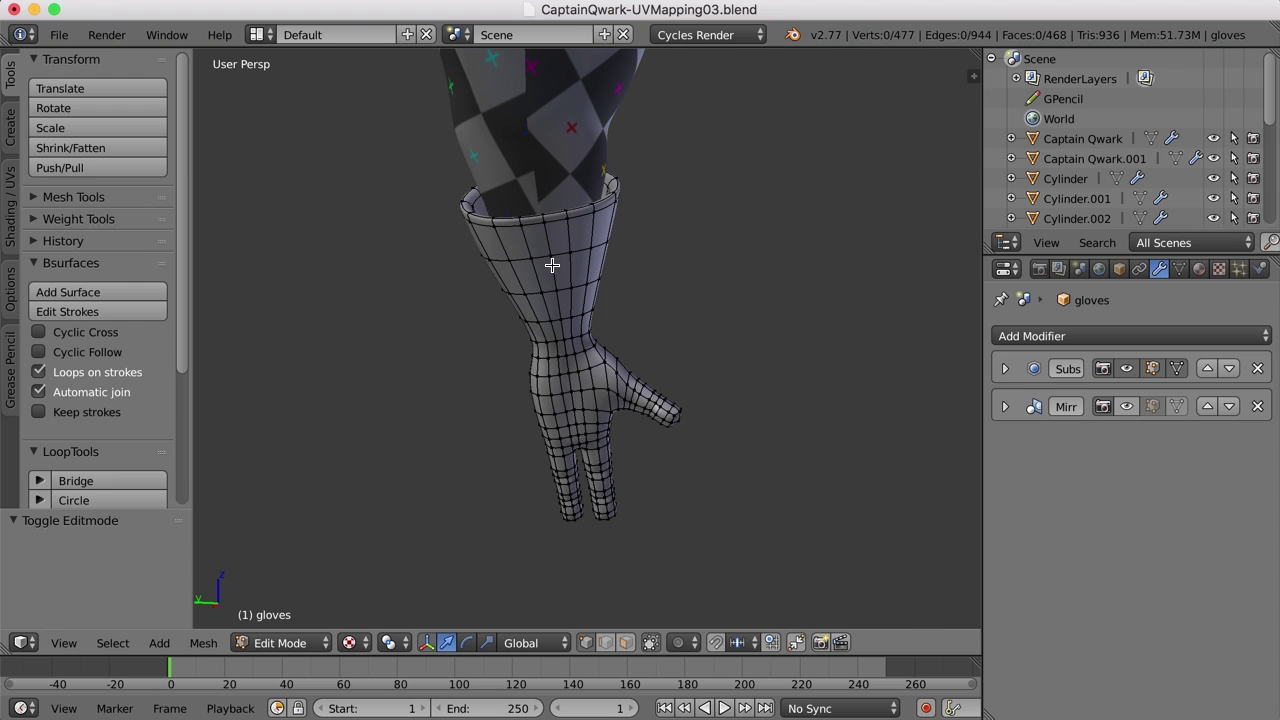
pyautogui.rightClick(565, 331)
pyautogui.rightClick(543, 208)
# - Extend the selection around the ring of edges inside the cuff opening, checking it from below
pyautogui.middleClick(686, 262)
pyautogui.scroll(3)
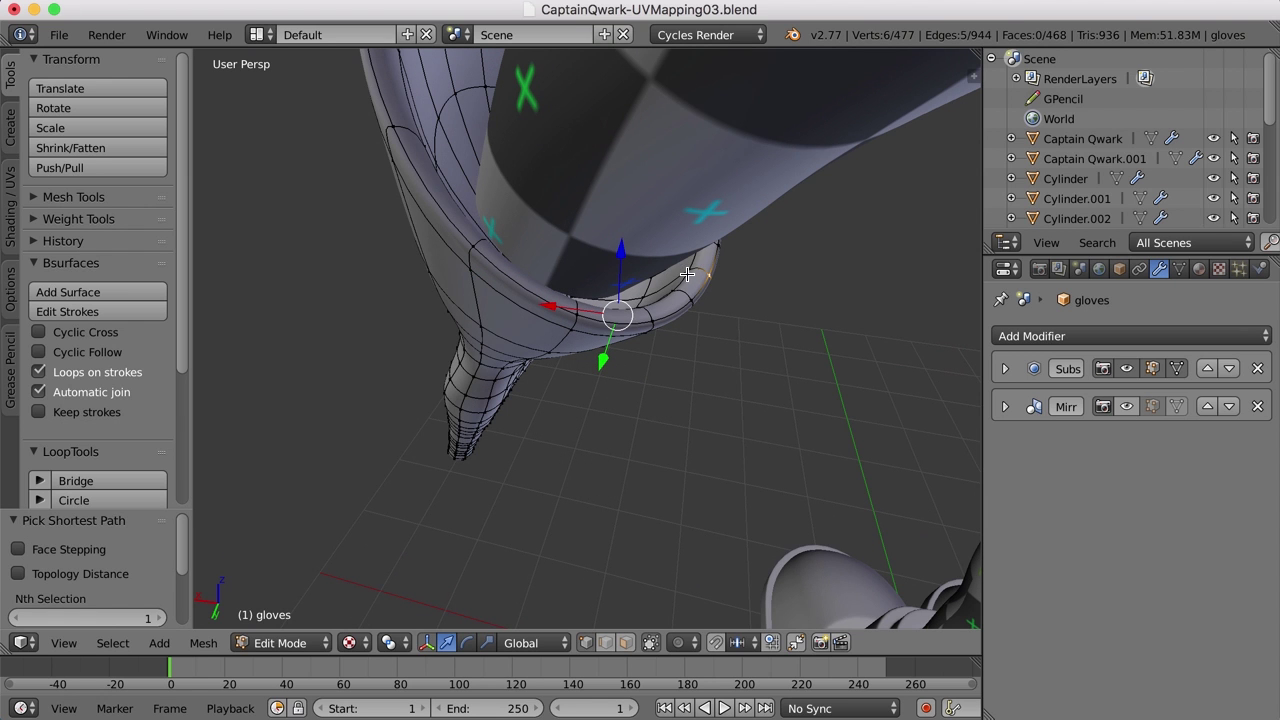
pyautogui.rightClick(687, 261)
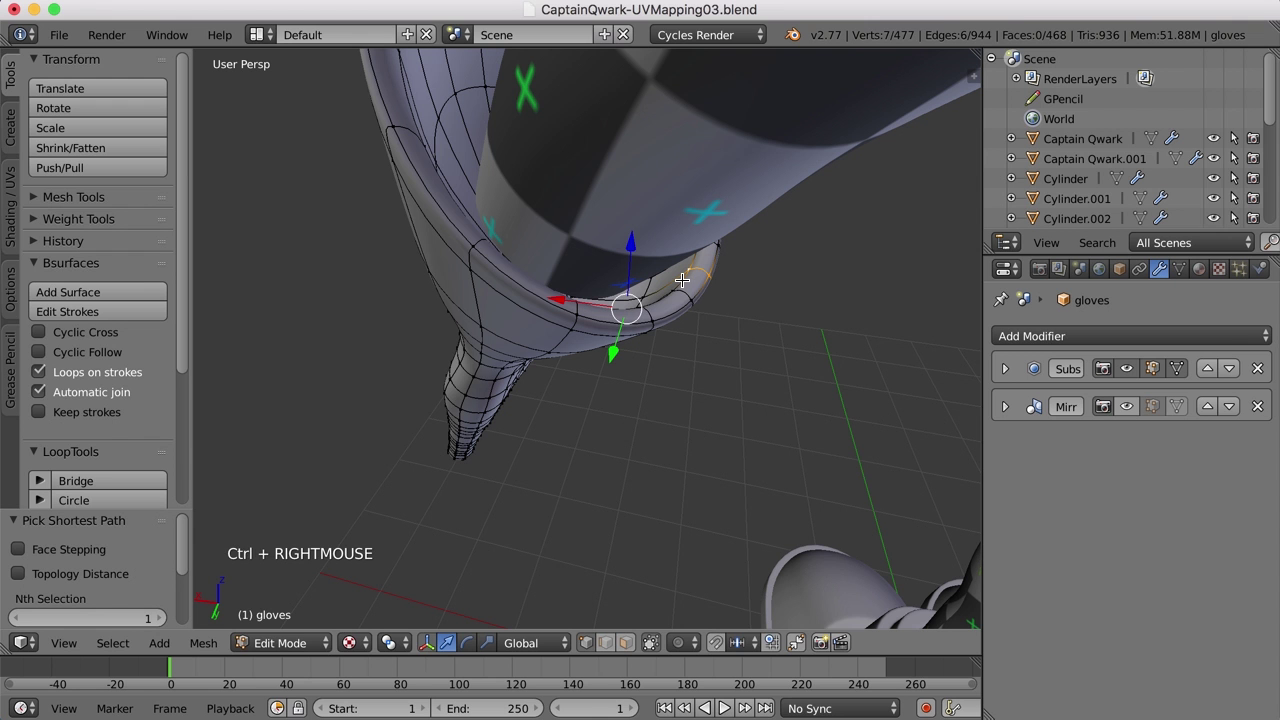
pyautogui.rightClick(682, 275)
pyautogui.scroll(-3)
pyautogui.middleClick(733, 312)
pyautogui.scroll(-3)
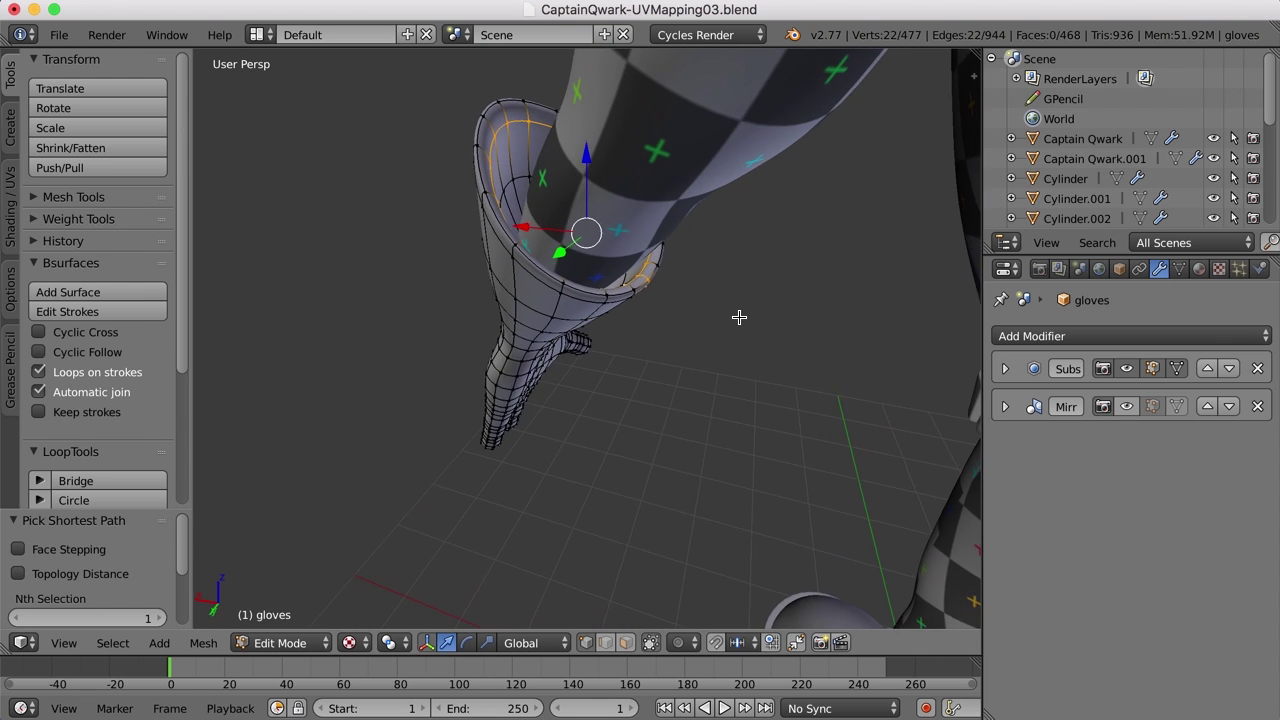
pyautogui.scroll(3)
pyautogui.middleClick(725, 312)
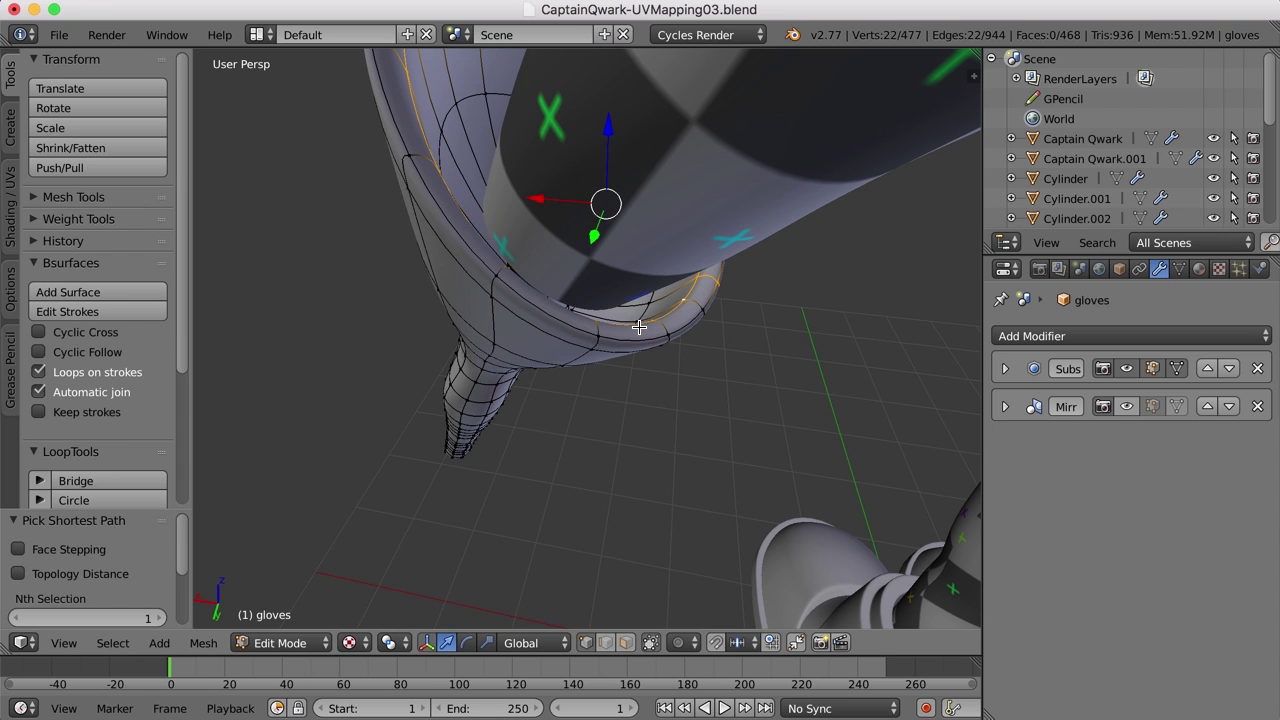
# - Hide every object except the gloves with Shift+H and complete the inner cuff edge ring selection
pyautogui.press('Tab')
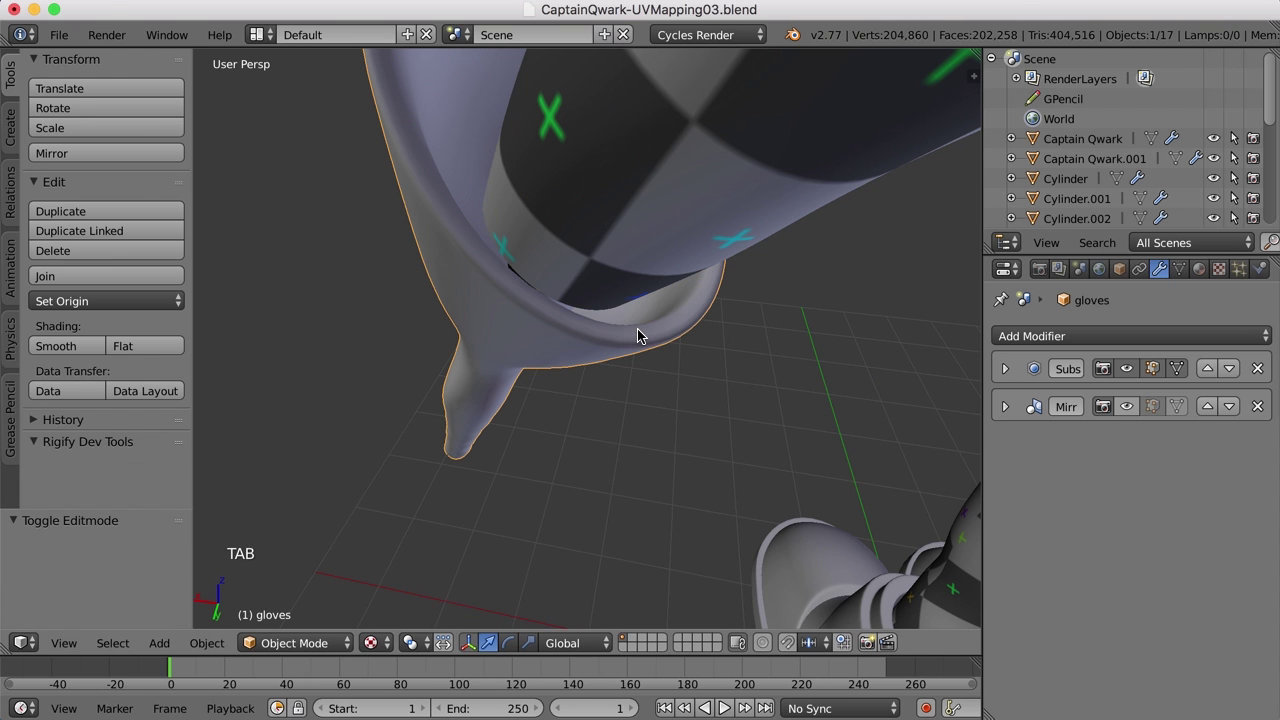
pyautogui.press('shift+h')
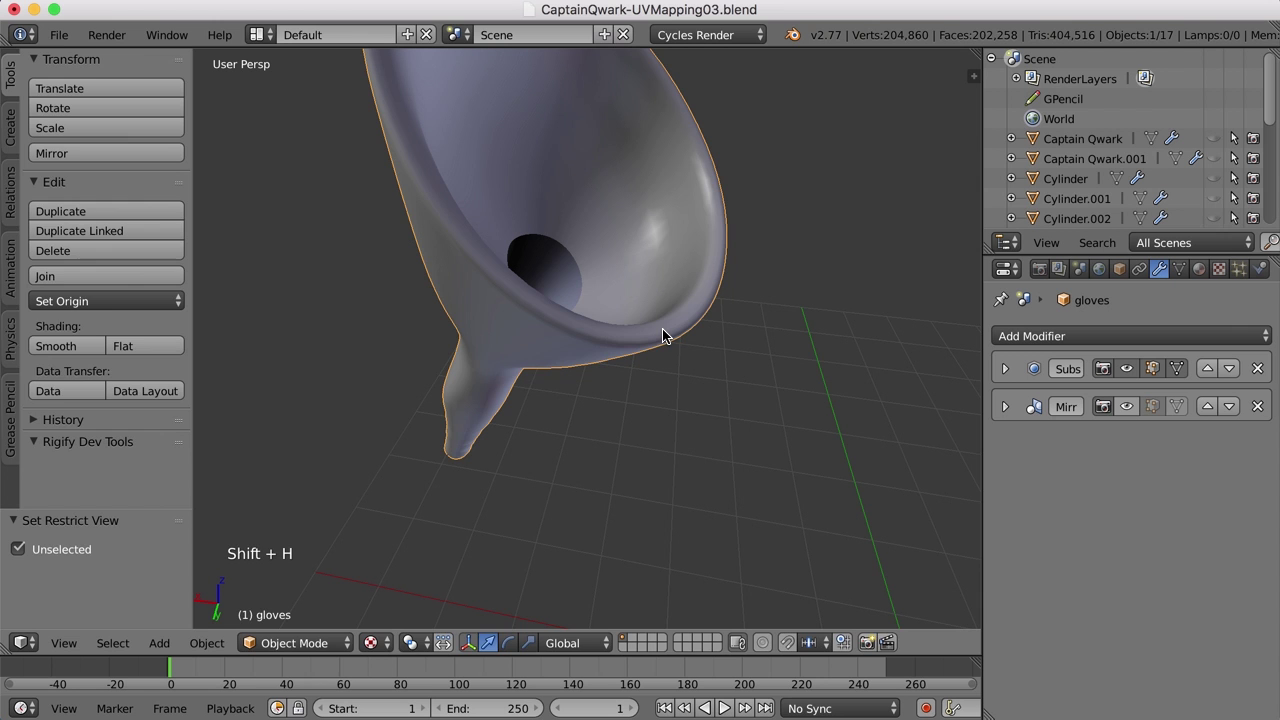
pyautogui.press('Tab')
pyautogui.middleClick(678, 333)
pyautogui.middleClick(642, 337)
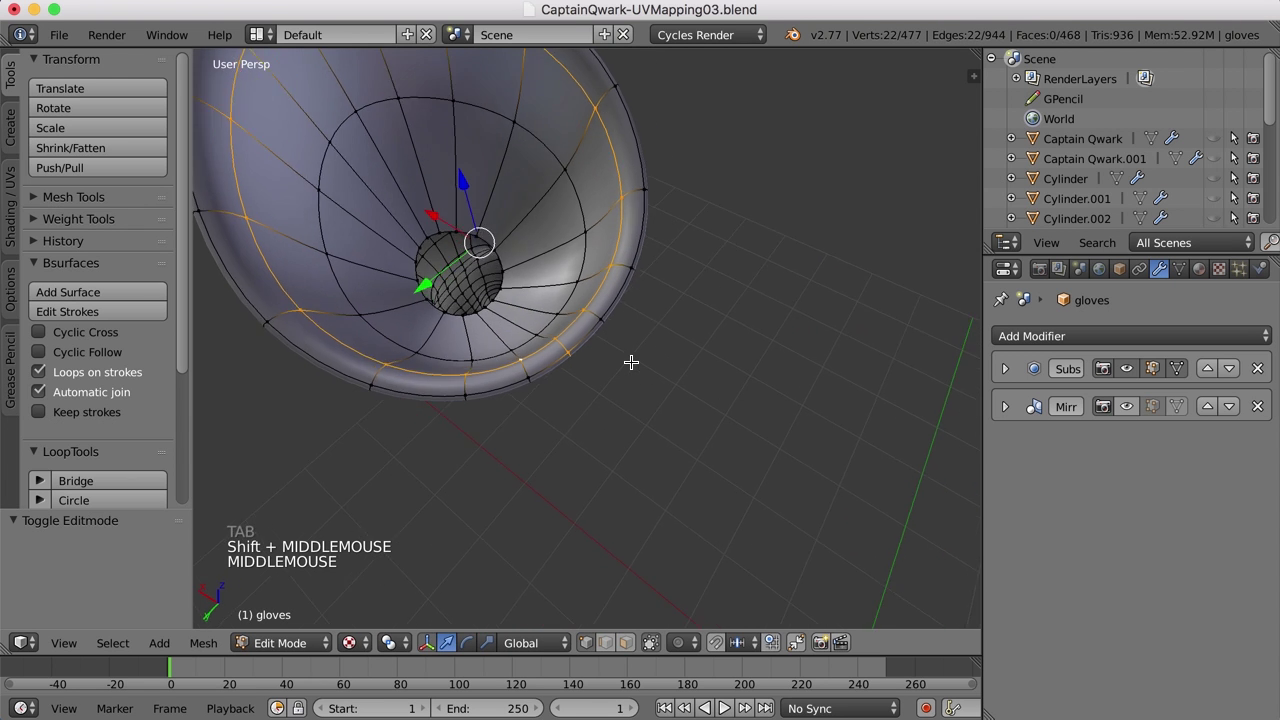
pyautogui.rightClick(487, 309)
pyautogui.rightClick(539, 340)
# - Verify the 22-vertex inner cuff ring, mark it as a UV seam, and deselect everything
pyautogui.middleClick(641, 392)
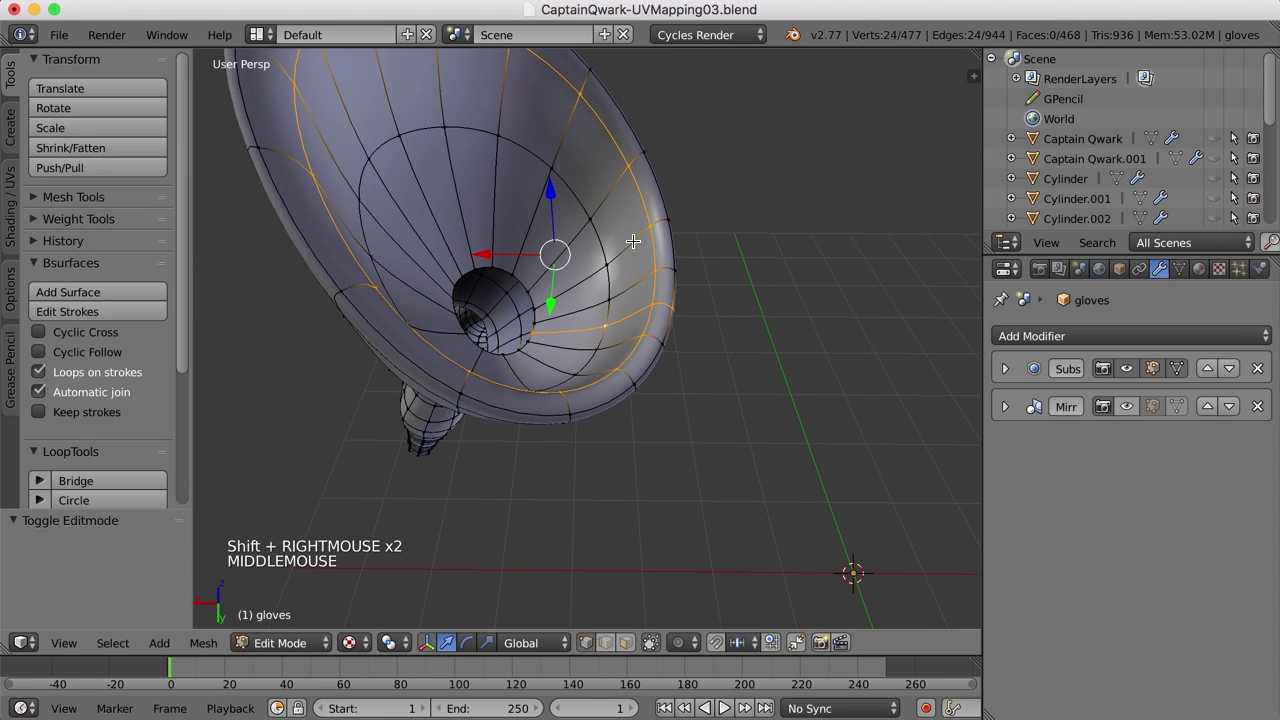
pyautogui.middleClick(694, 392)
pyautogui.middleClick(655, 362)
pyautogui.scroll(-3)
pyautogui.middleClick(698, 398)
pyautogui.press('ctrl+e')
pyautogui.press('a')
pyautogui.middleClick(667, 367)
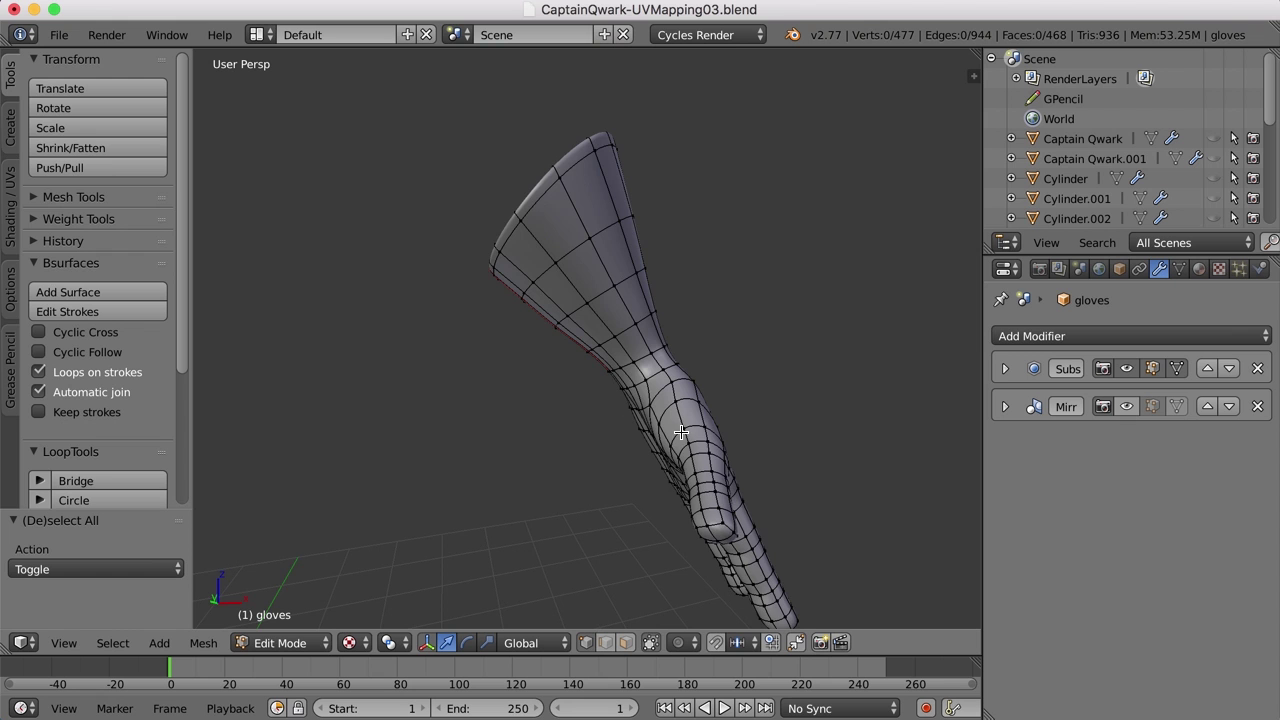
# - Select an edge path down the glove's side from the cuff and mark it as a seam
pyautogui.middleClick(703, 495)
pyautogui.scroll(-3)
pyautogui.scroll(-3)
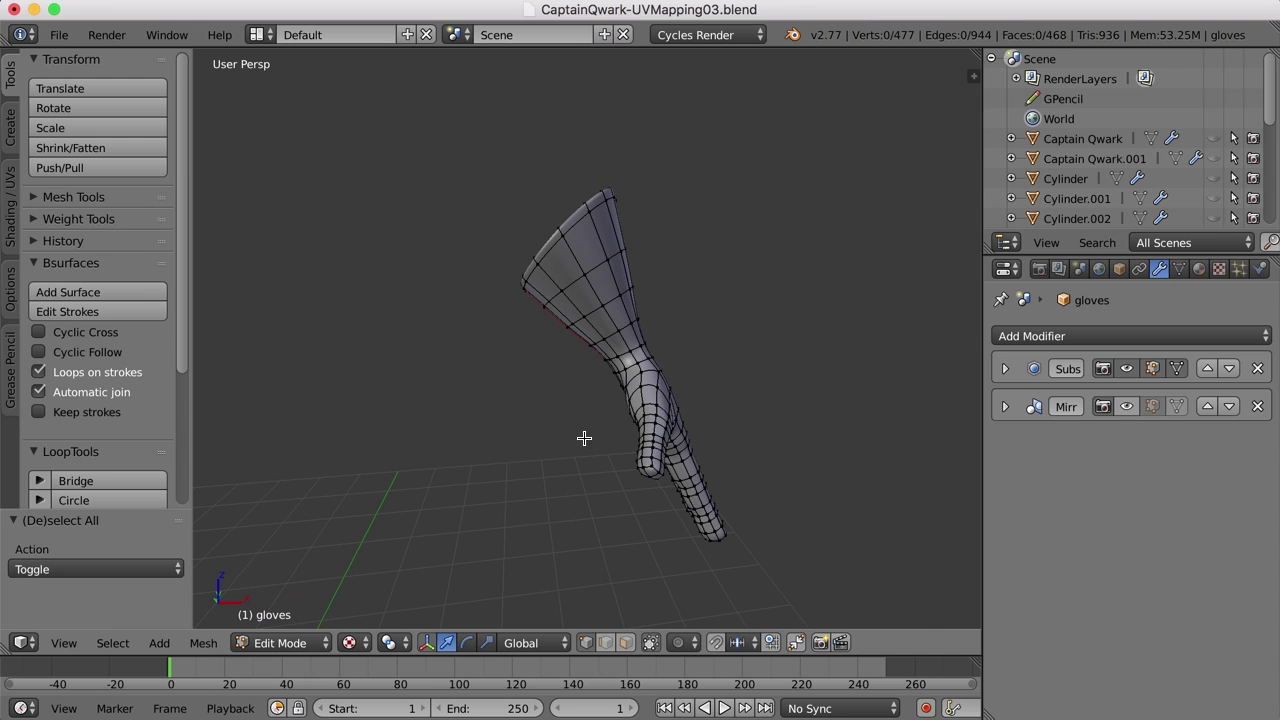
pyautogui.middleClick(538, 444)
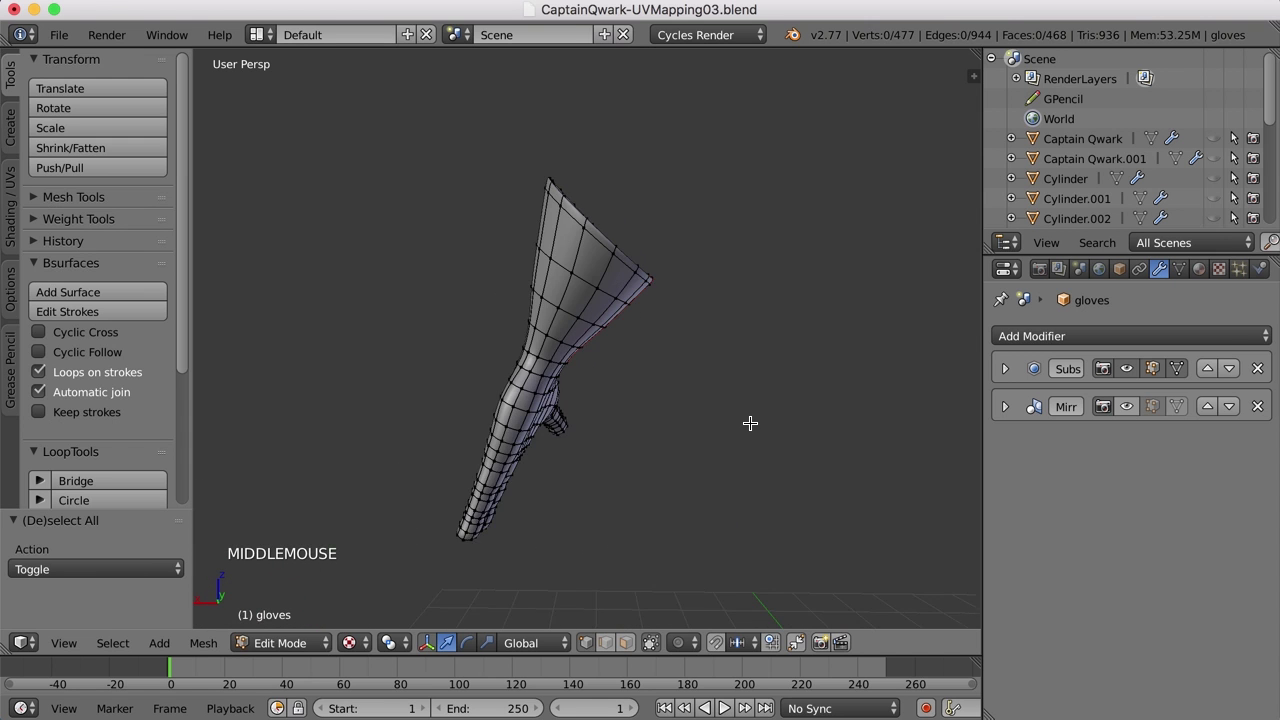
pyautogui.scroll(3)
pyautogui.middleClick(617, 436)
pyautogui.scroll(3)
pyautogui.middleClick(630, 442)
pyautogui.rightClick(606, 335)
pyautogui.middleClick(606, 350)
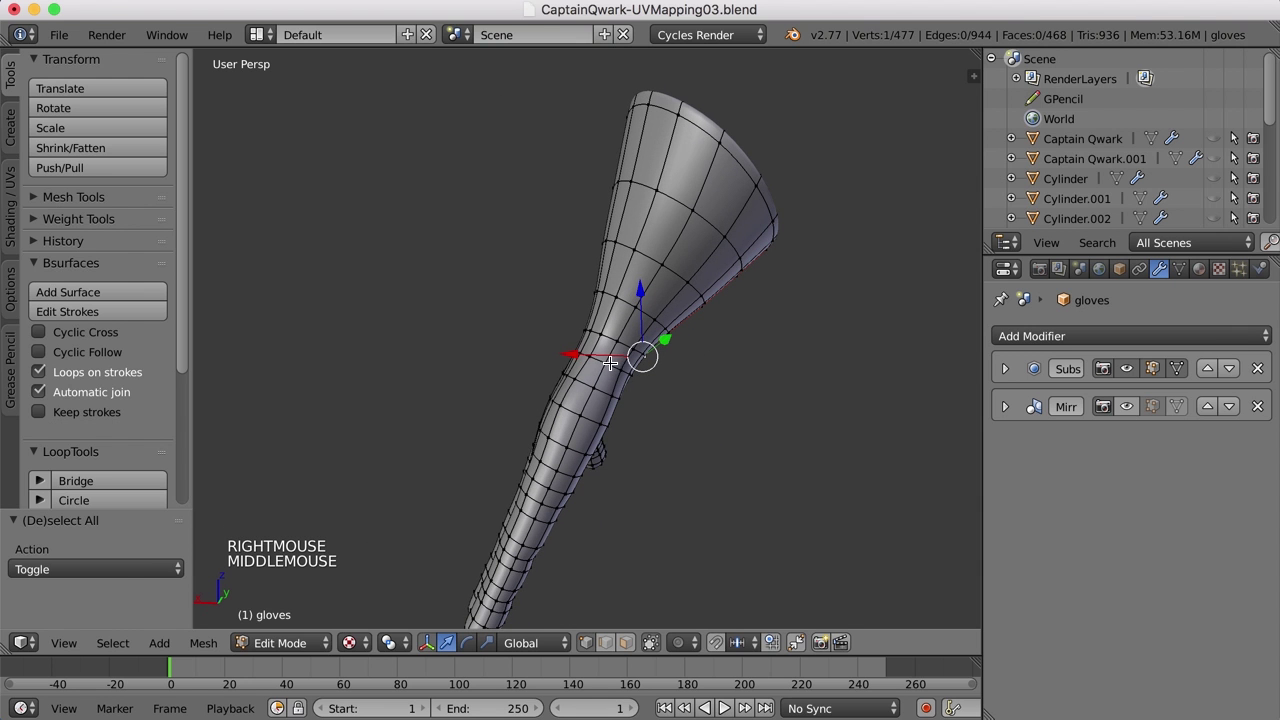
pyautogui.rightClick(623, 339)
pyautogui.middleClick(684, 380)
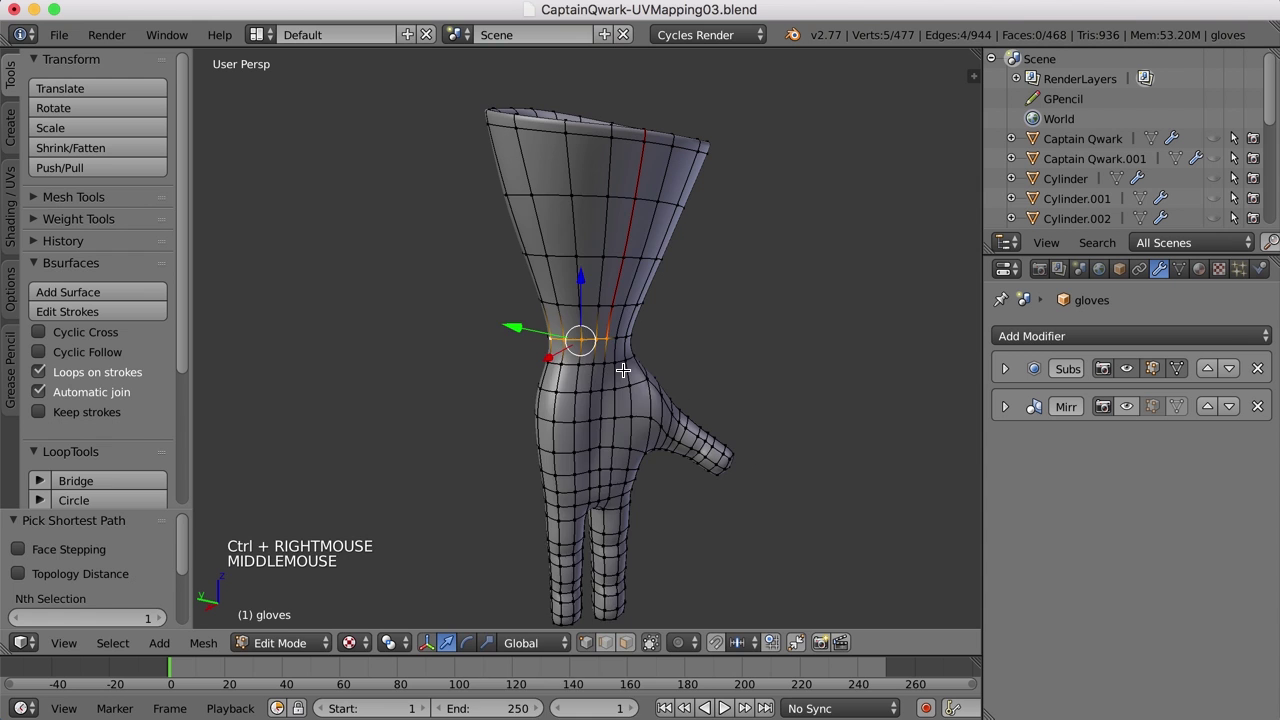
pyautogui.press('ctrl+e')
pyautogui.press('a')
# - Select an edge path from the wrist down the hand and along the thumb to its tip, and mark it as a seam
pyautogui.middleClick(632, 362)
pyautogui.rightClick(618, 331)
pyautogui.middleClick(584, 476)
pyautogui.press('super+z')
pyautogui.middleClick(603, 399)
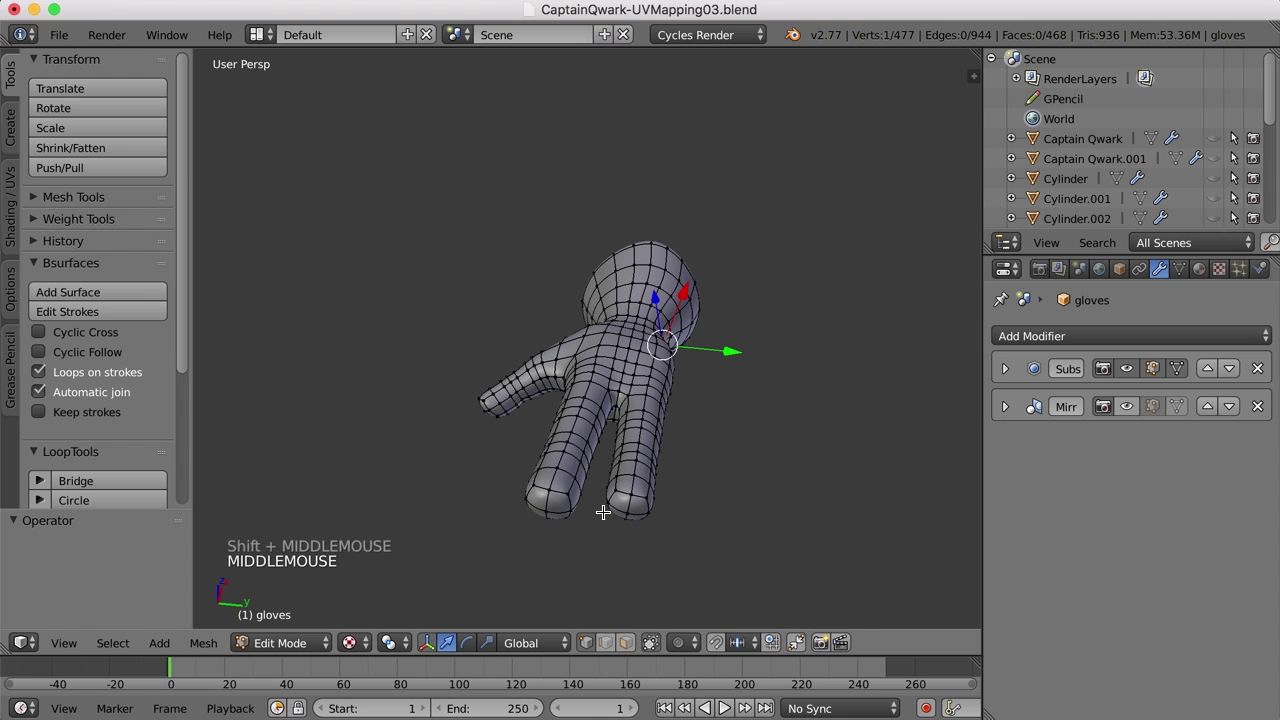
pyautogui.rightClick(609, 498)
pyautogui.middleClick(690, 523)
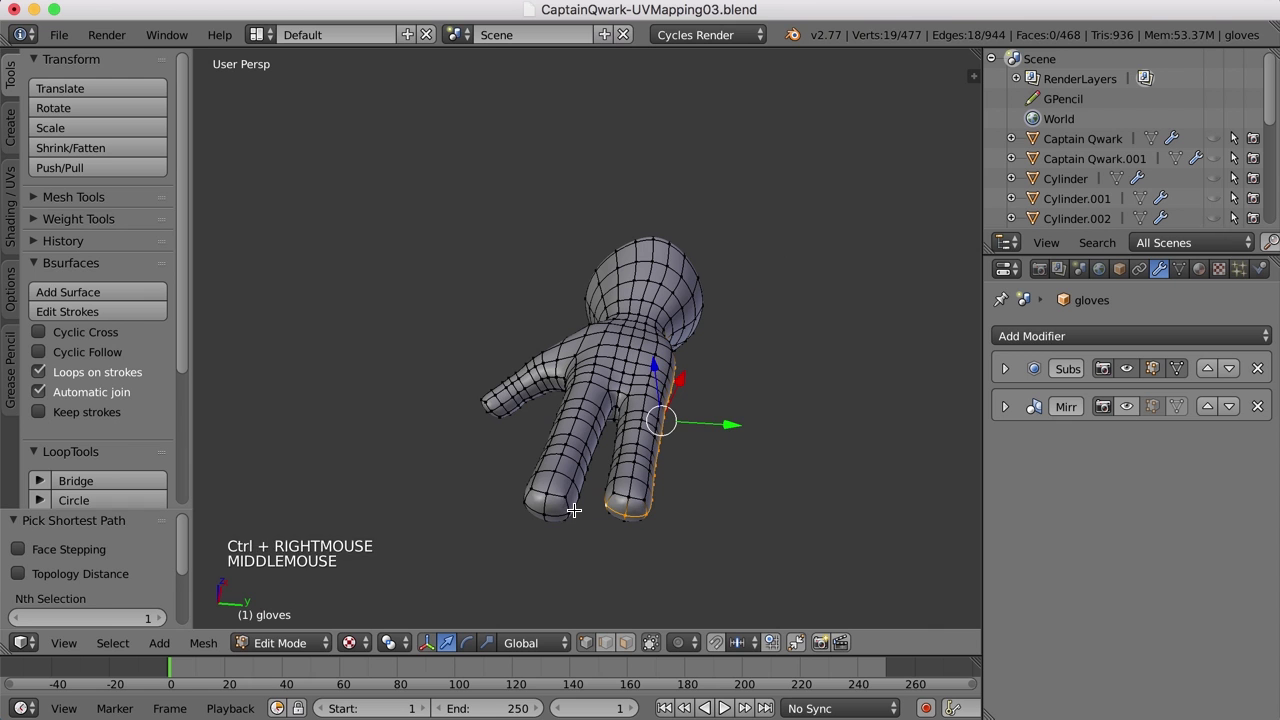
pyautogui.rightClick(570, 506)
pyautogui.middleClick(568, 533)
pyautogui.rightClick(601, 499)
pyautogui.rightClick(462, 354)
pyautogui.middleClick(759, 460)
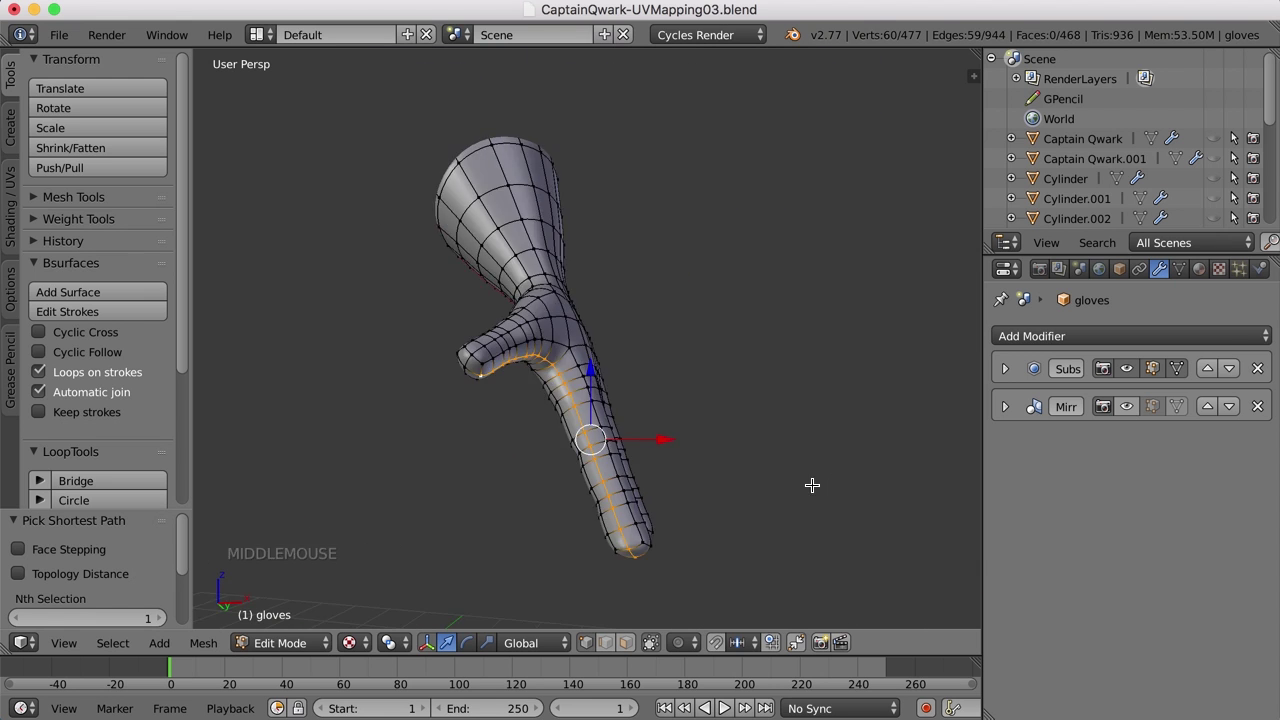
pyautogui.middleClick(705, 479)
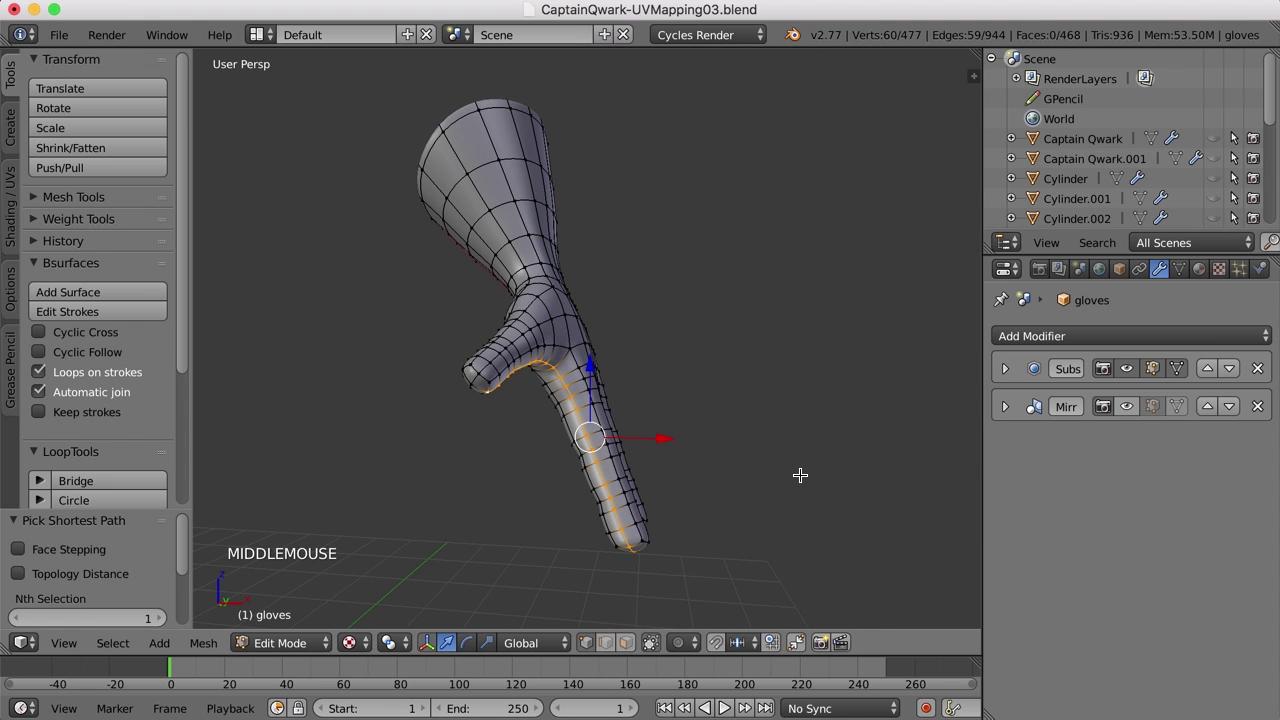
pyautogui.press('ctrl+e')
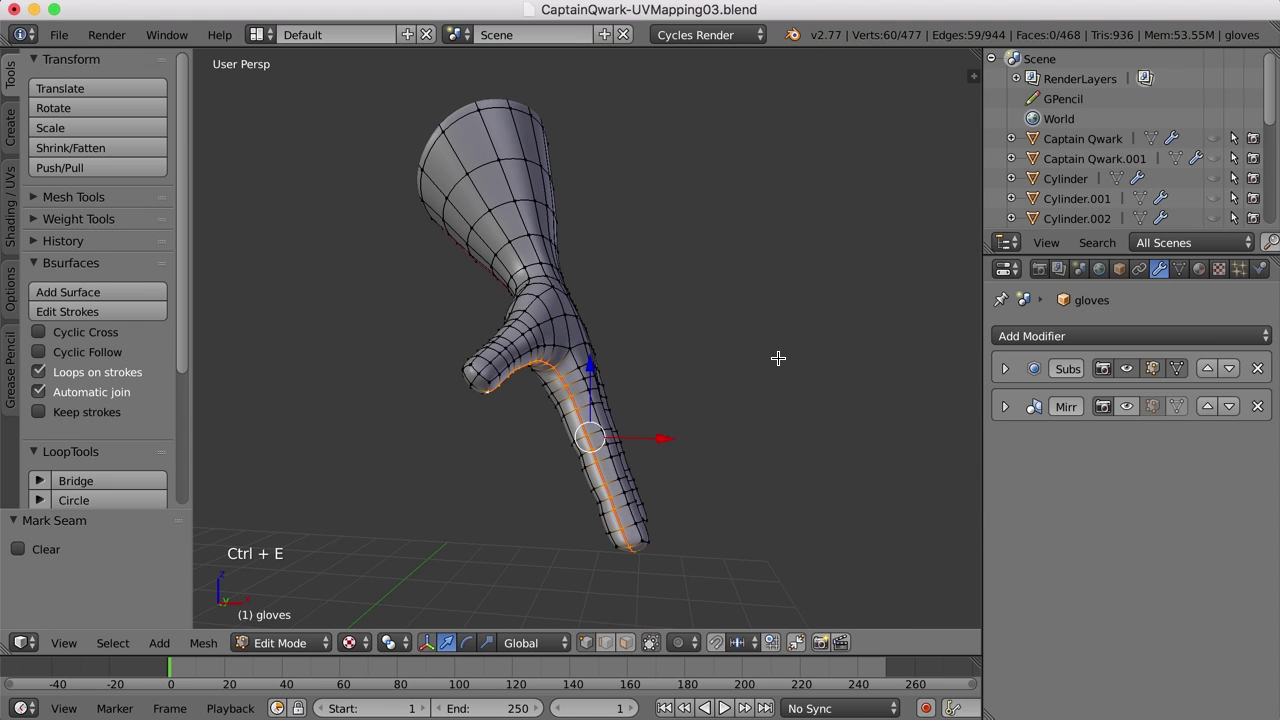
# - Switch to the UV Editing screen layout and select the entire glove mesh
pyautogui.press('a')
pyautogui.middleClick(725, 373)
pyautogui.click(264, 44)
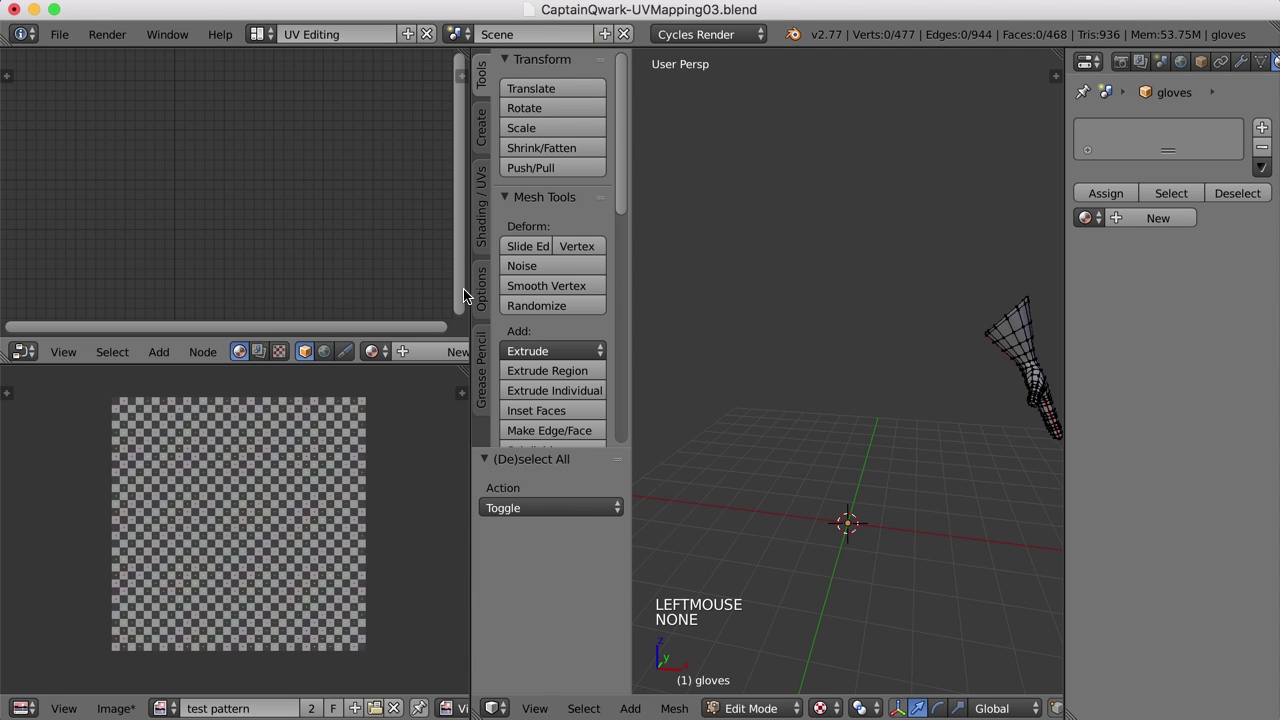
pyautogui.press('z')
pyautogui.press('z')
pyautogui.press('a')
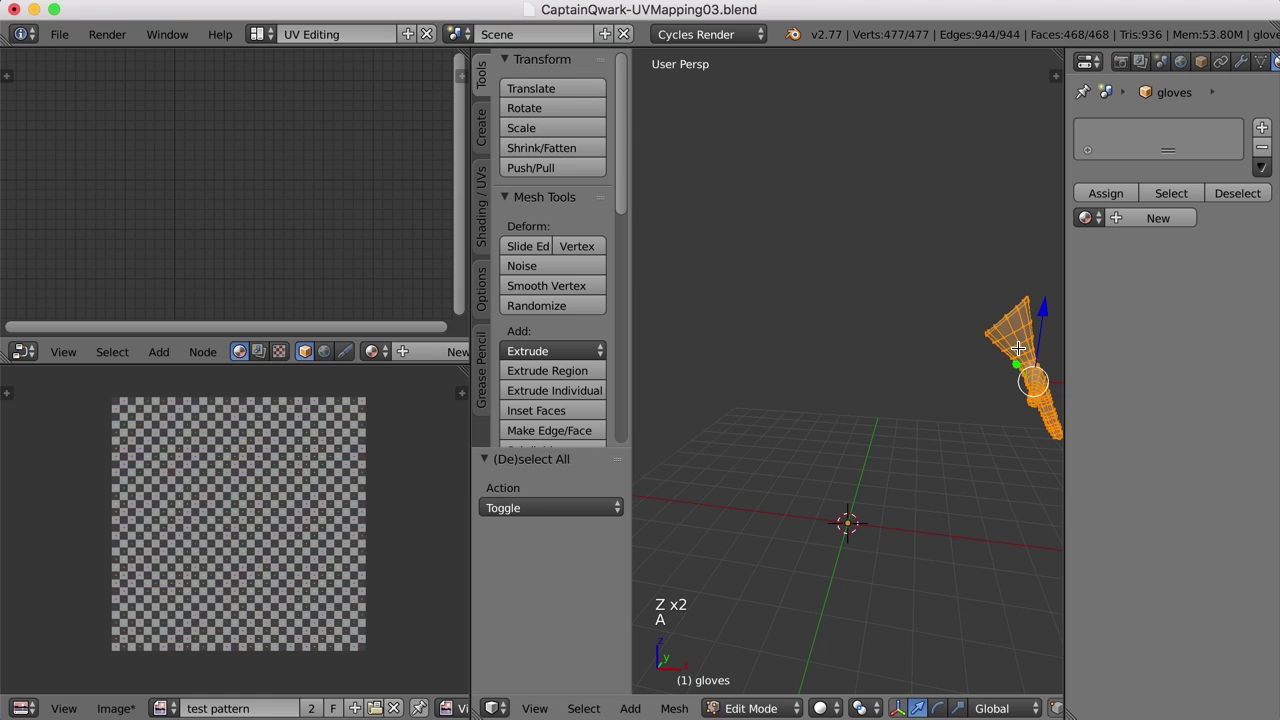
pyautogui.press('KP_Decimal')
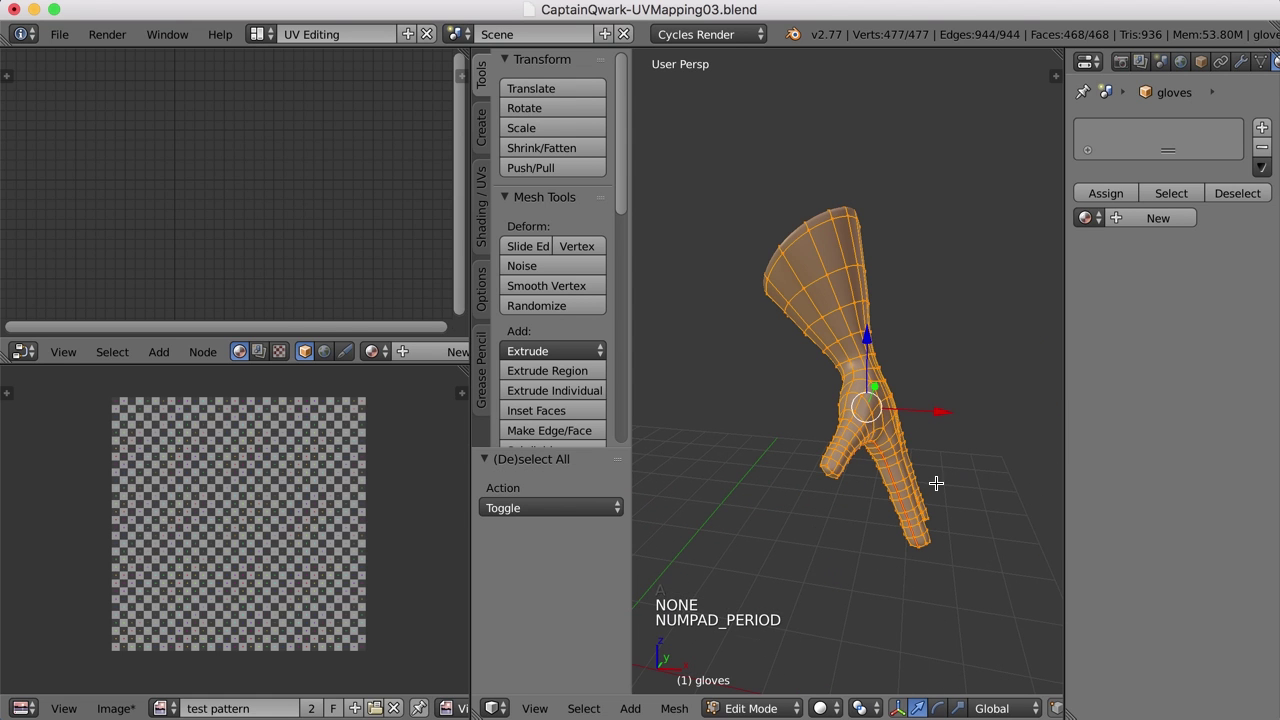
# - Unwrap the whole glove along its seams, laying the UV islands over the test pattern
pyautogui.middleClick(915, 472)
pyautogui.press('u')
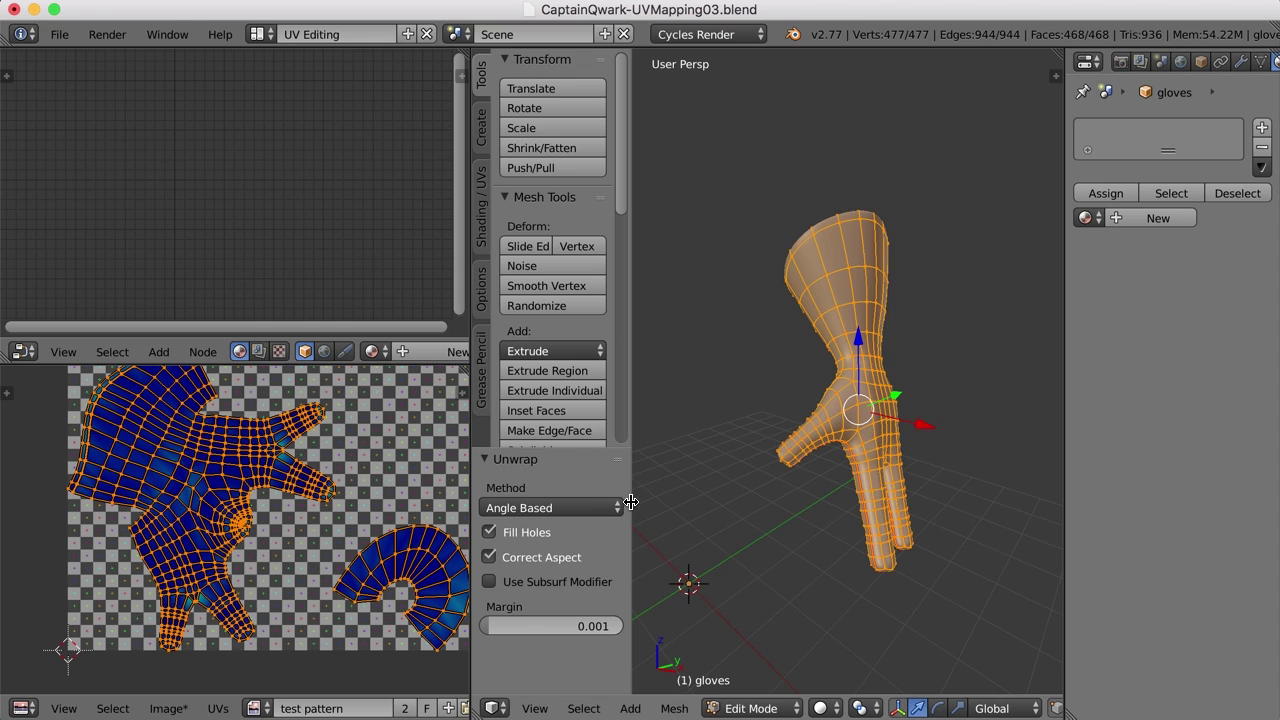
pyautogui.middleClick(764, 497)
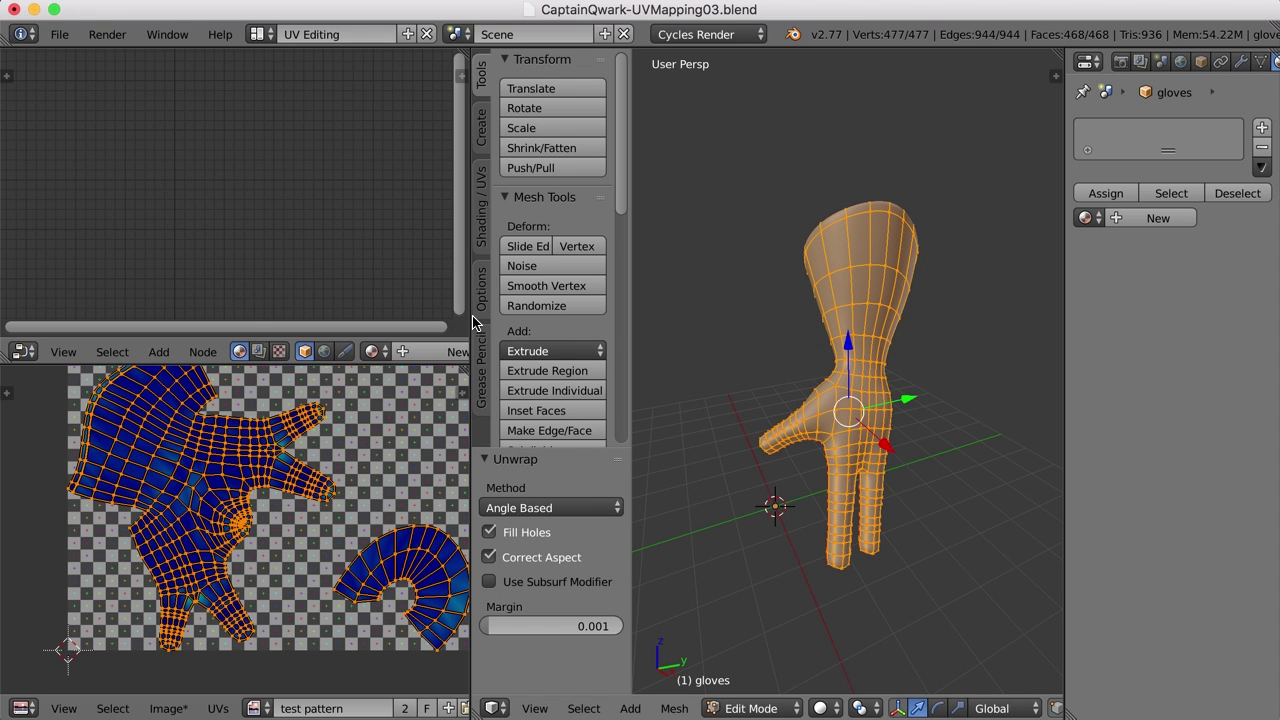
# - Assign the UV Test checker material to the gloves and return to Object Mode
pyautogui.click(479, 320)
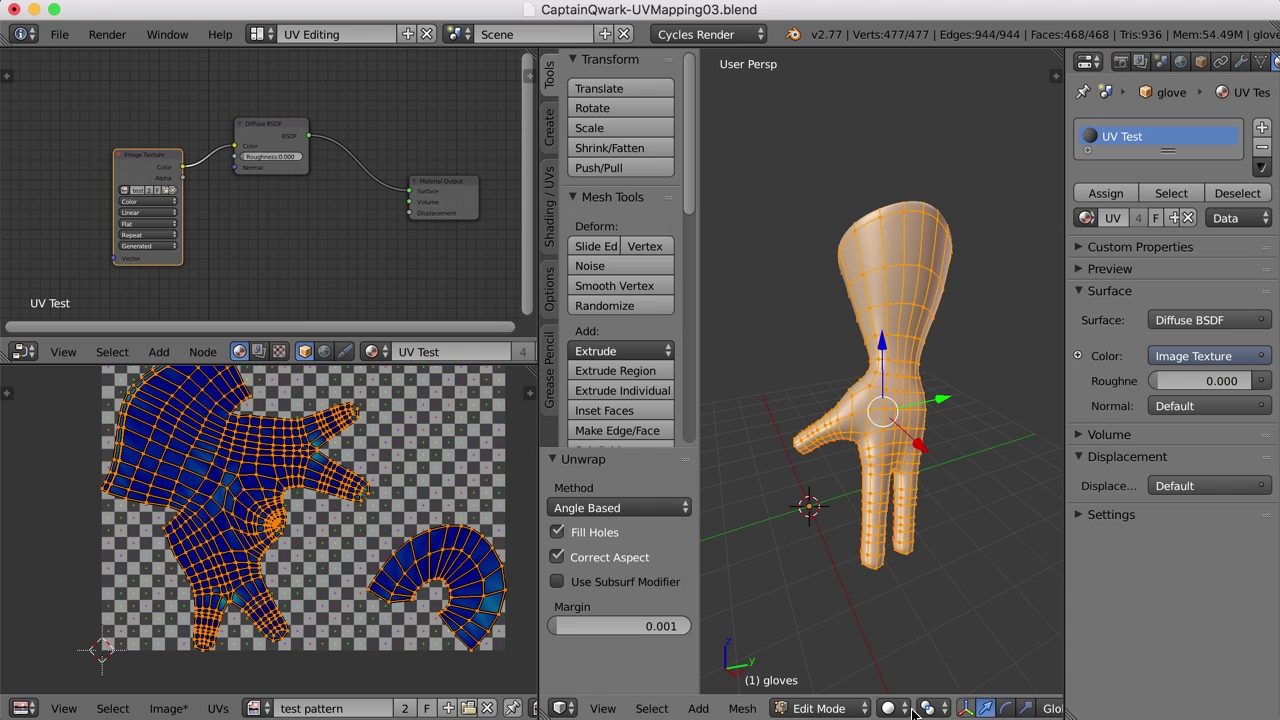
pyautogui.click(903, 713)
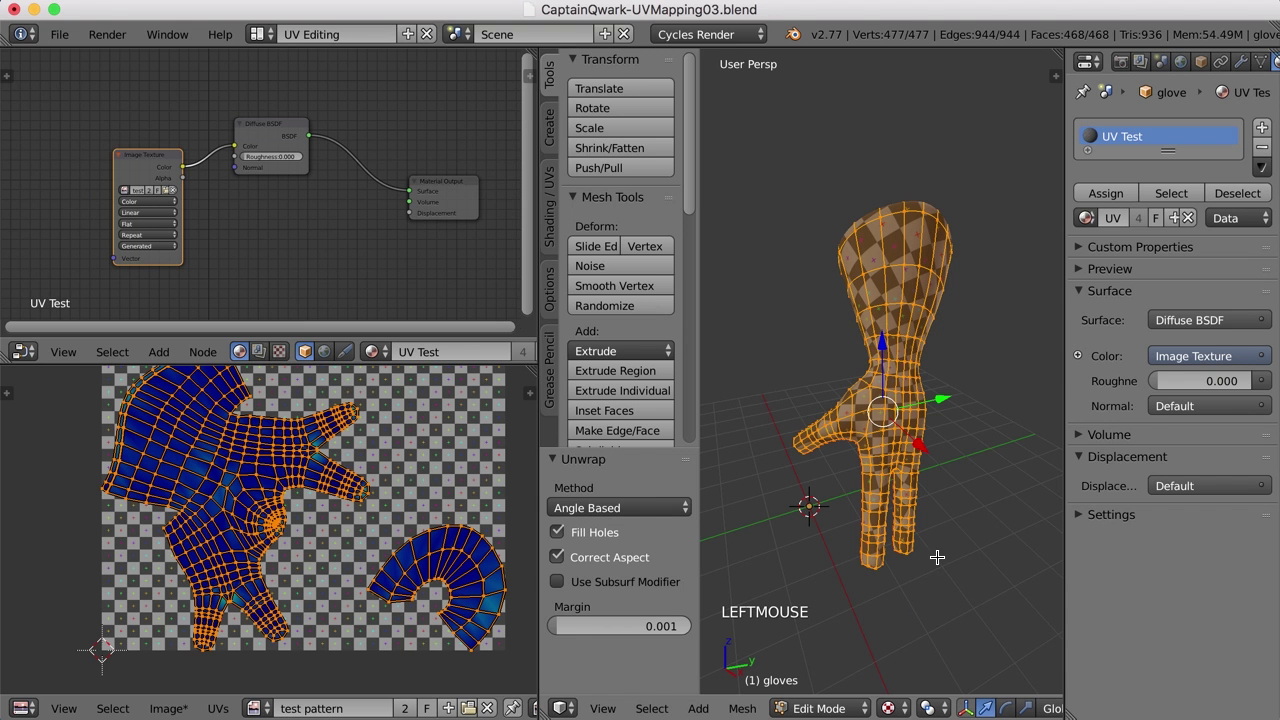
pyautogui.press('a')
pyautogui.middleClick(960, 538)
pyautogui.press('Tab')
# - Orbit around the glove and its fingers to inspect how the checker pattern lies on the surface
pyautogui.middleClick(934, 545)
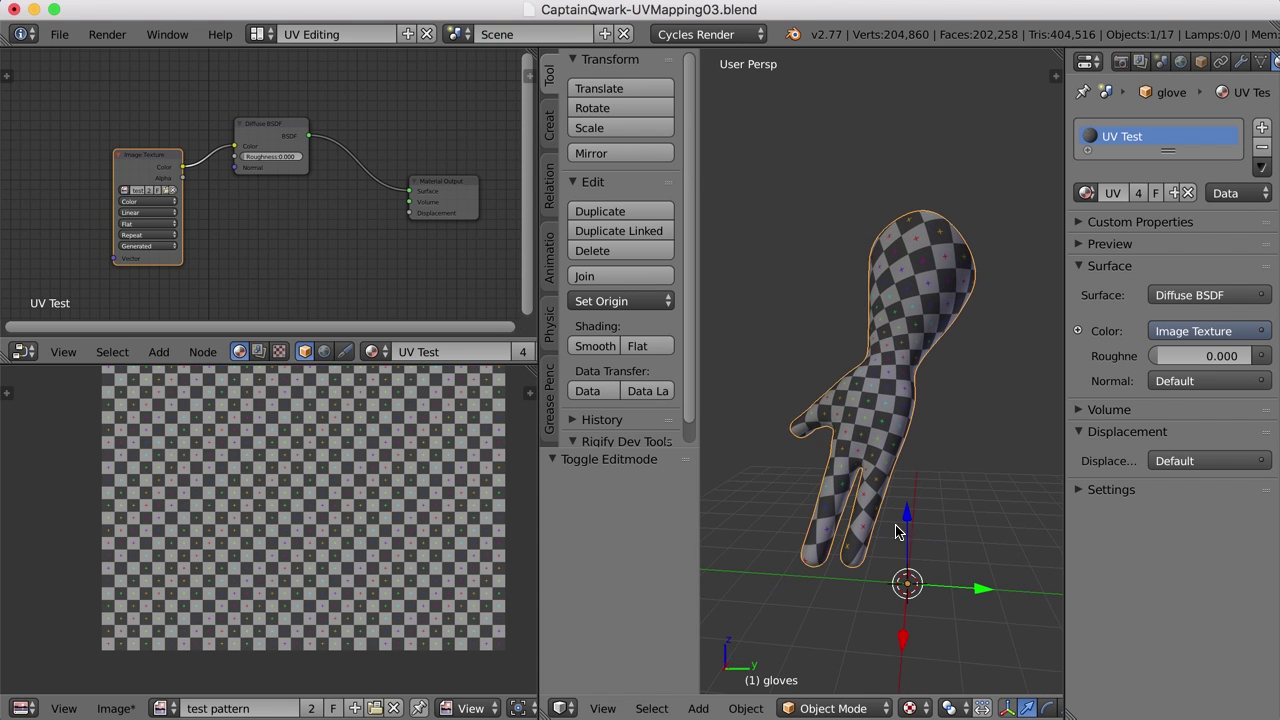
pyautogui.middleClick(872, 536)
pyautogui.middleClick(900, 569)
pyautogui.middleClick(938, 540)
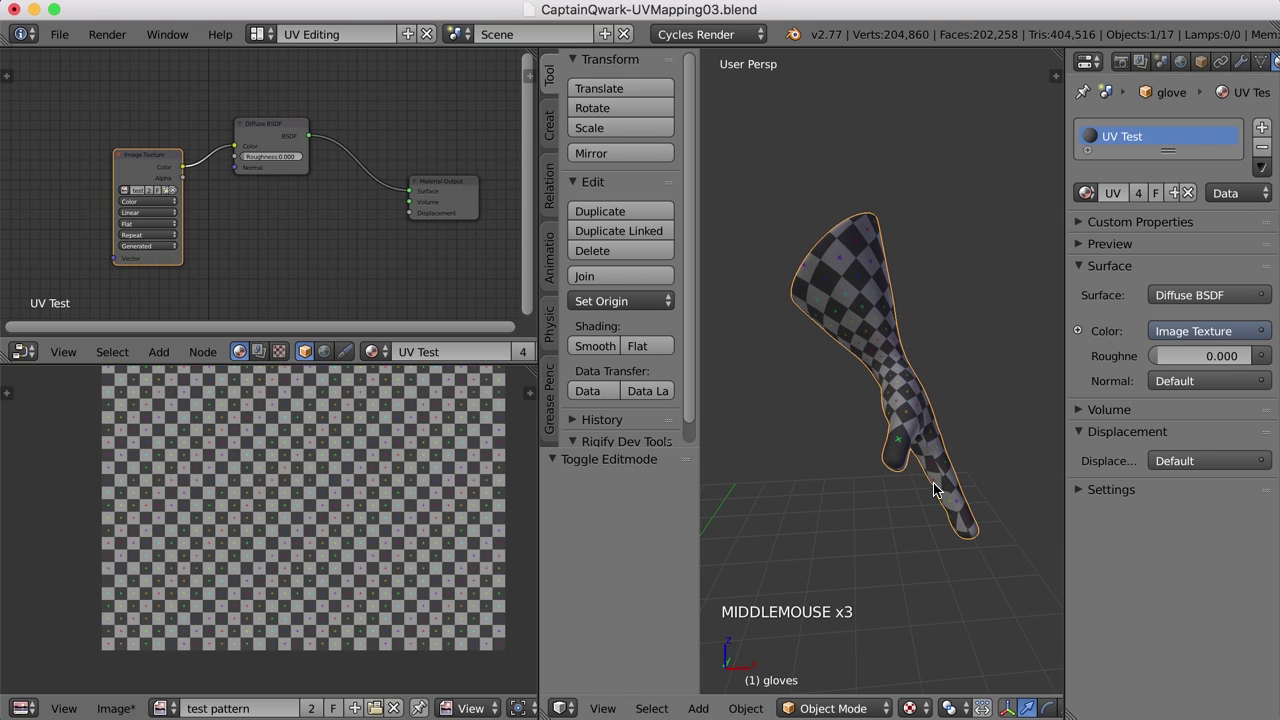
pyautogui.middleClick(919, 483)
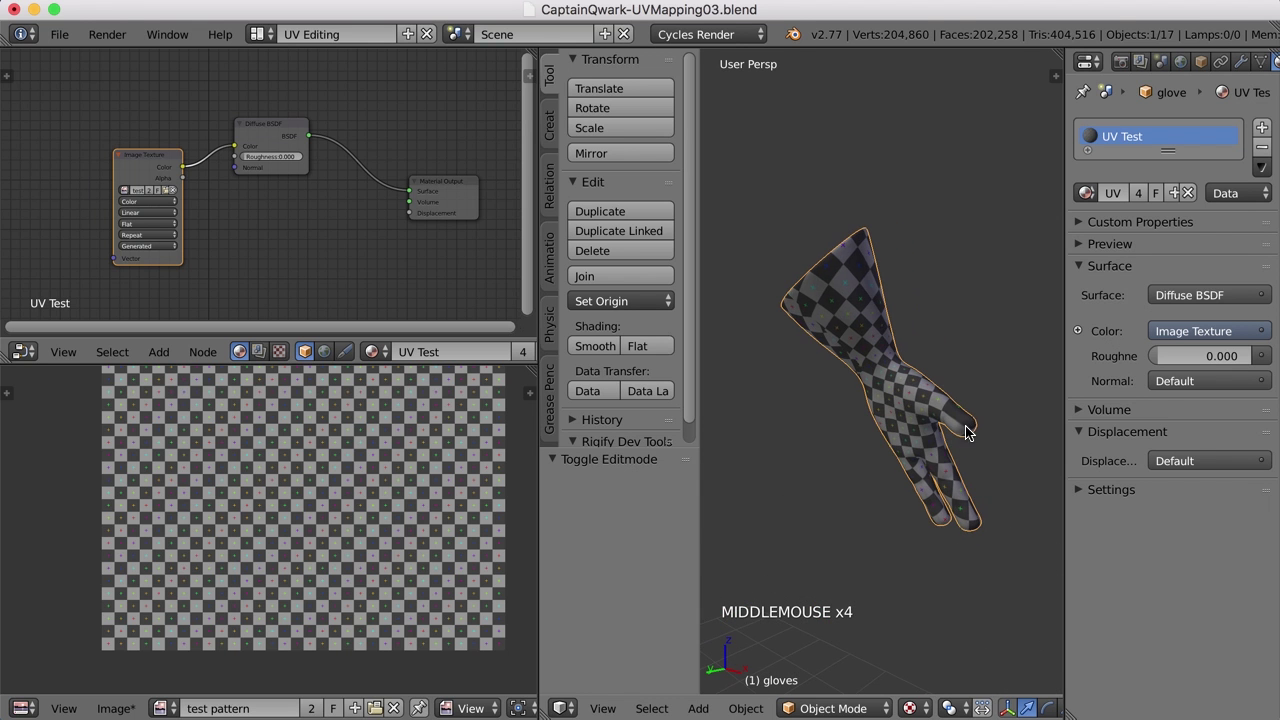
pyautogui.middleClick(967, 444)
pyautogui.scroll(3)
pyautogui.middleClick(915, 436)
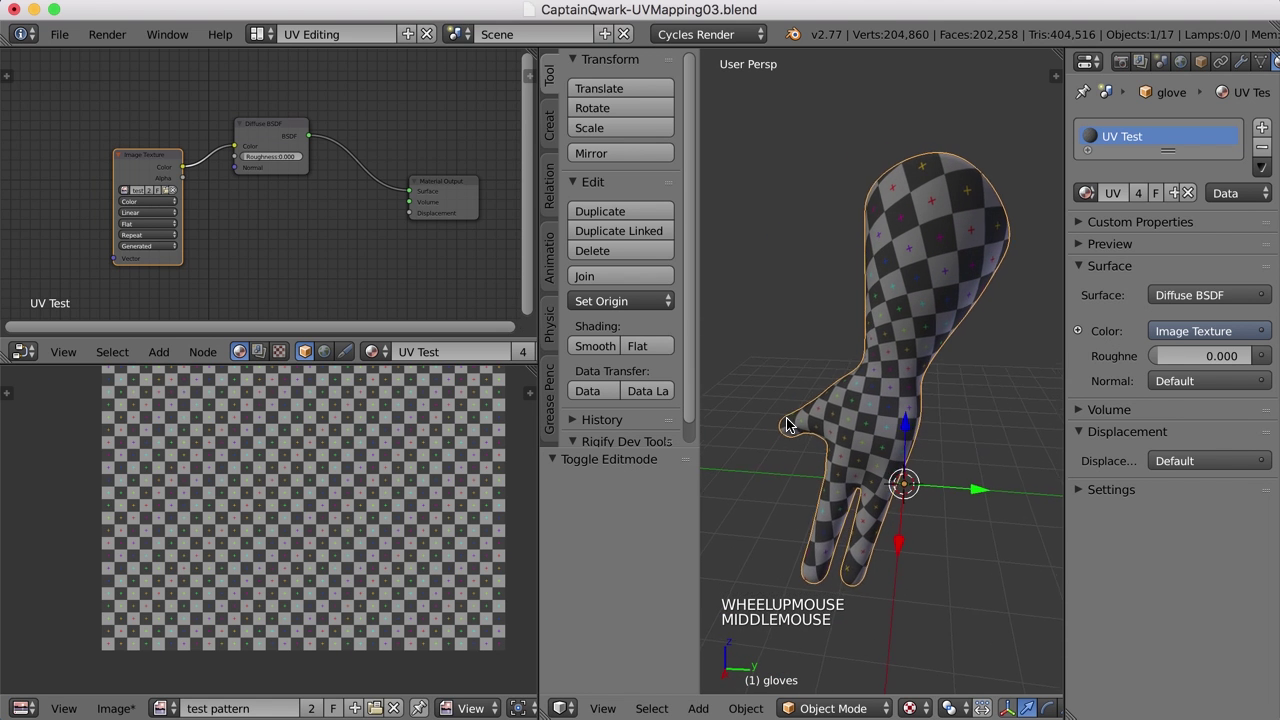
pyautogui.scroll(-3)
# - Re-enter Edit Mode, unwrap the glove again, and check the checker result in Object Mode
pyautogui.middleClick(955, 446)
pyautogui.press('Tab')
pyautogui.middleClick(931, 449)
pyautogui.press('a')
pyautogui.press('u')
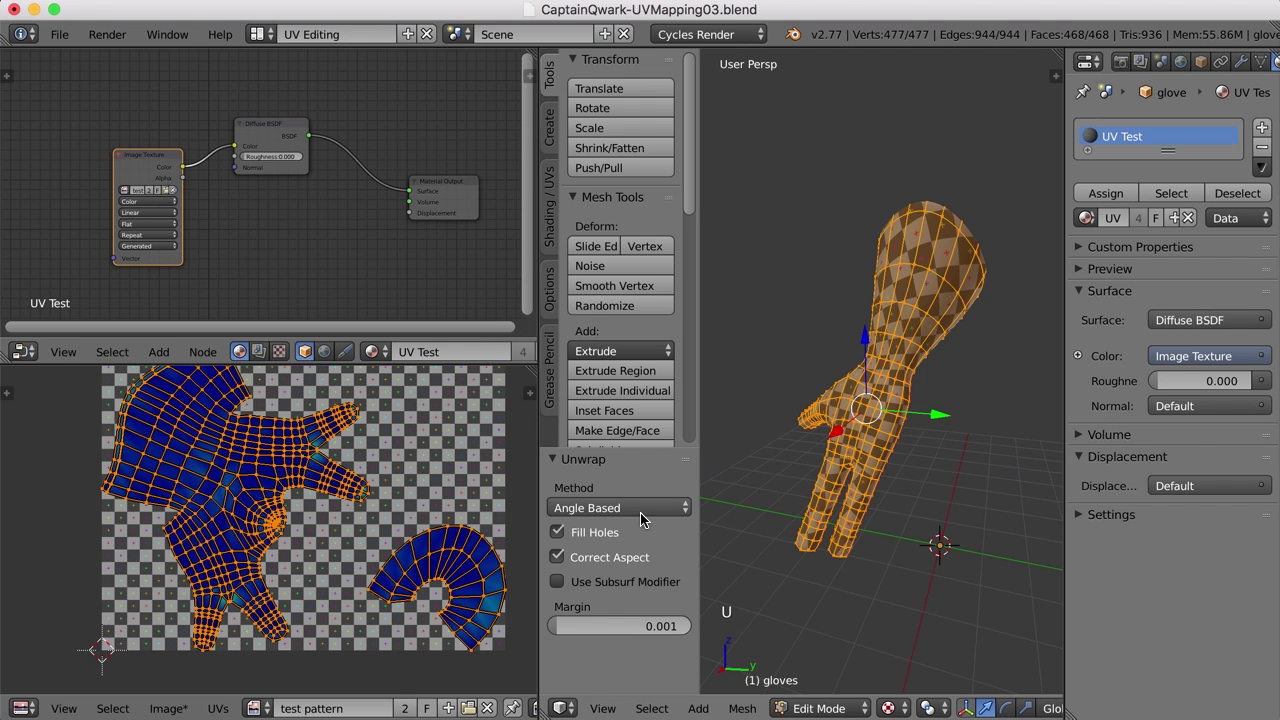
pyautogui.click(646, 519)
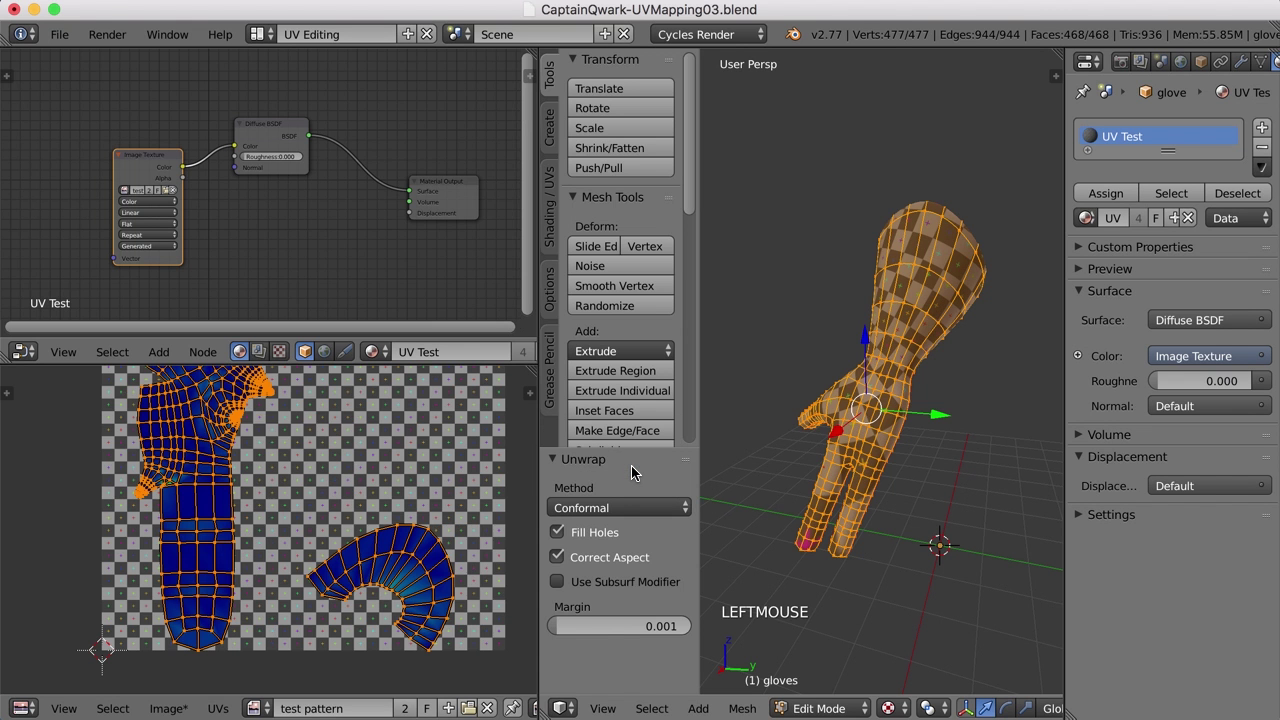
pyautogui.scroll(-3)
pyautogui.middleClick(879, 523)
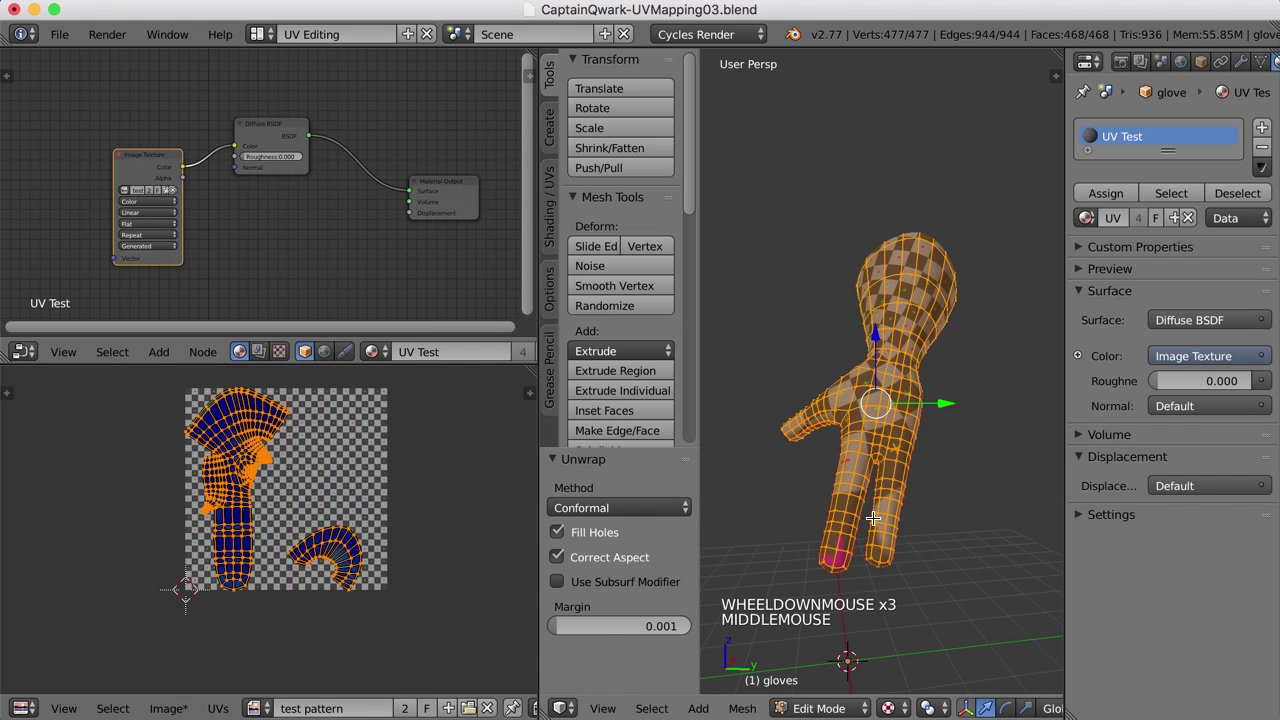
pyautogui.press('Tab')
pyautogui.middleClick(899, 537)
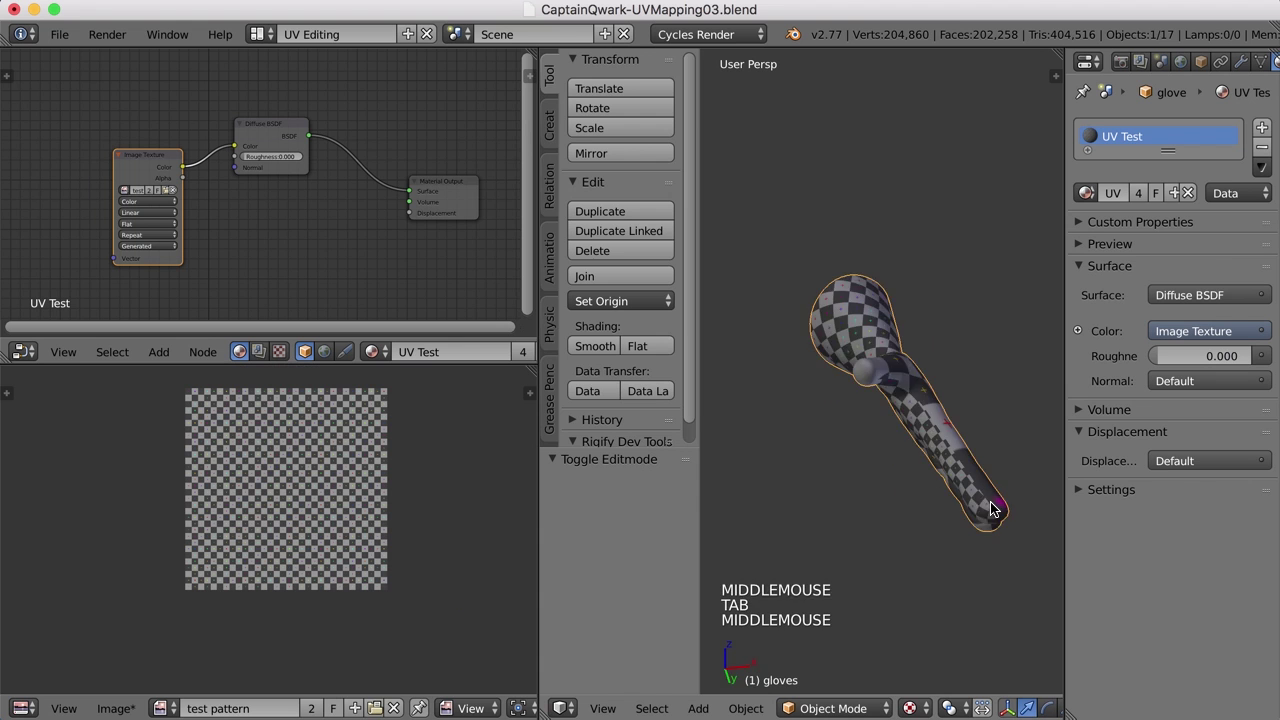
# - Unwrap once more, adjust the Method in the unwrap operator panel, and review the even checker in Object Mode
pyautogui.press('Tab')
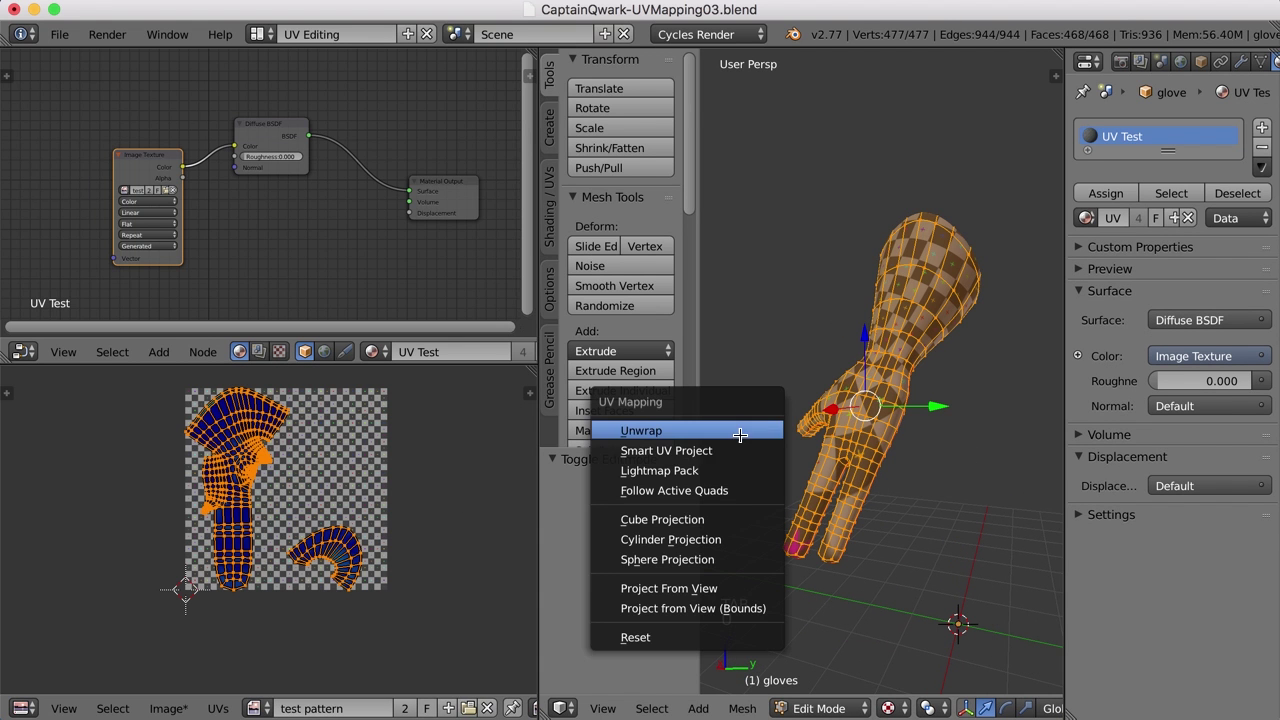
pyautogui.press('u')
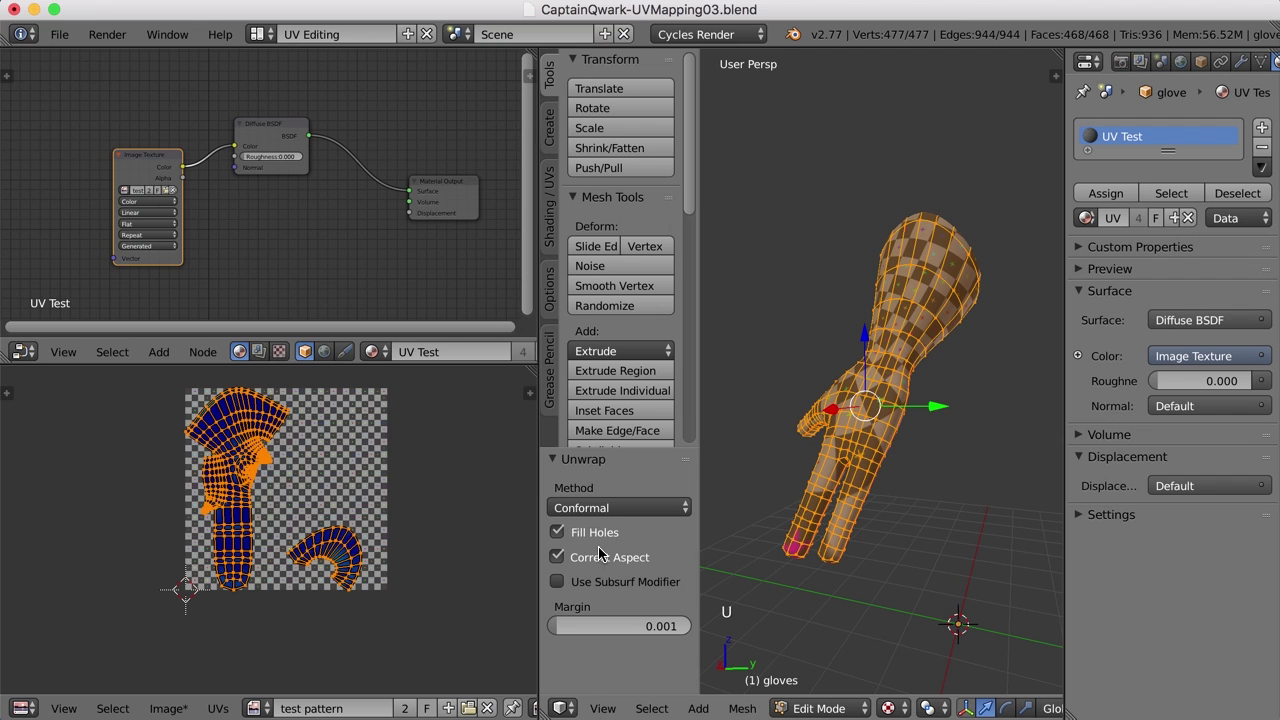
pyautogui.click(618, 519)
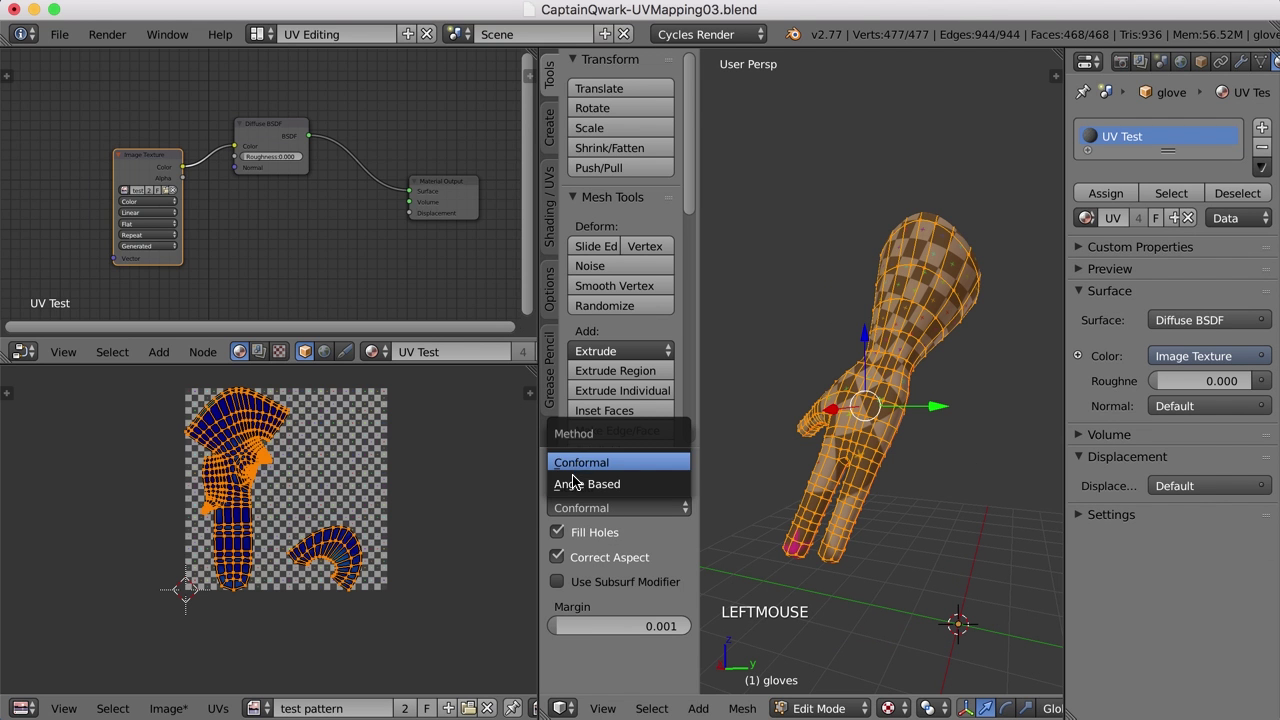
pyautogui.press('a')
pyautogui.press('Tab')
pyautogui.middleClick(927, 498)
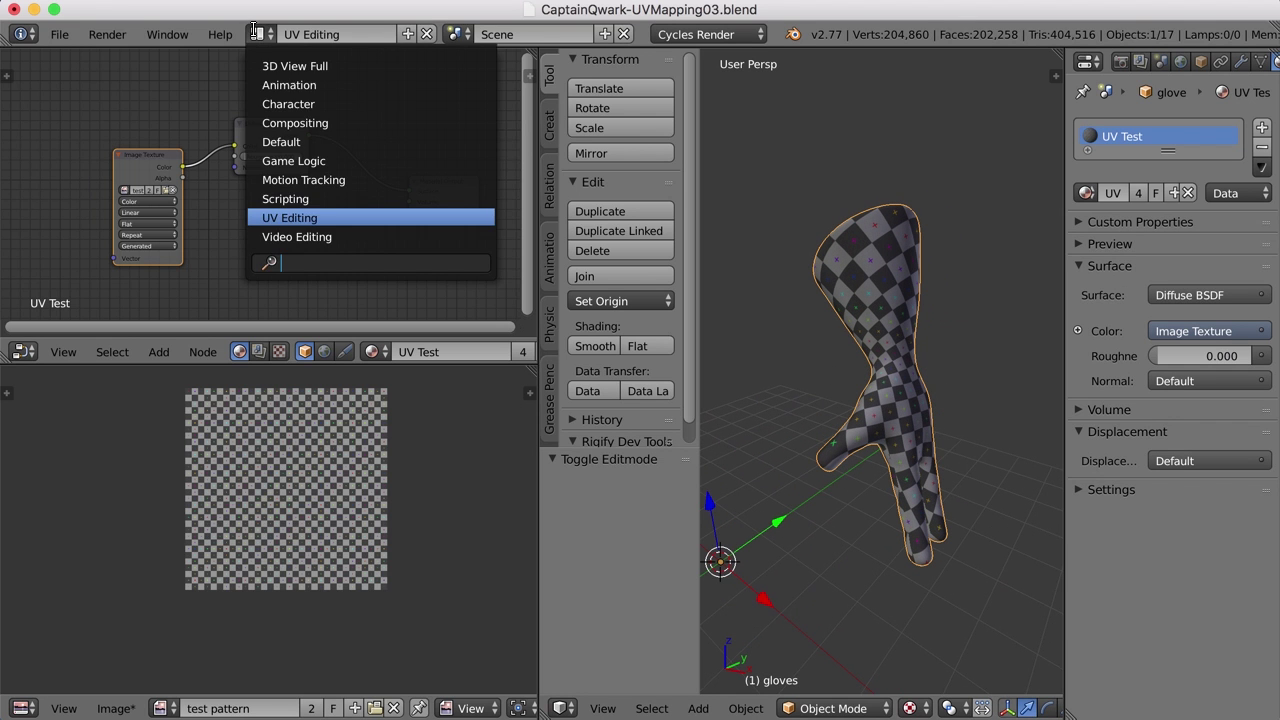
# - Switch to the Default layout, re-show the Mirror modifier, unhide all objects with Alt+H, and deselect everything
pyautogui.click(616, 235)
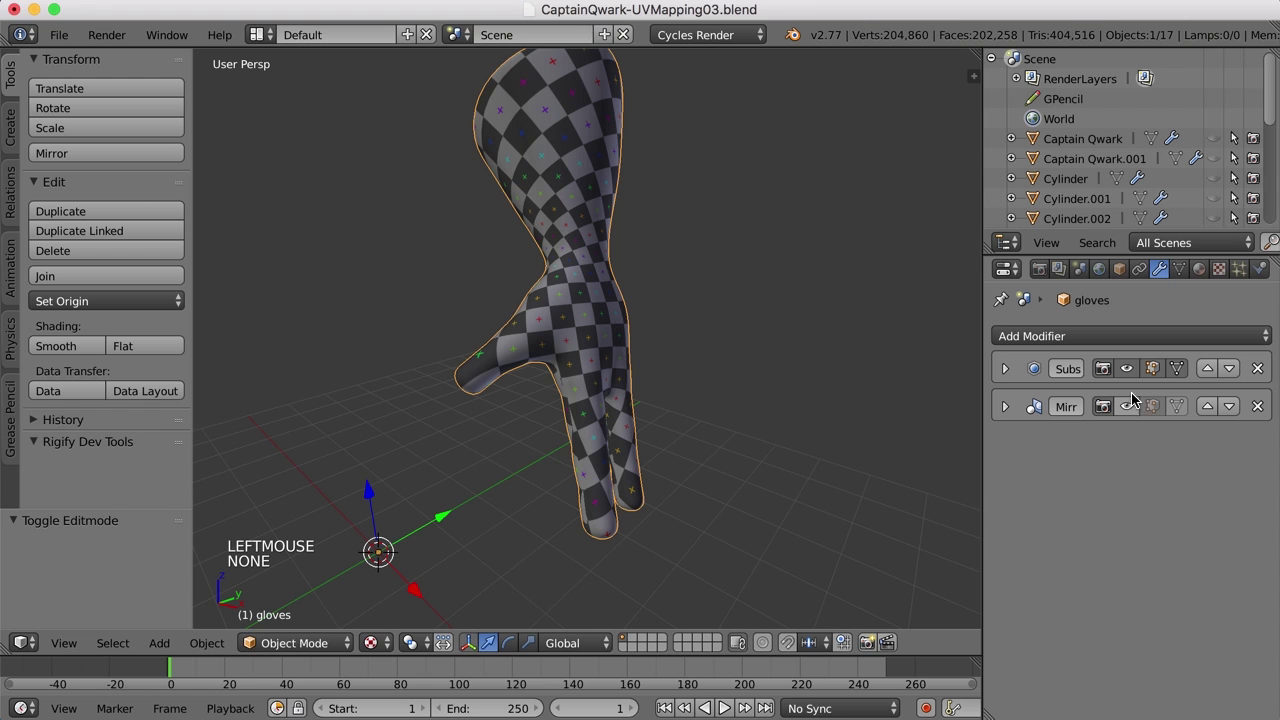
pyautogui.click(1132, 410)
pyautogui.scroll(-3)
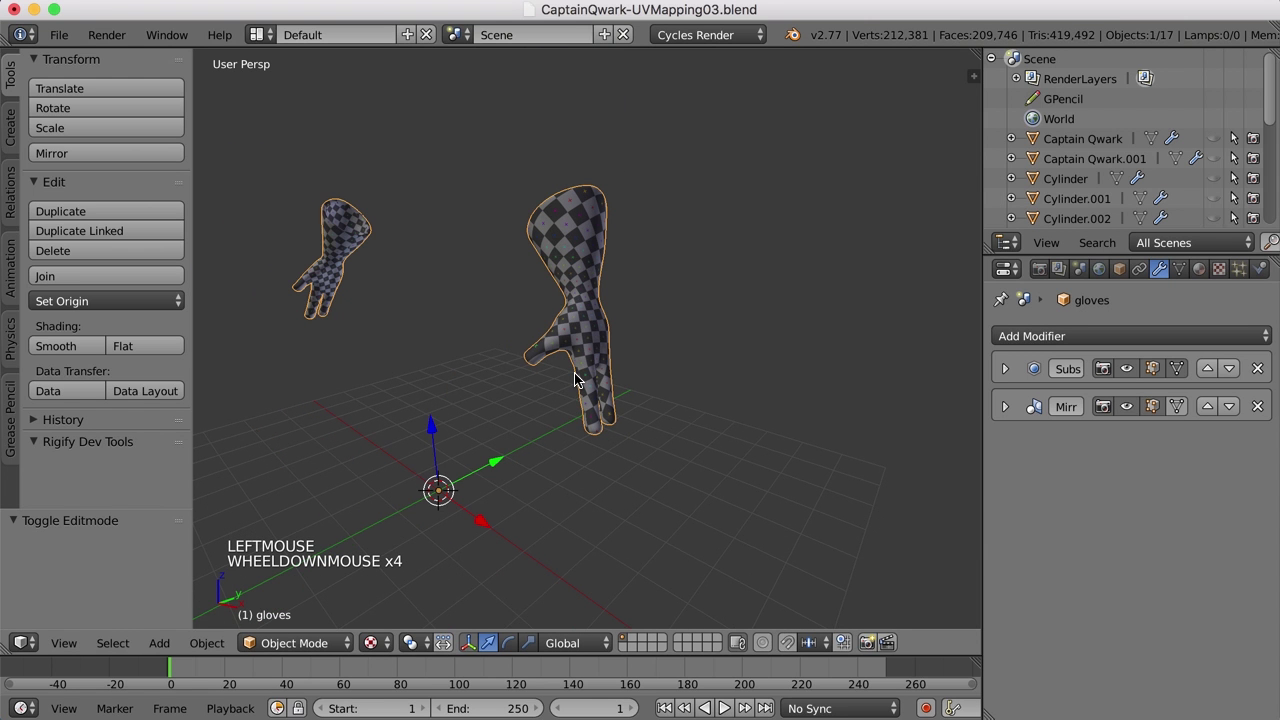
pyautogui.press('alt+h')
pyautogui.press('a')
pyautogui.scroll(-3)
# - Orbit around the whole Captain Qwark model to view it covered in the checker pattern
pyautogui.middleClick(582, 393)
pyautogui.middleClick(844, 442)
pyautogui.middleClick(790, 461)
pyautogui.scroll(3)
pyautogui.middleClick(769, 462)
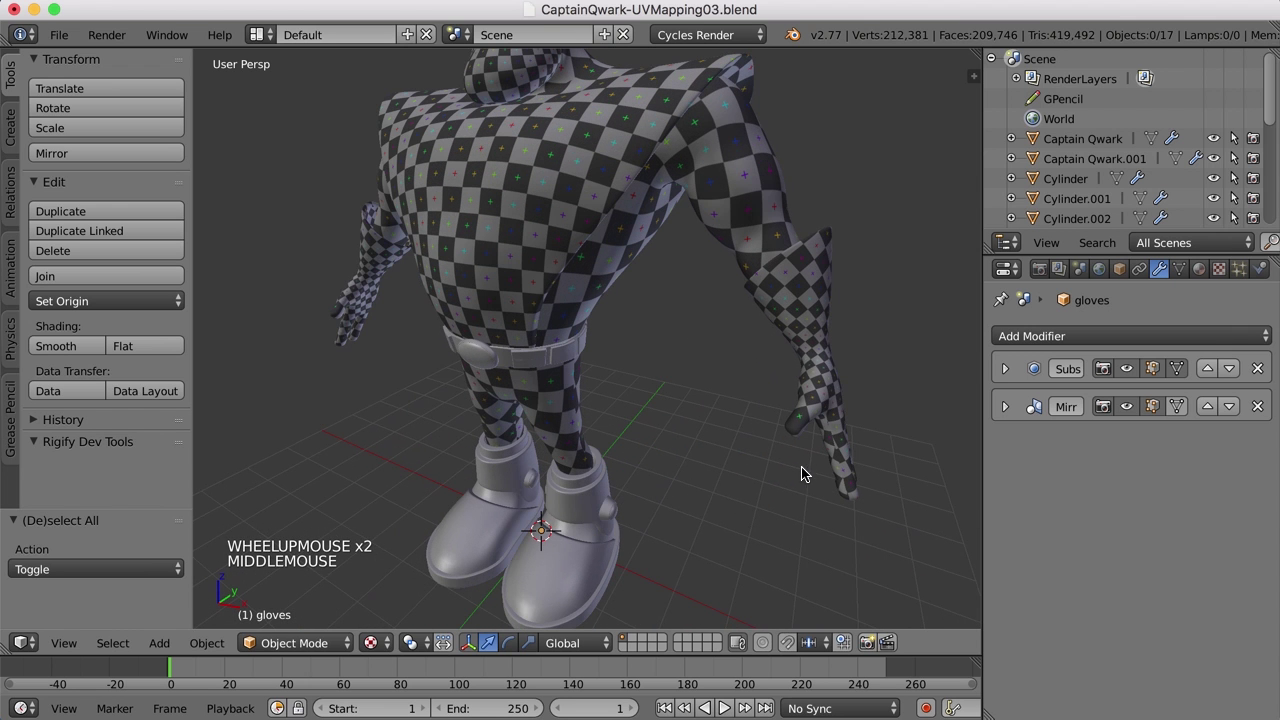
pyautogui.scroll(-3)
pyautogui.middleClick(750, 447)
pyautogui.middleClick(755, 431)
pyautogui.middleClick(798, 451)
# - Return to the UV Editing layout and select the whole glove mesh for UV editing
pyautogui.click(254, 39)
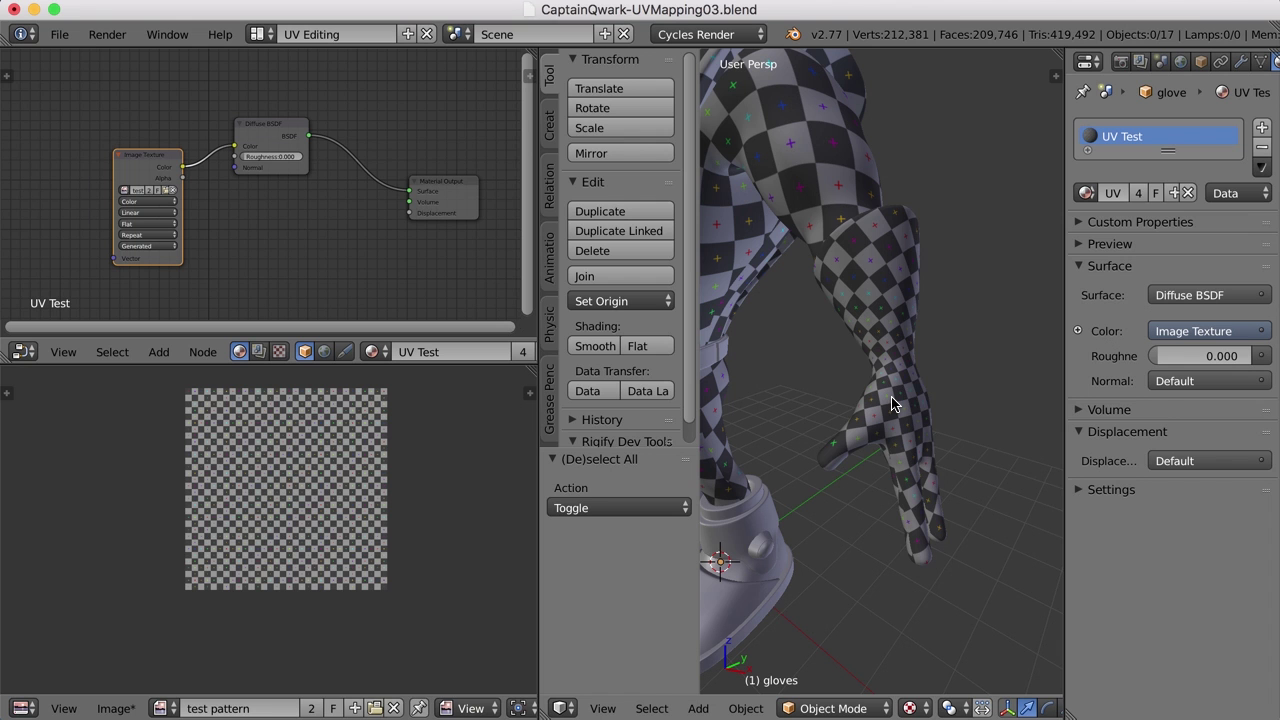
pyautogui.rightClick(914, 400)
pyautogui.press('Tab')
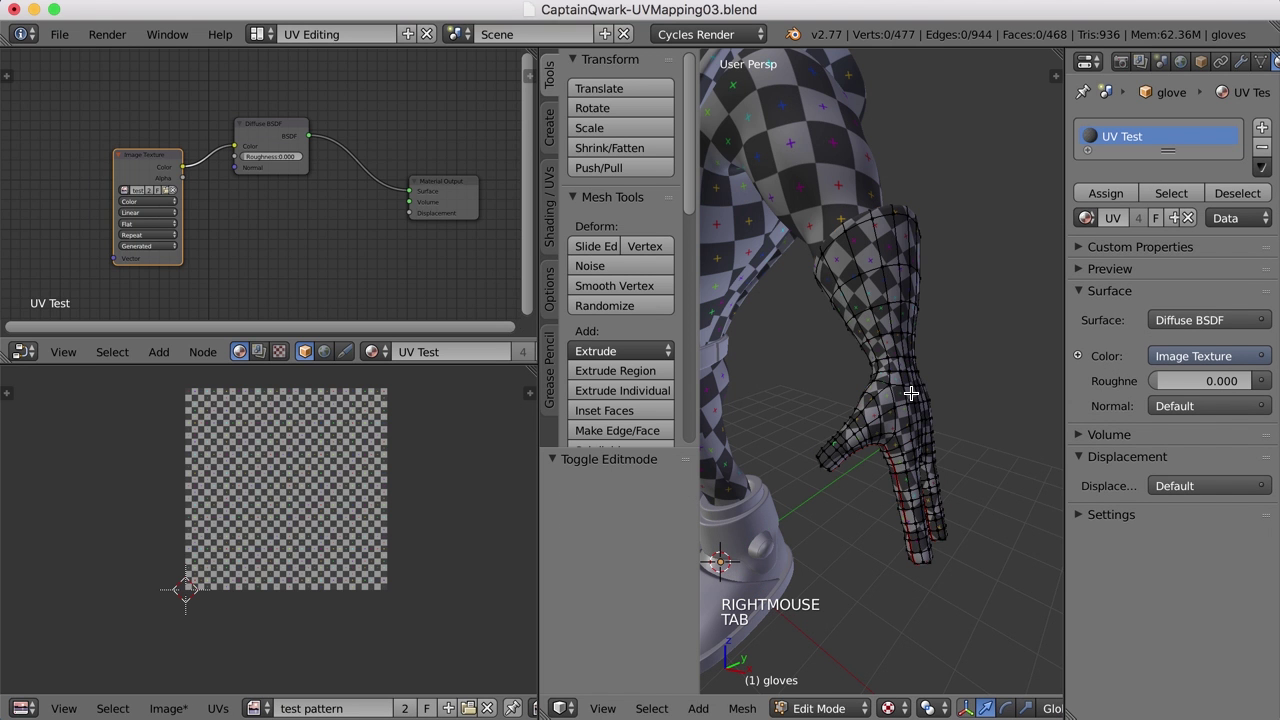
pyautogui.press('a')
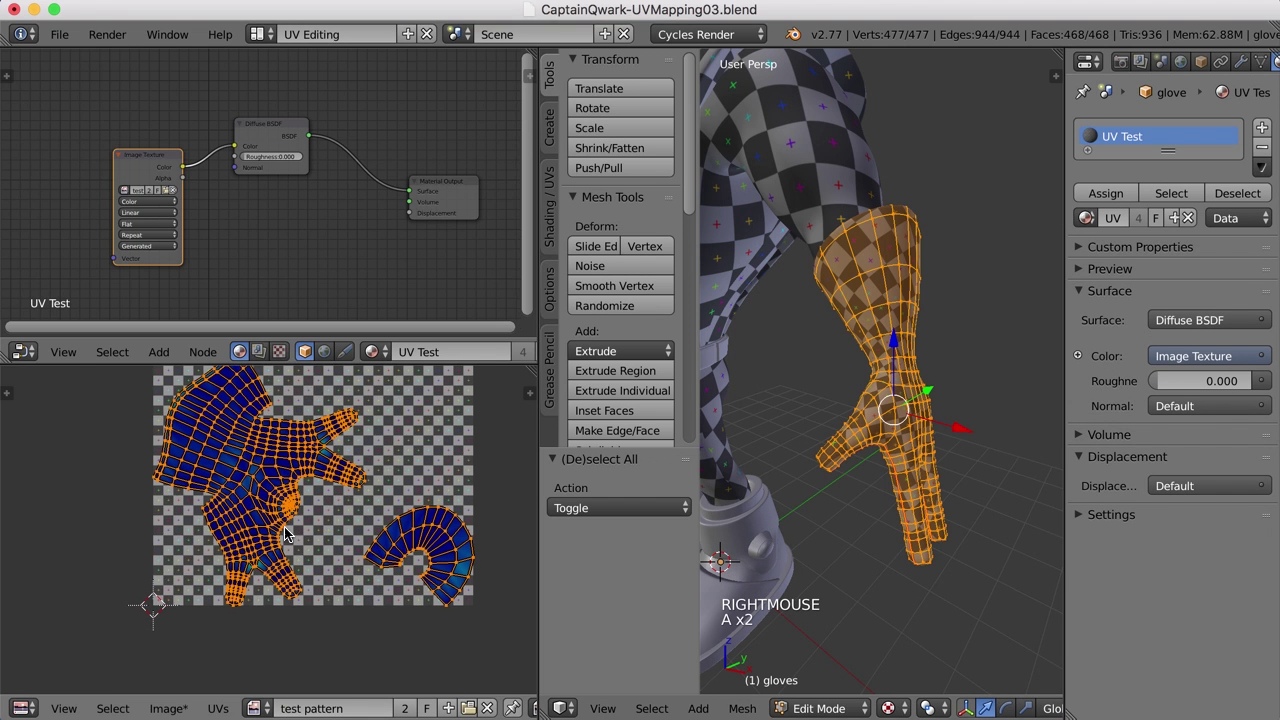
pyautogui.click(298, 528)
pyautogui.rightClick(333, 525)
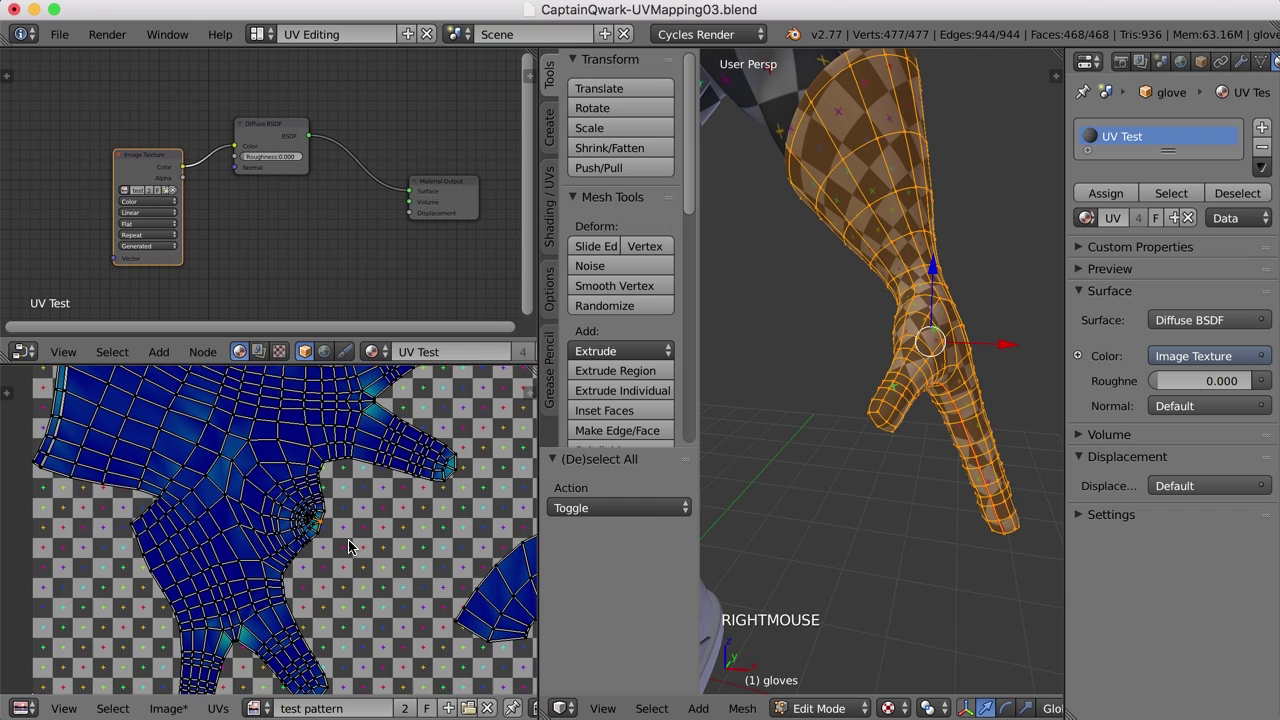
pyautogui.press('g')
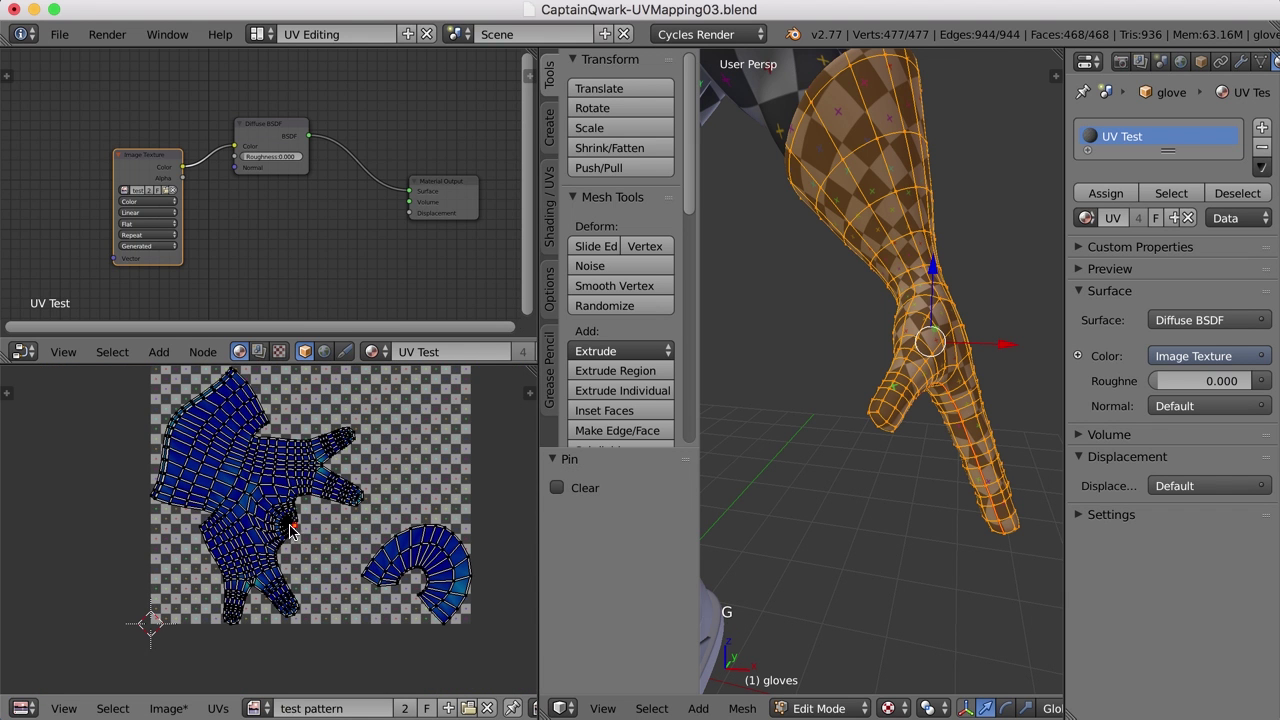
# - Select a set of UV vertices around the glove island and shift them on the checker map
pyautogui.rightClick(156, 499)
pyautogui.scroll(-3)
pyautogui.rightClick(237, 368)
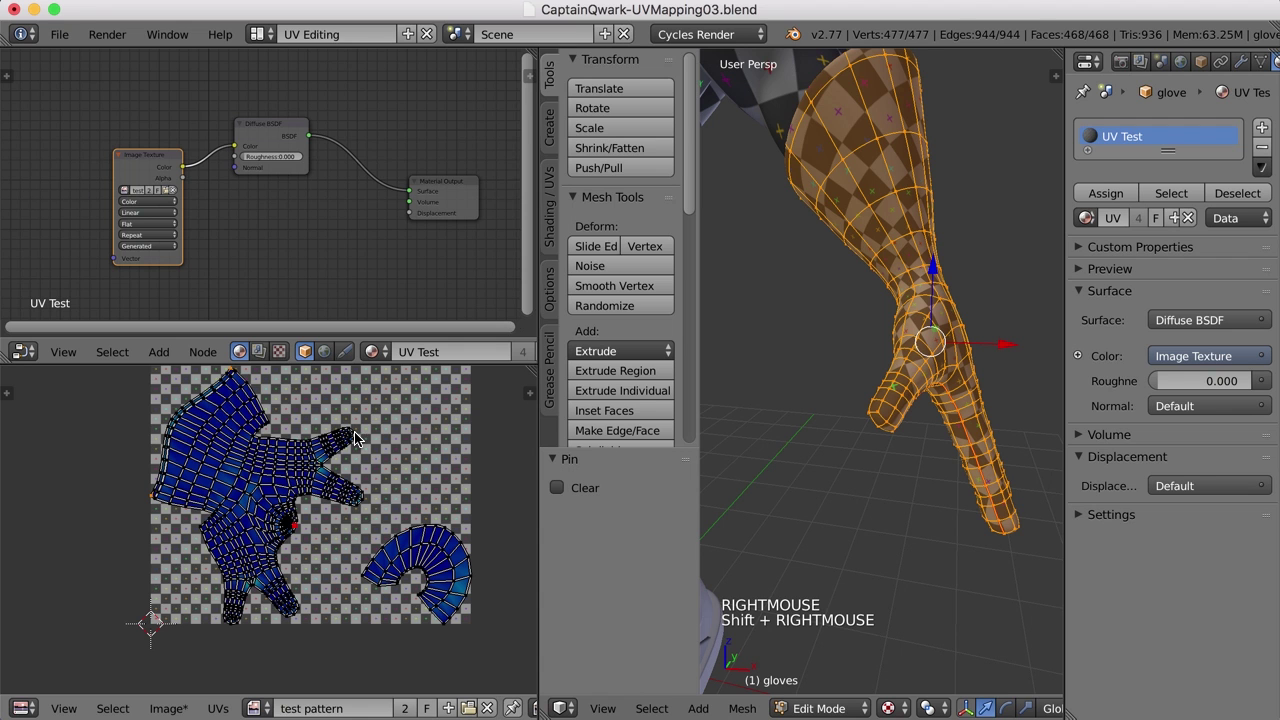
pyautogui.rightClick(364, 433)
pyautogui.rightClick(370, 503)
pyautogui.rightClick(303, 616)
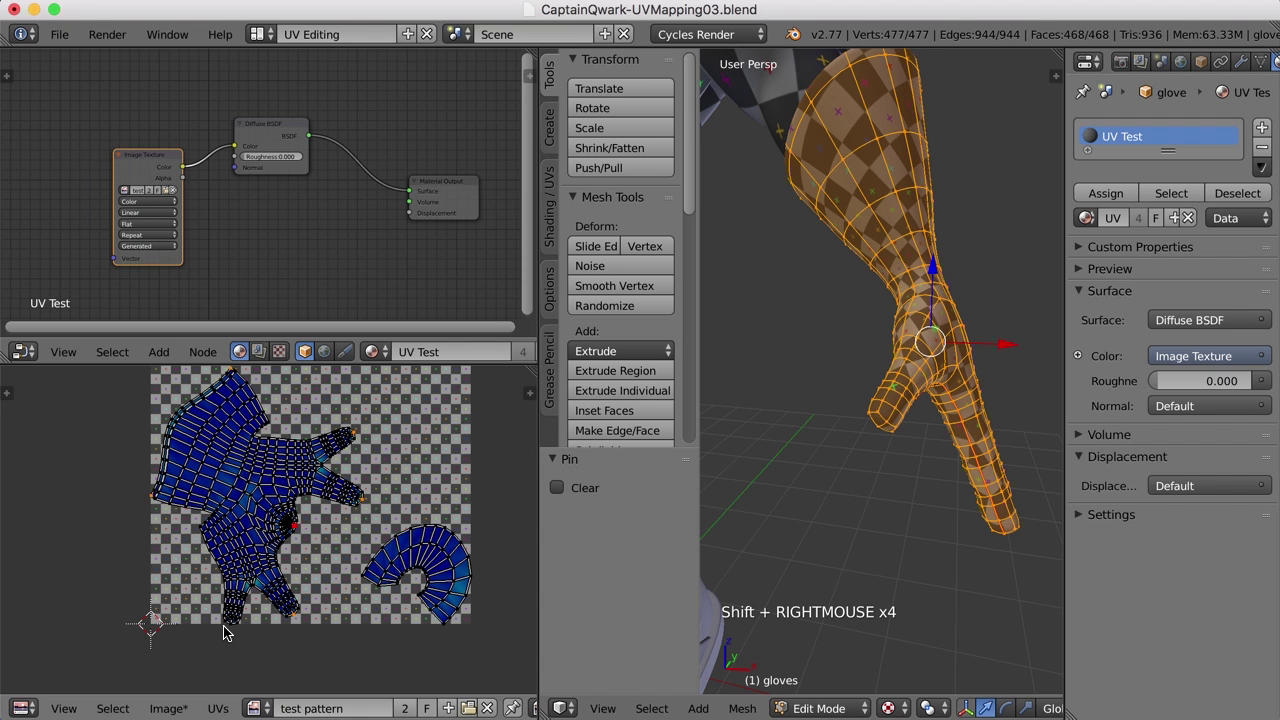
pyautogui.rightClick(241, 628)
pyautogui.press('p')
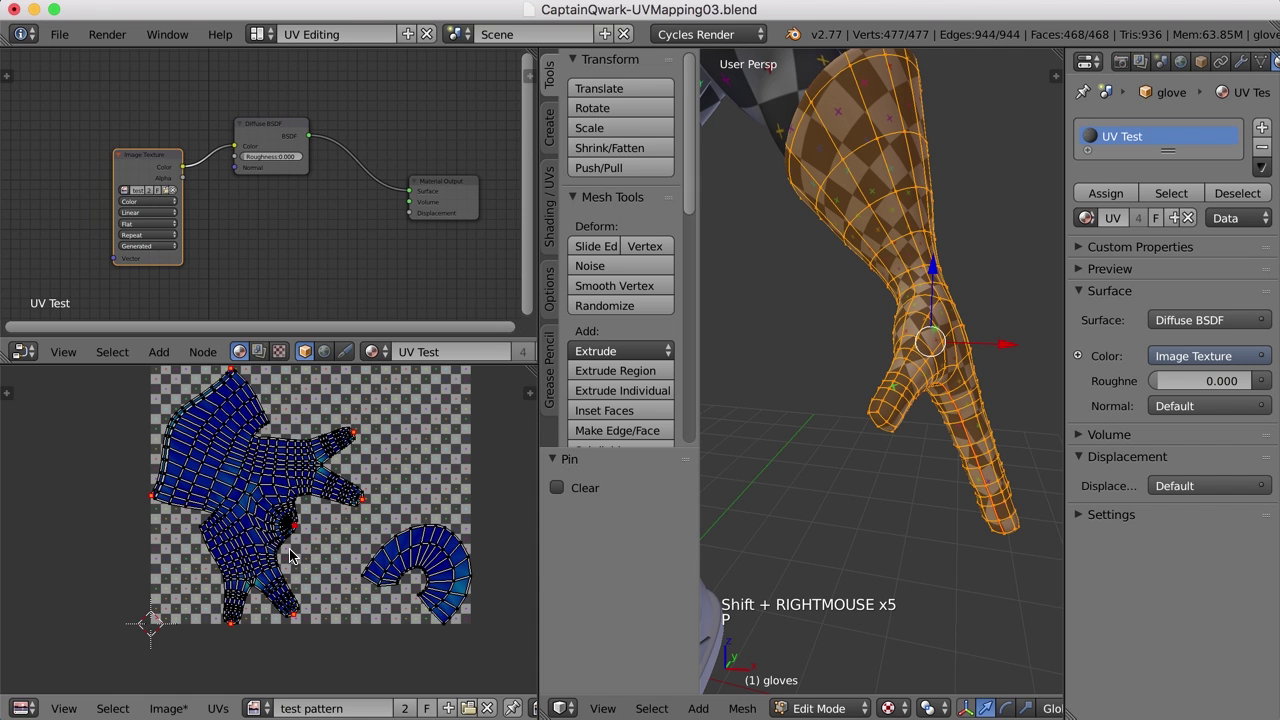
pyautogui.rightClick(304, 526)
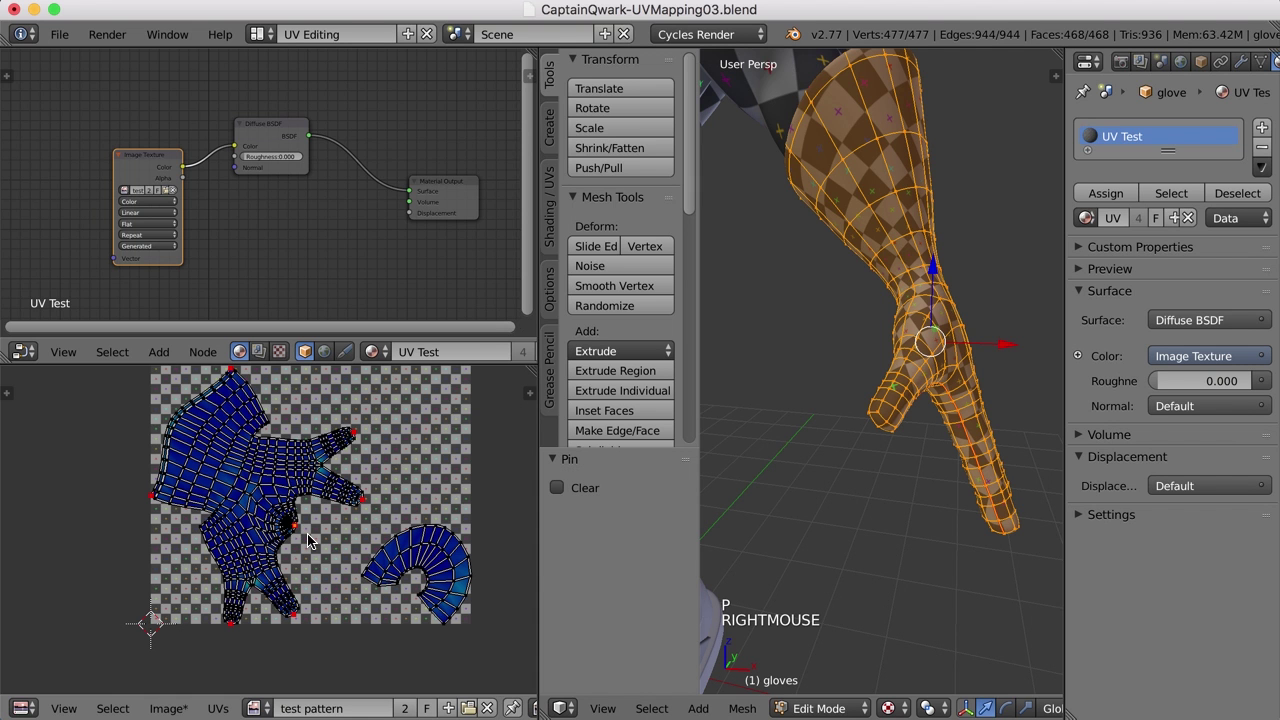
pyautogui.press('g')
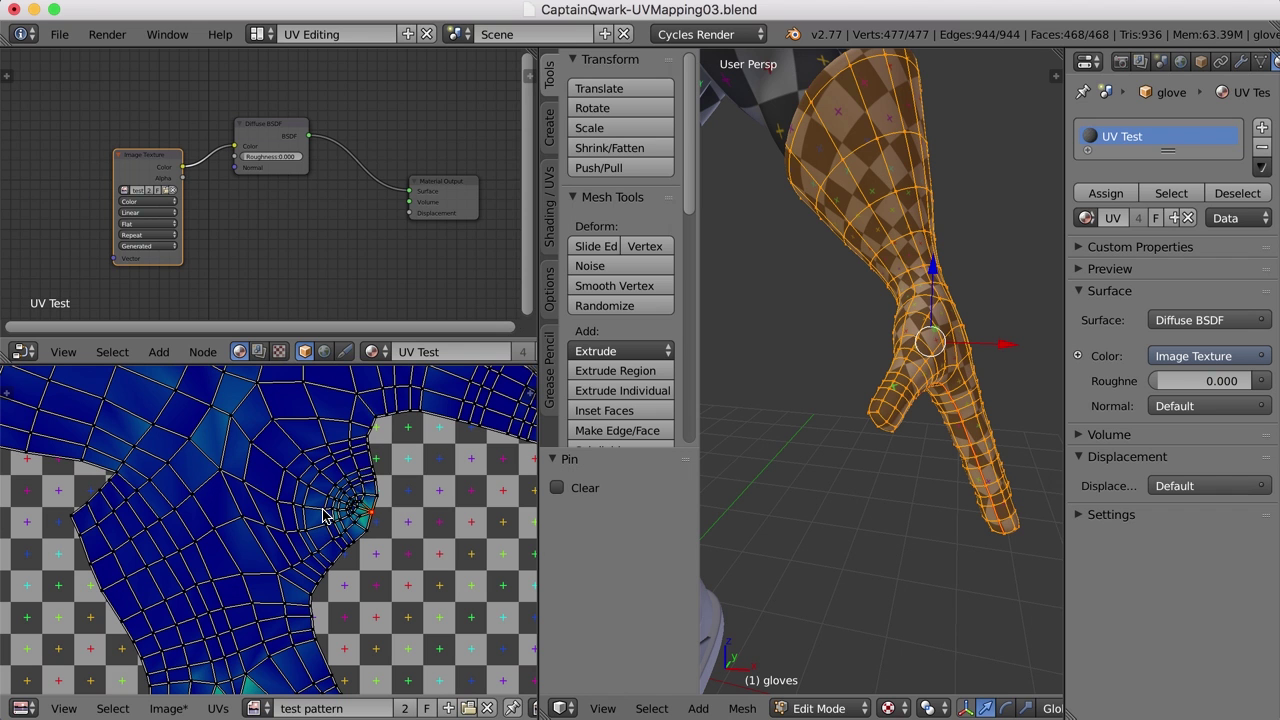
# - Select the UV vertices along the island edge and start moving them
pyautogui.middleClick(373, 446)
pyautogui.rightClick(373, 446)
pyautogui.scroll(3)
pyautogui.rightClick(321, 596)
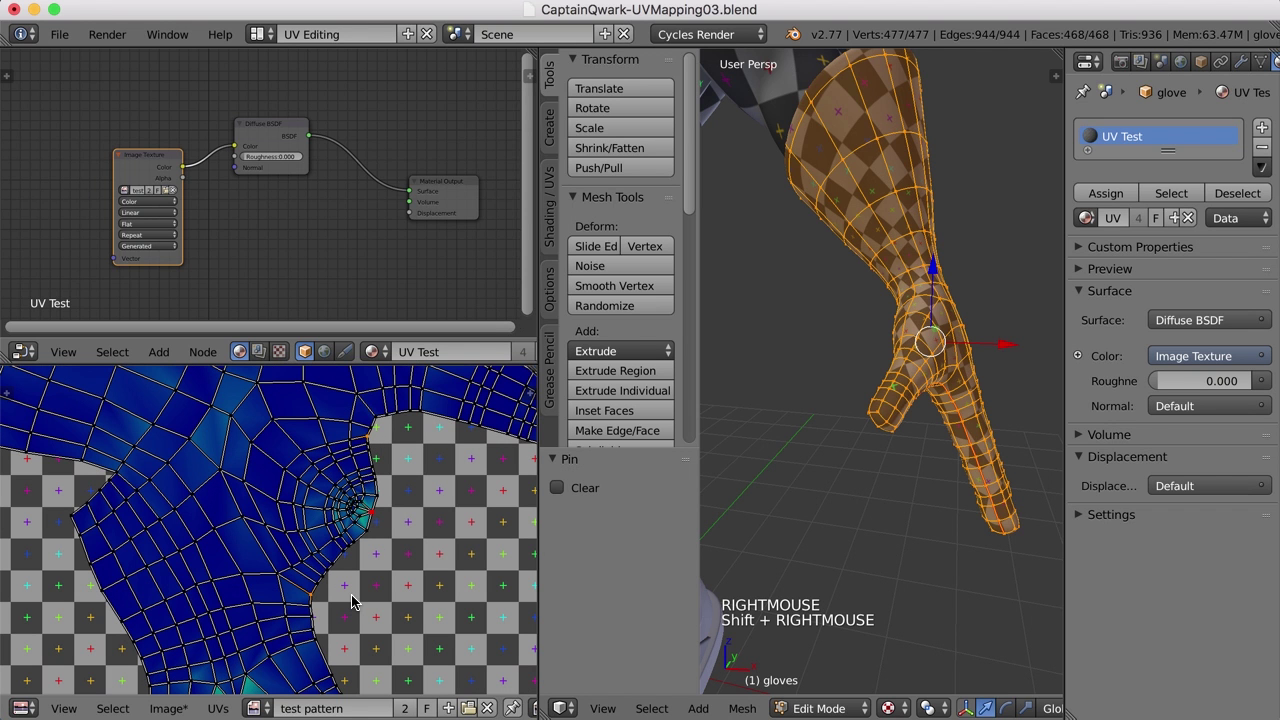
pyautogui.press('p')
pyautogui.rightClick(380, 511)
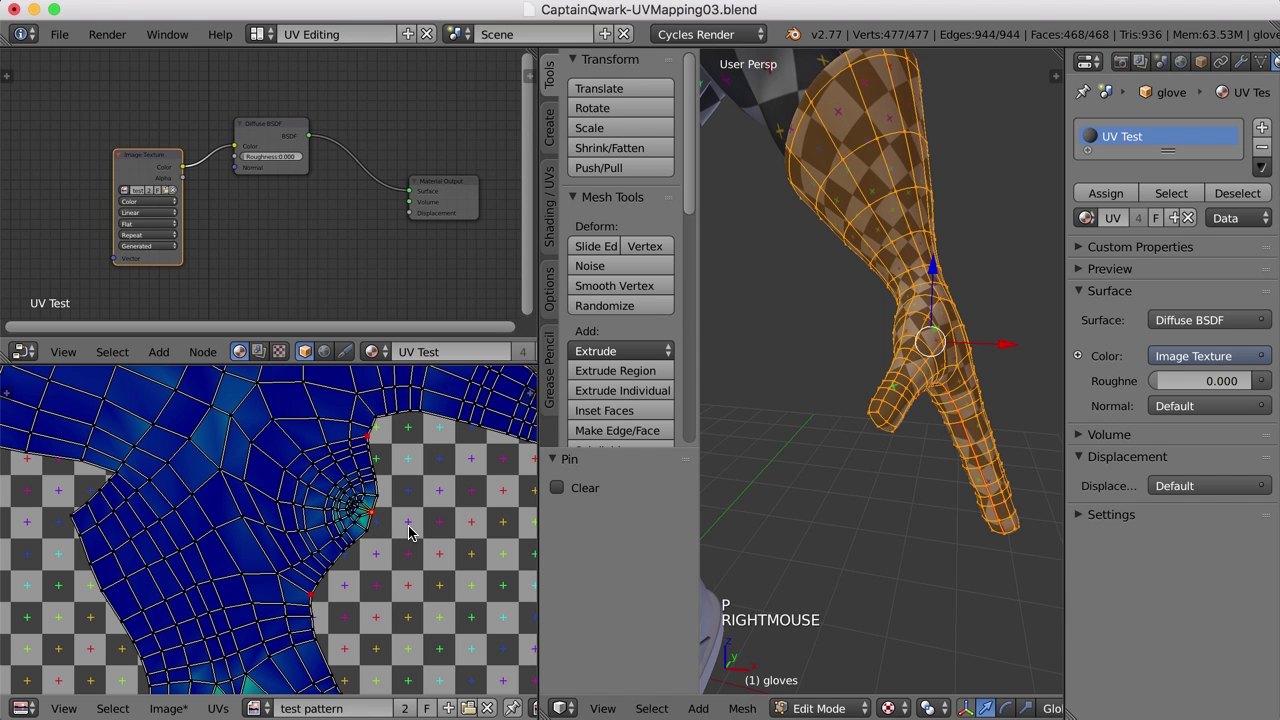
pyautogui.press('g')
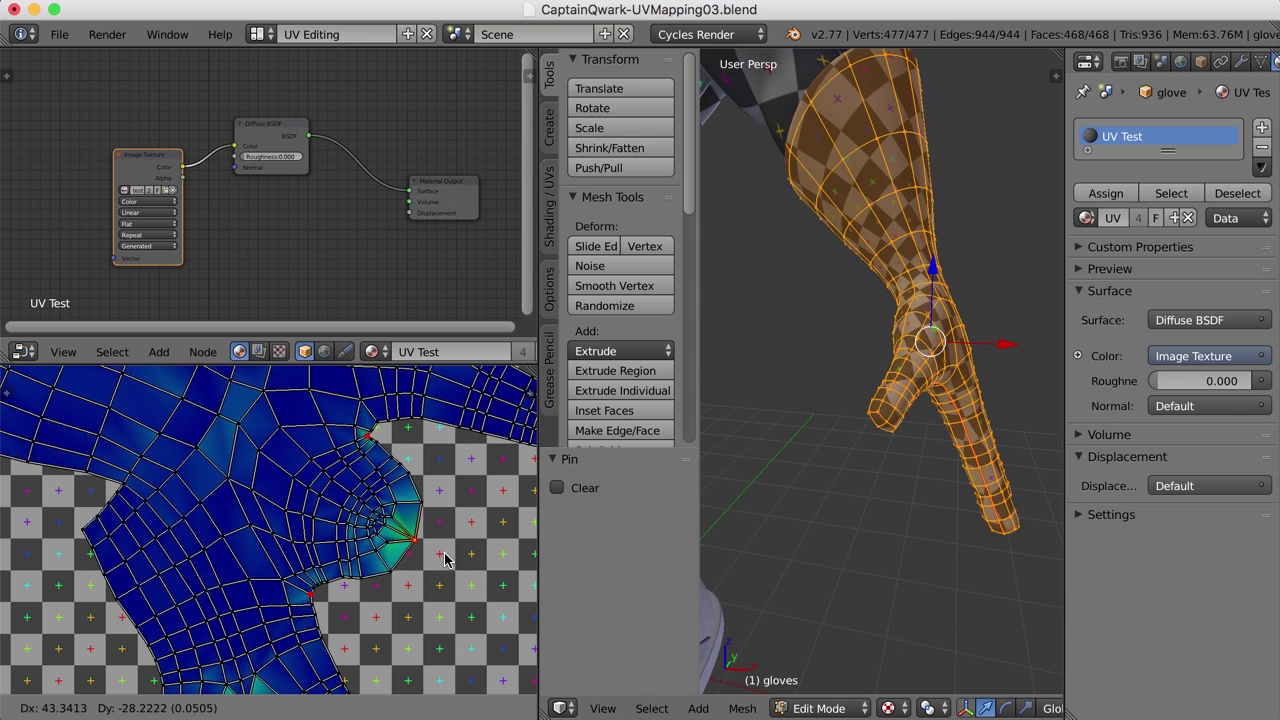
# - Confirm the UV vertex move and orbit around the glove to check the checker pattern
pyautogui.click(1211, 435)
pyautogui.middleClick(882, 487)
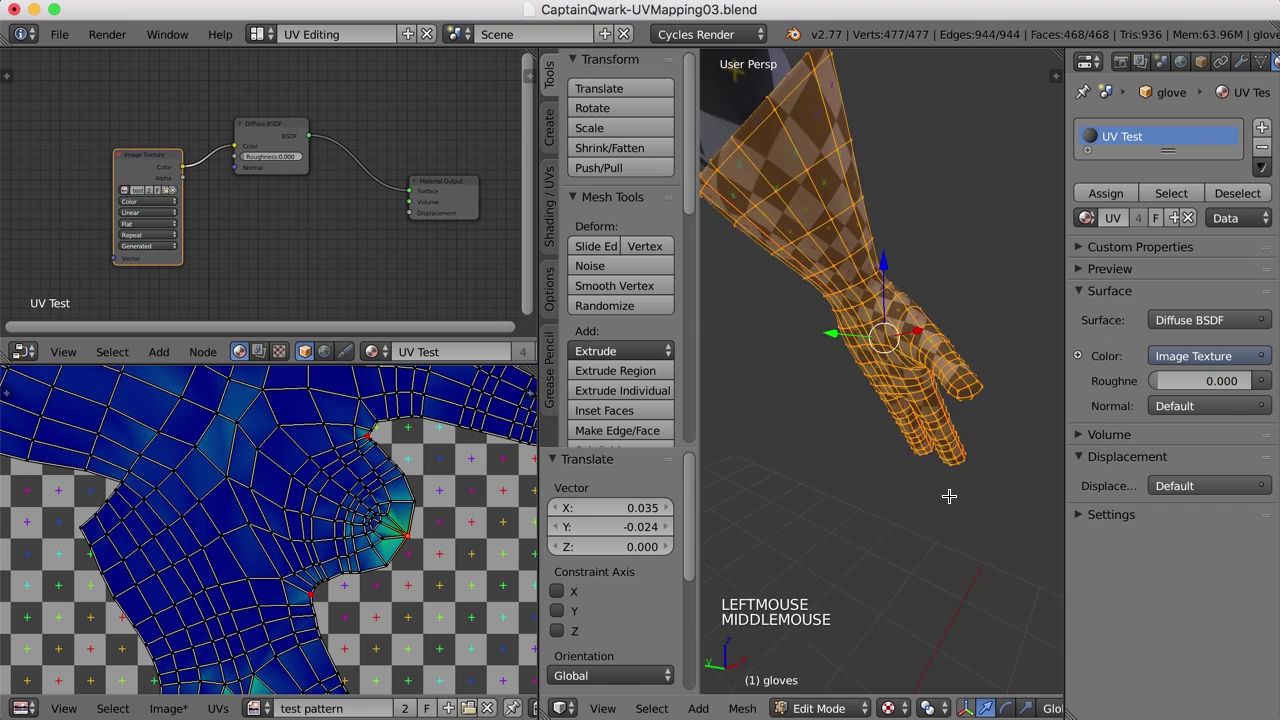
pyautogui.scroll(-3)
pyautogui.middleClick(872, 483)
pyautogui.press('Tab')
# - Leave edit mode on the glove and inspect its adjusted checker texture
pyautogui.middleClick(849, 484)
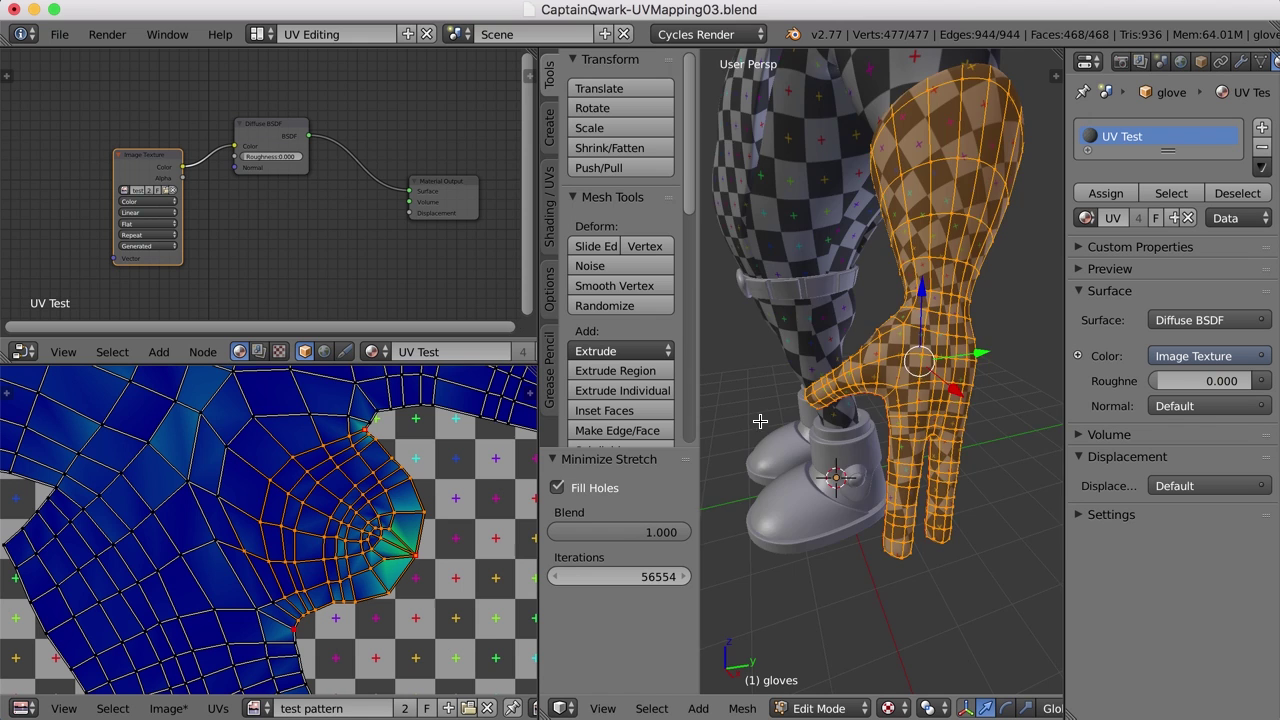
pyautogui.middleClick(808, 413)
pyautogui.scroll(3)
pyautogui.press('a')
pyautogui.press('Tab')
pyautogui.middleClick(945, 469)
# - Orbit and zoom out to view the whole character below the glove
pyautogui.scroll(-3)
pyautogui.middleClick(872, 458)
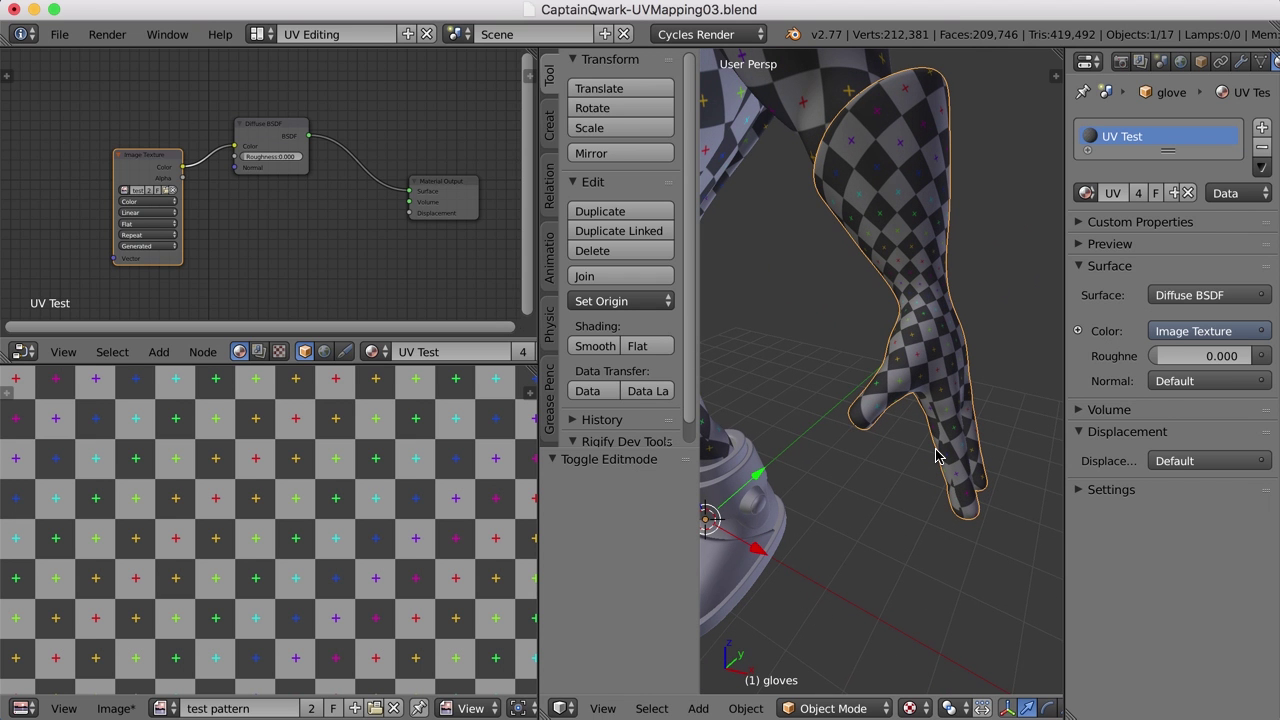
pyautogui.scroll(-3)
pyautogui.middleClick(931, 502)
pyautogui.scroll(-3)
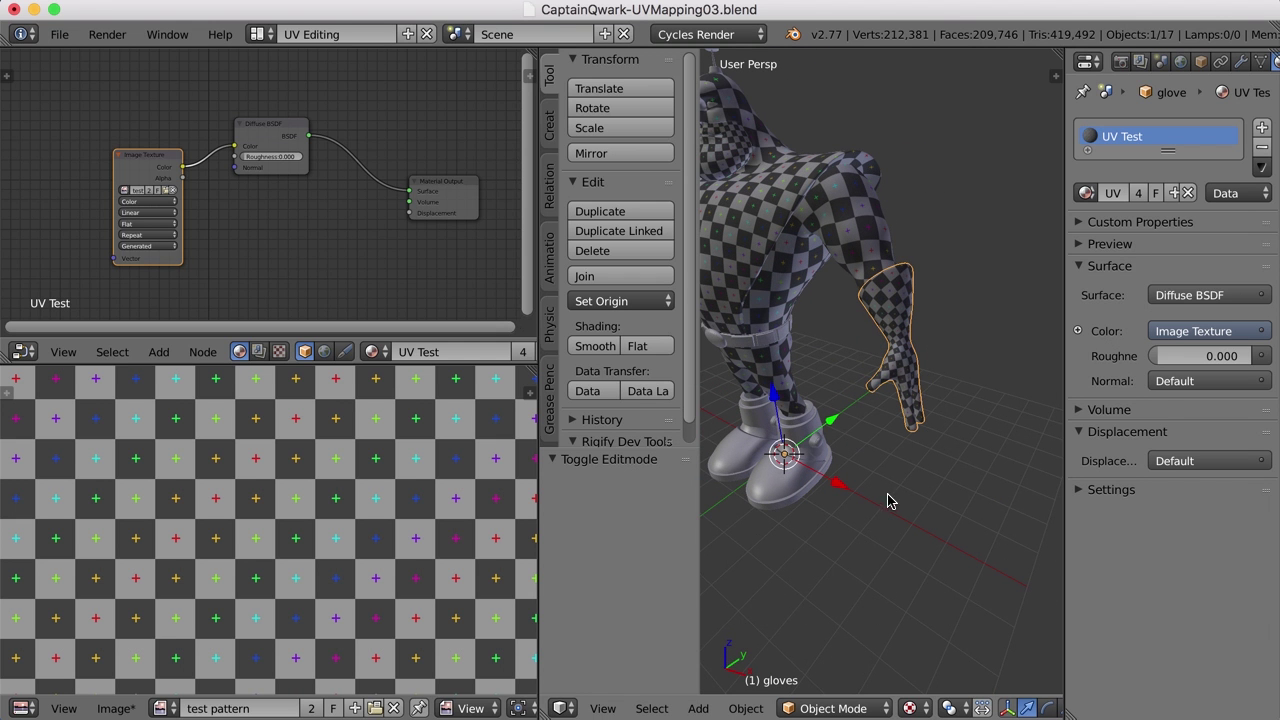
pyautogui.middleClick(888, 505)
pyautogui.middleClick(997, 517)
# - Select the boots object, frame the view on it and enter edit mode
pyautogui.rightClick(880, 529)
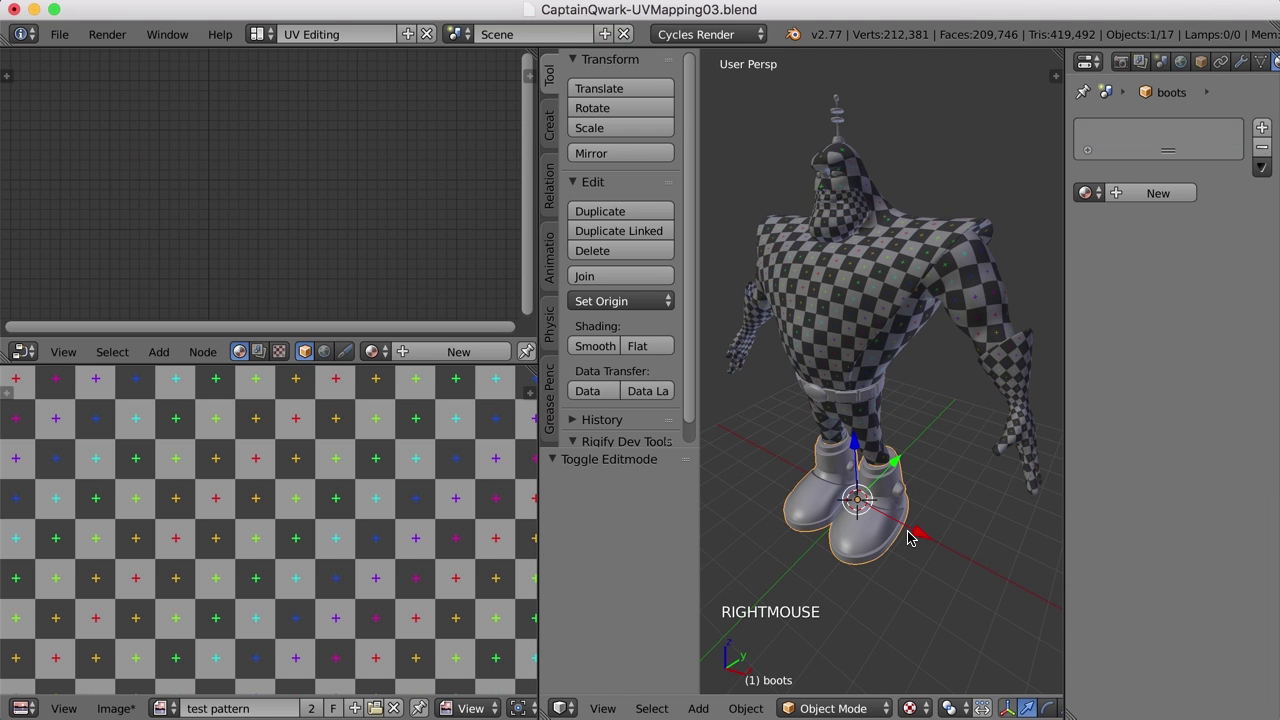
pyautogui.press('KP_Decimal')
pyautogui.press('KP_Decimal')
pyautogui.middleClick(921, 506)
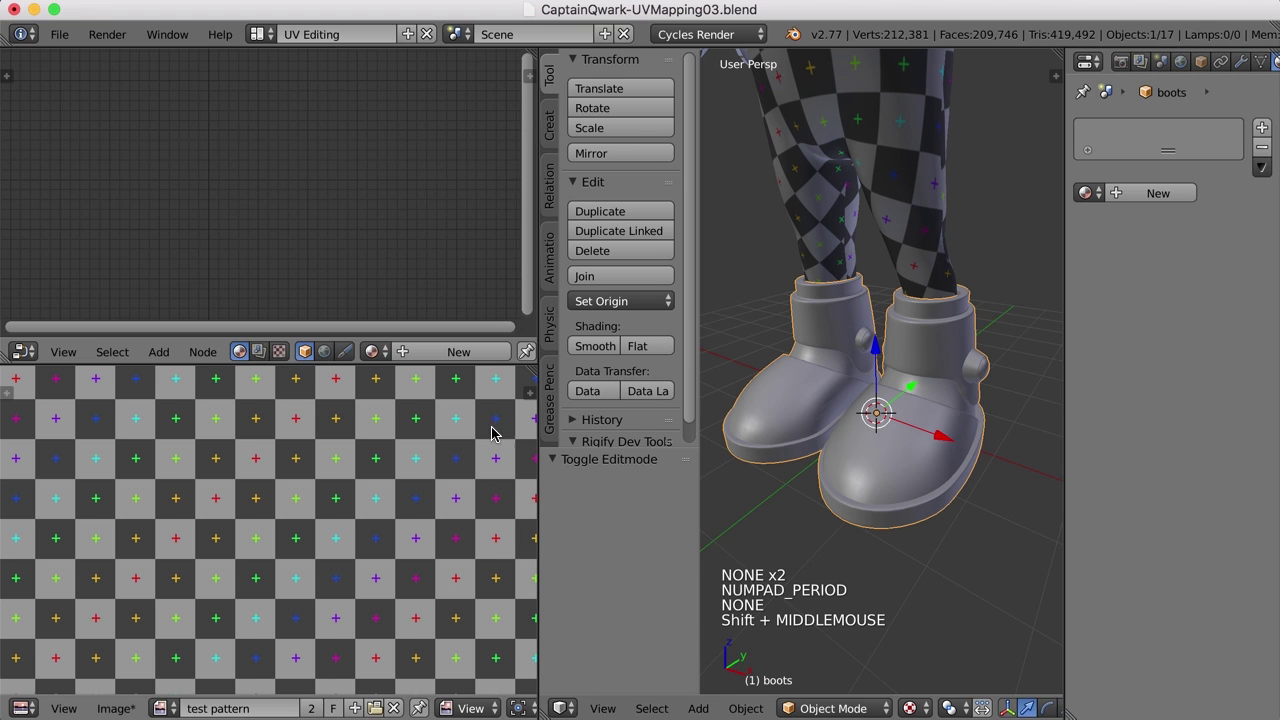
pyautogui.click(506, 477)
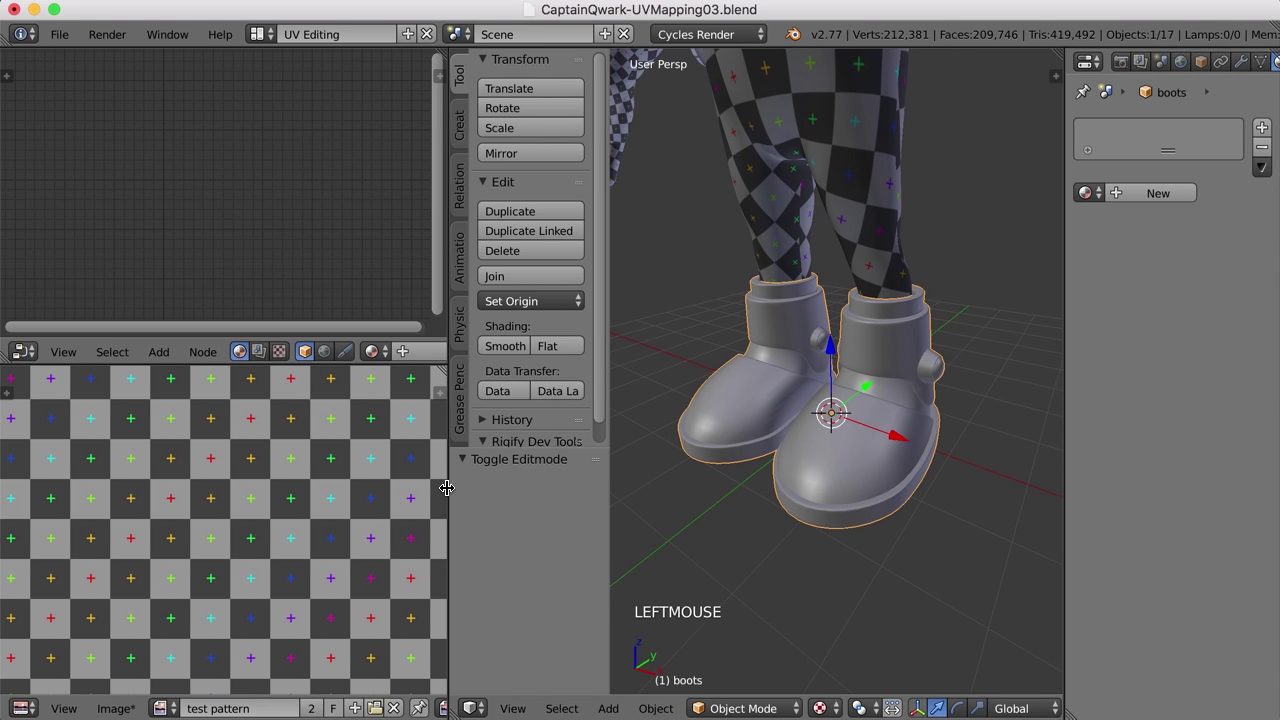
pyautogui.press('Tab')
# - Select the boot cuff piece and hide the rest of the boots mesh
pyautogui.middleClick(873, 434)
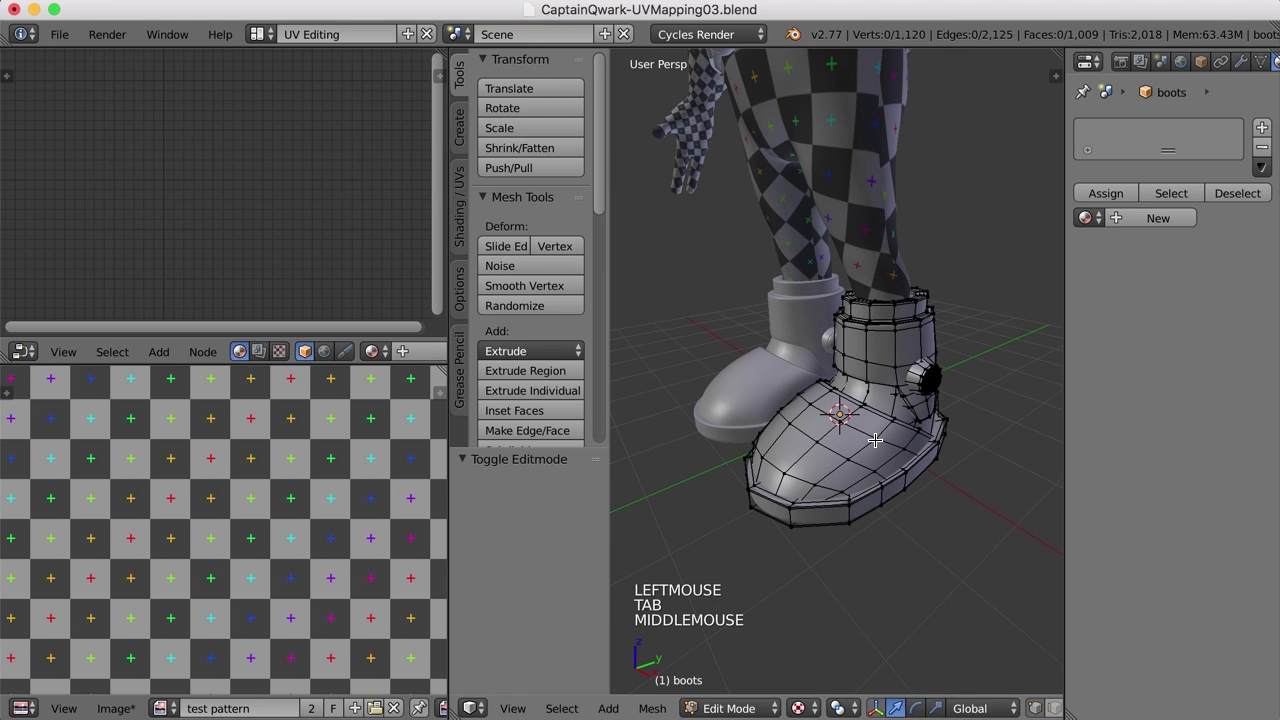
pyautogui.press('ctrl+Tab')
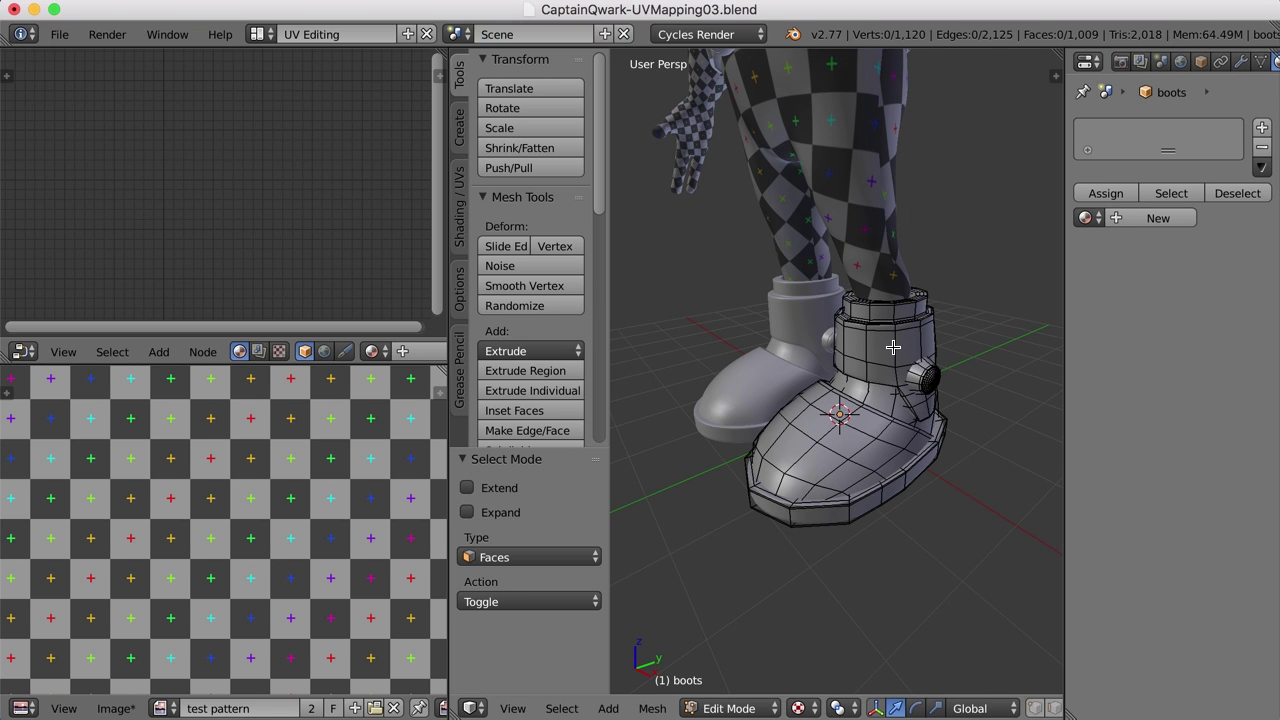
pyautogui.press('l')
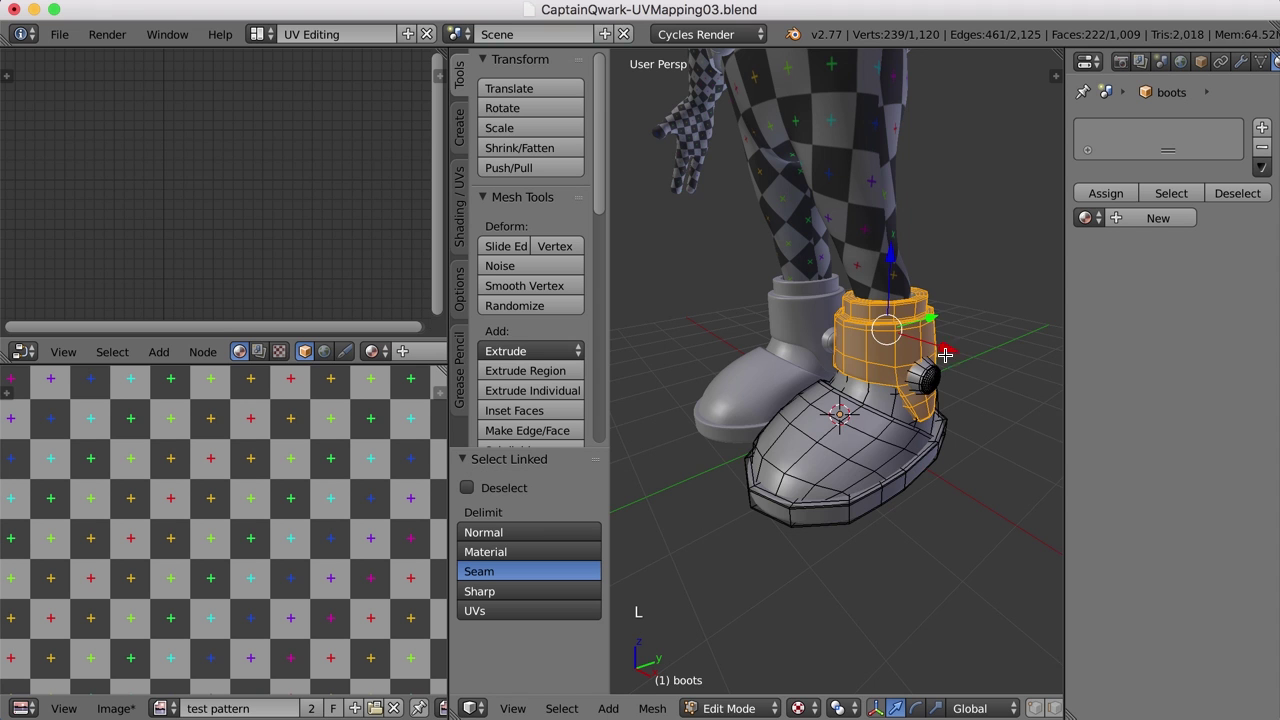
pyautogui.middleClick(957, 393)
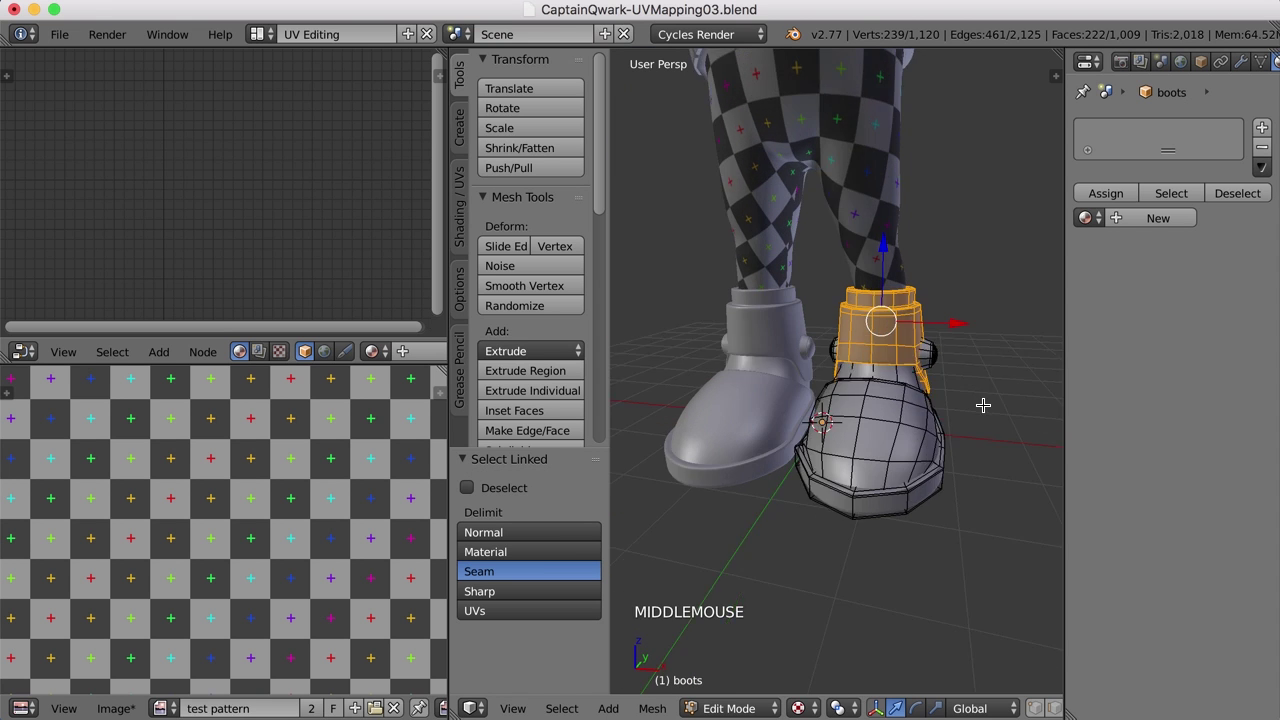
pyautogui.scroll(3)
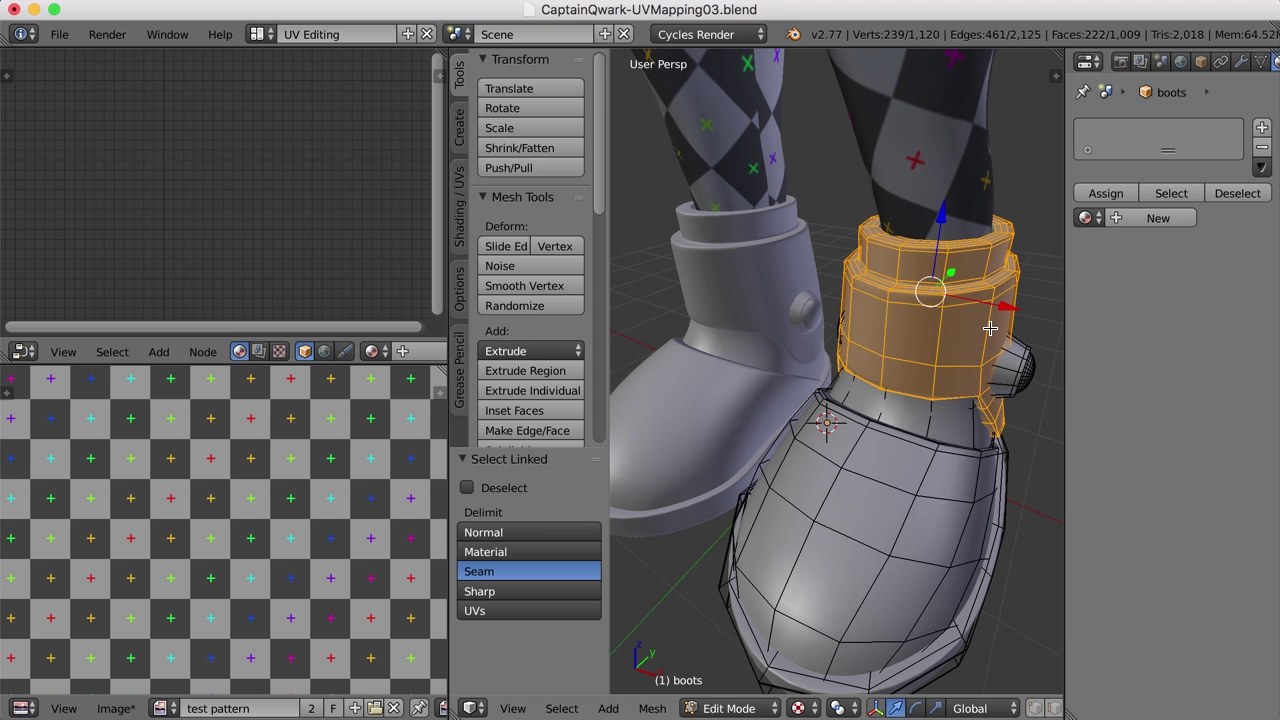
pyautogui.press('shift+h')
pyautogui.middleClick(928, 470)
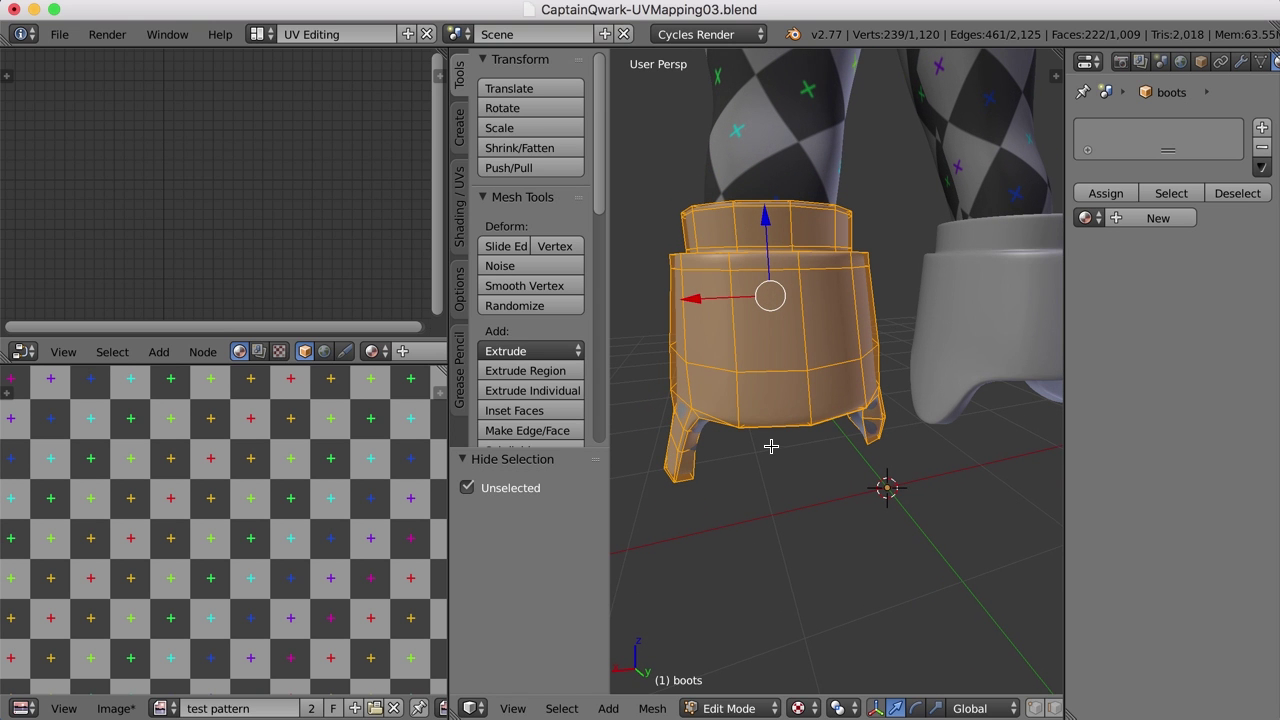
# - Select the edges down the side of the cuff and mark them as a seam
pyautogui.press('ctrl+Tab')
pyautogui.rightClick(800, 309)
pyautogui.middleClick(829, 436)
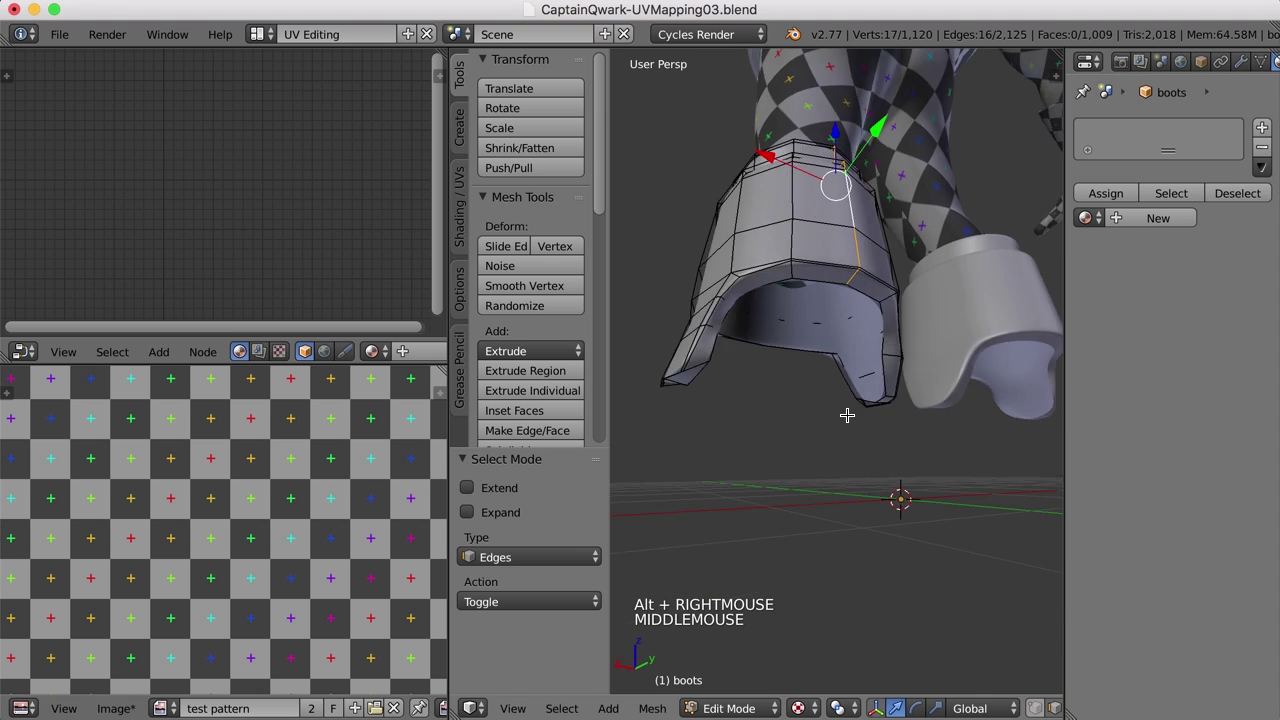
pyautogui.press('ctrl+e')
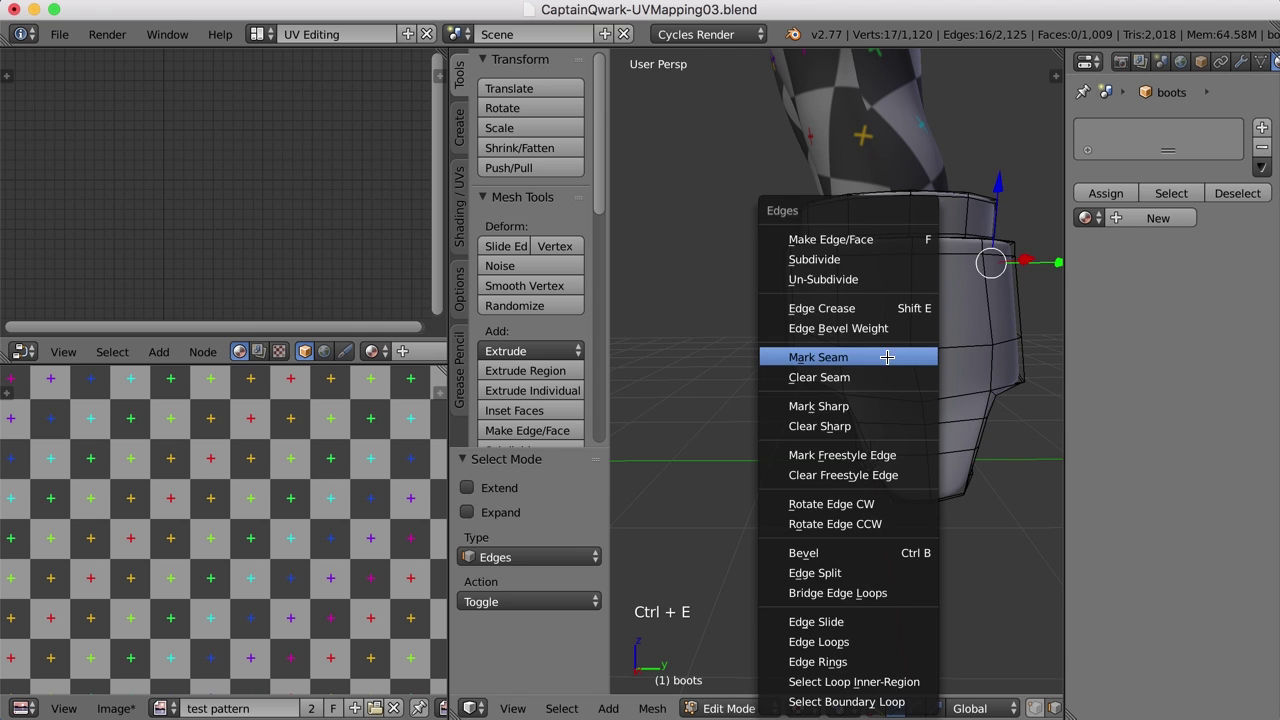
pyautogui.middleClick(933, 370)
# - Assign the UV Test checker material to the boots
pyautogui.press('a')
pyautogui.press('a')
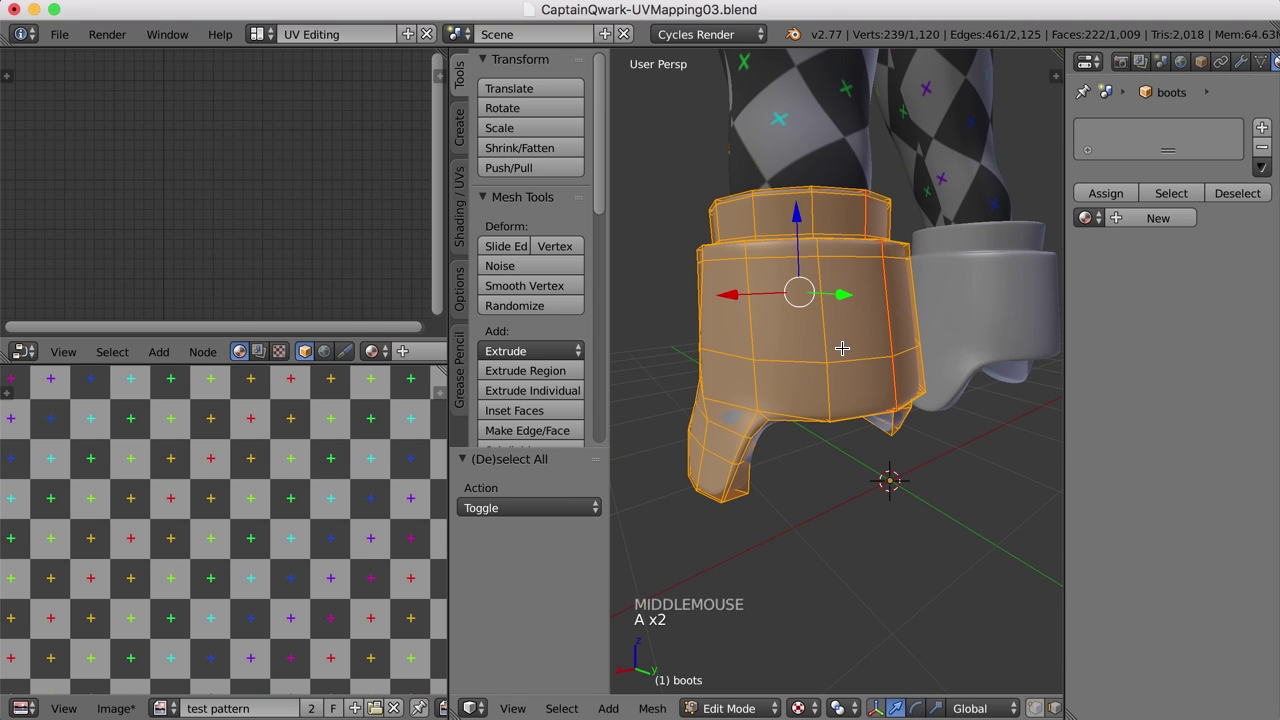
pyautogui.press('u')
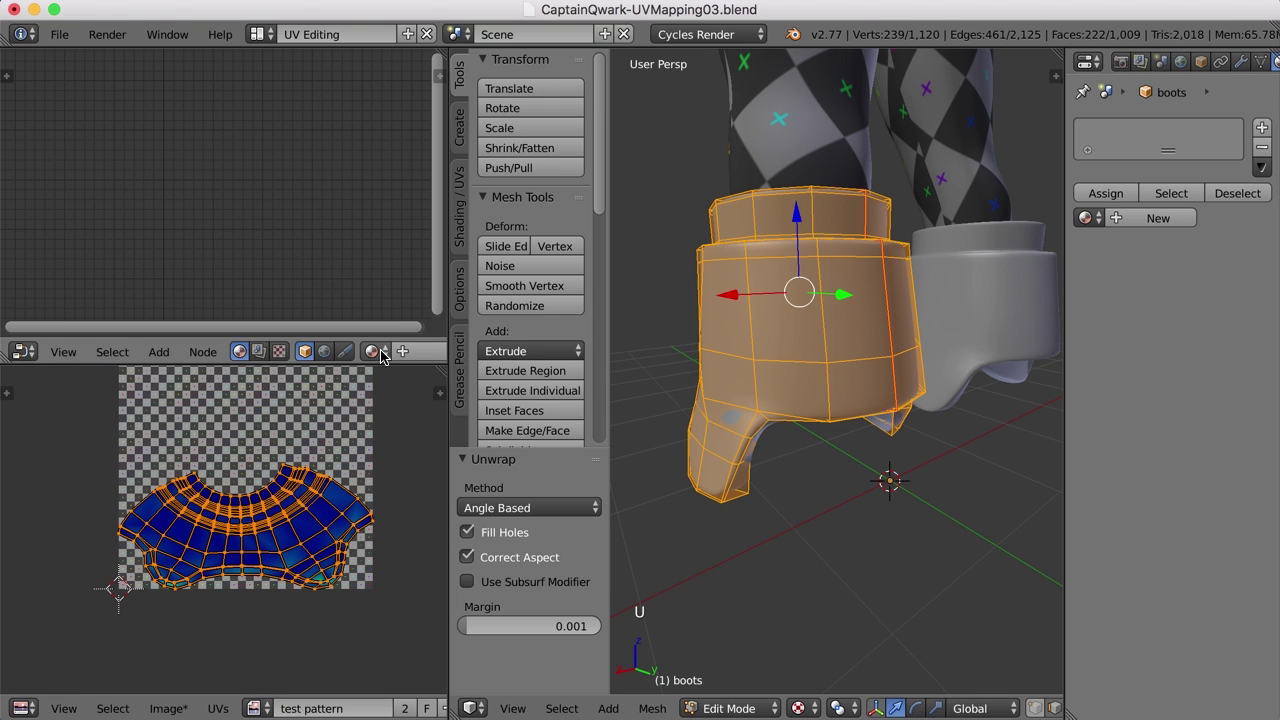
pyautogui.middleClick(388, 397)
pyautogui.click(388, 397)
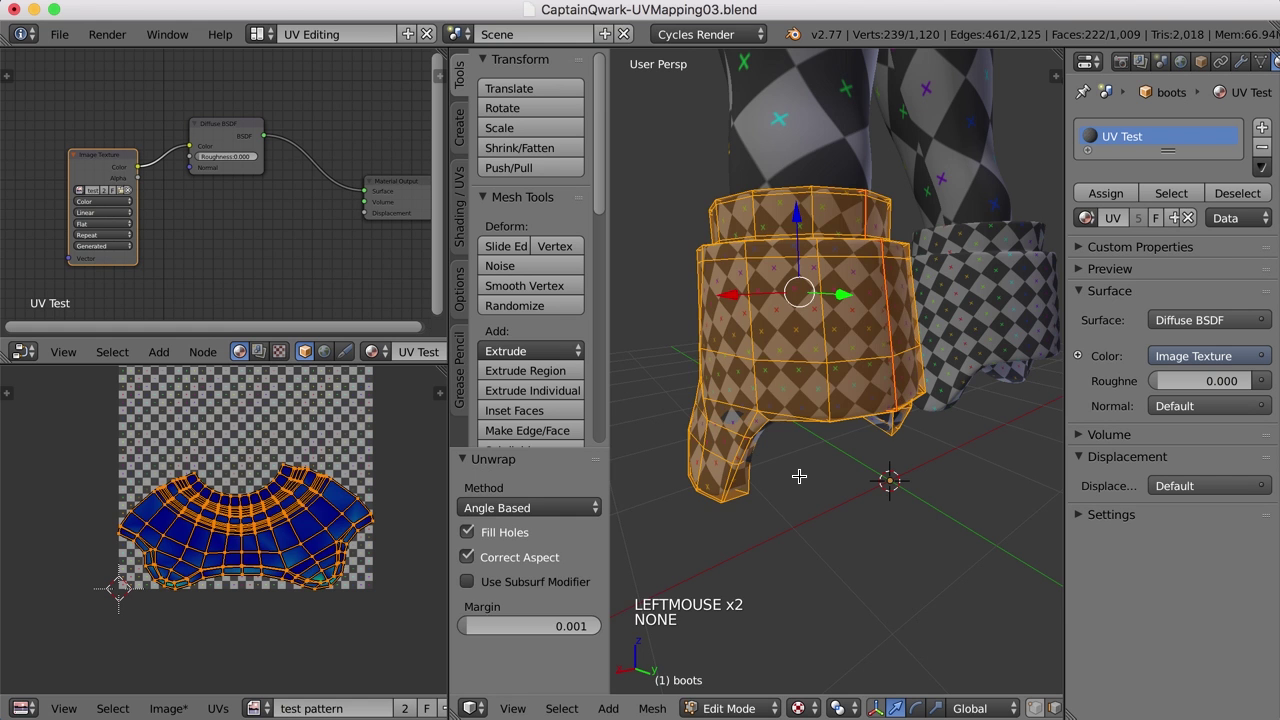
pyautogui.press('a')
# - Select the connected cuff piece and unwrap it
pyautogui.middleClick(796, 494)
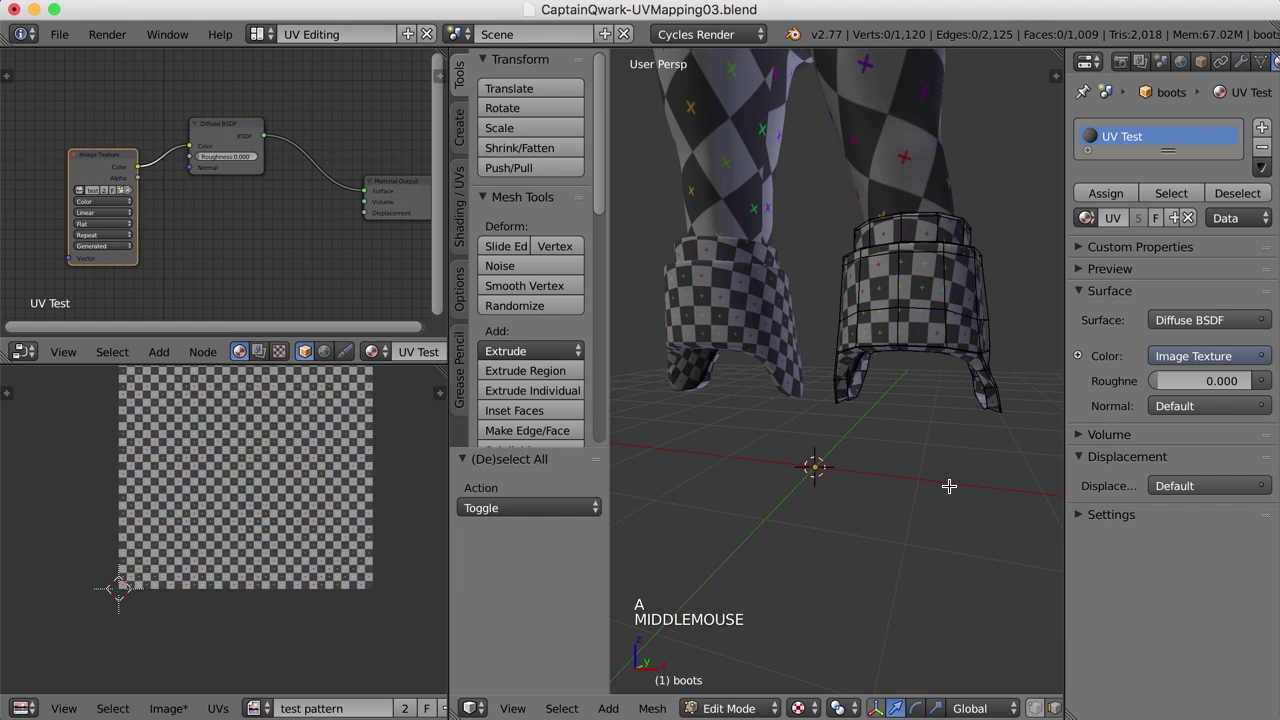
pyautogui.middleClick(954, 444)
pyautogui.middleClick(925, 479)
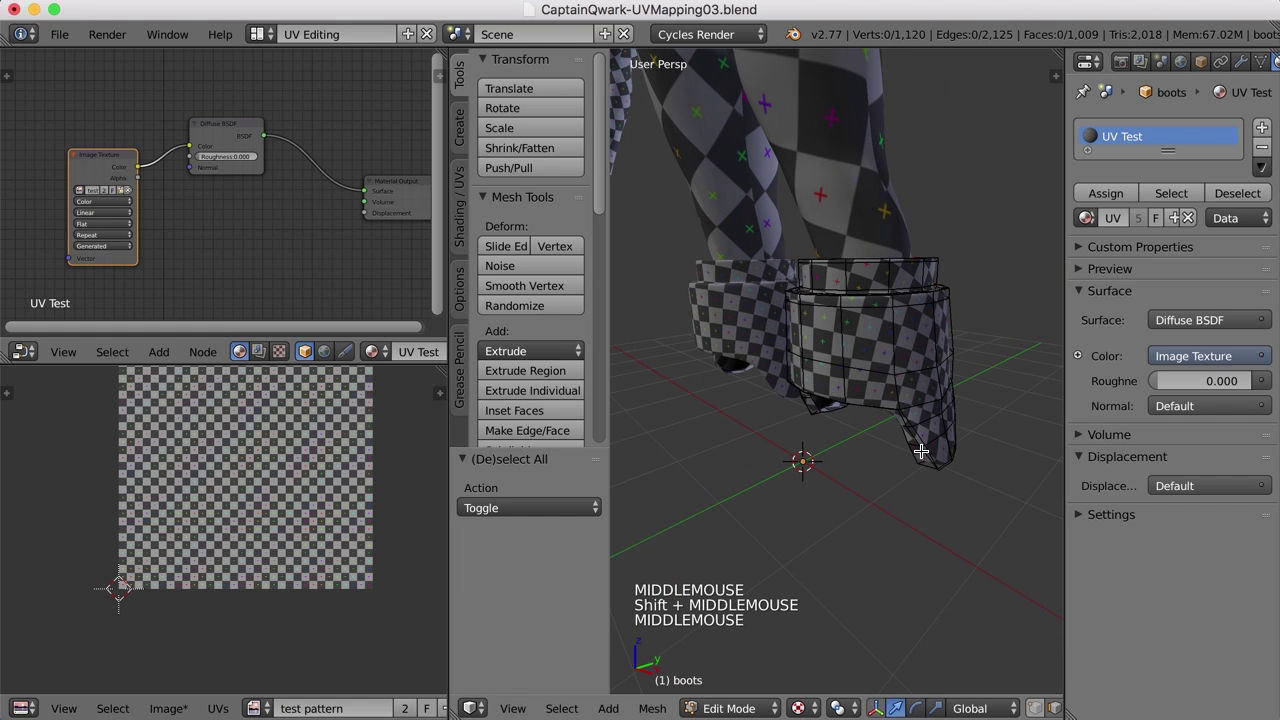
pyautogui.press('a')
pyautogui.press('u')
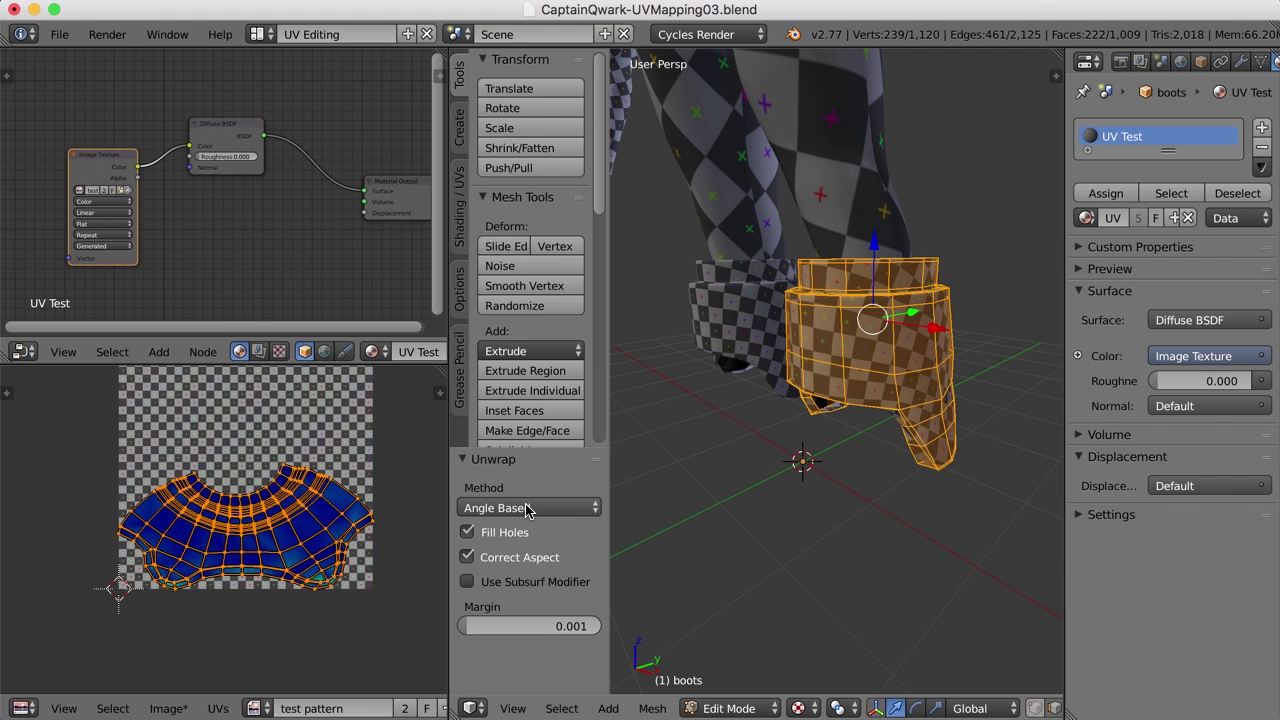
pyautogui.click(538, 508)
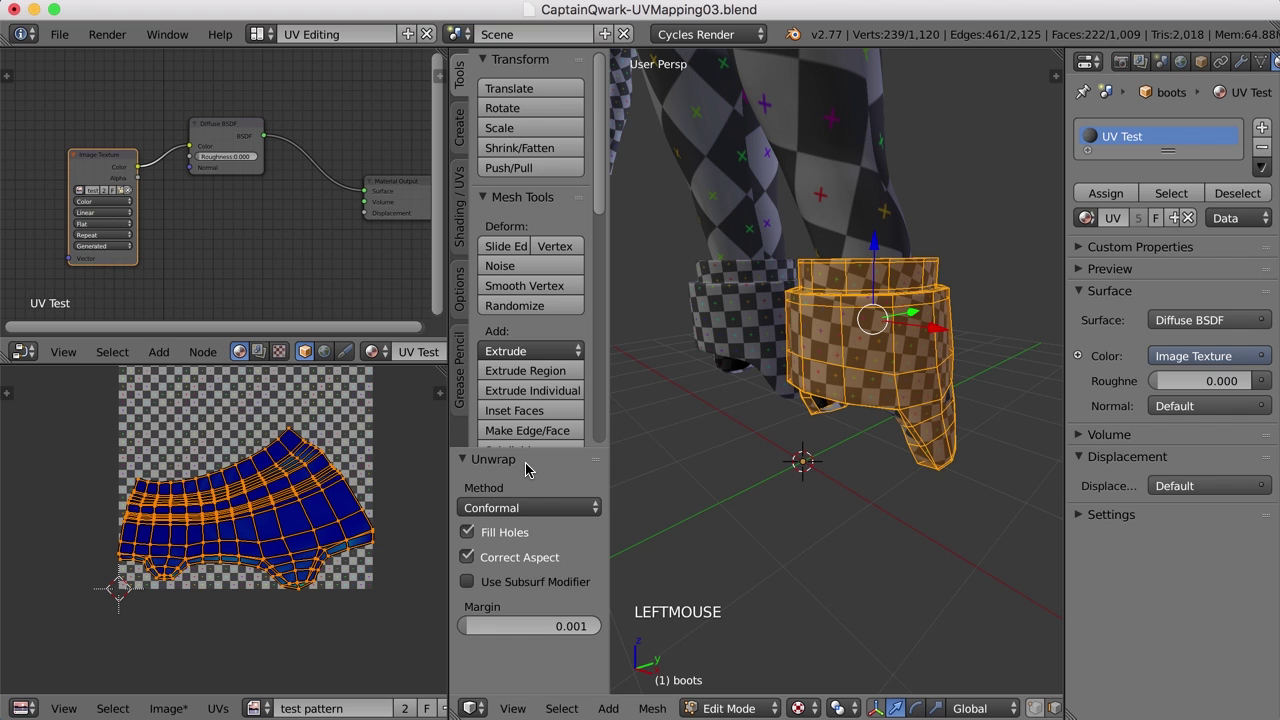
pyautogui.middleClick(869, 504)
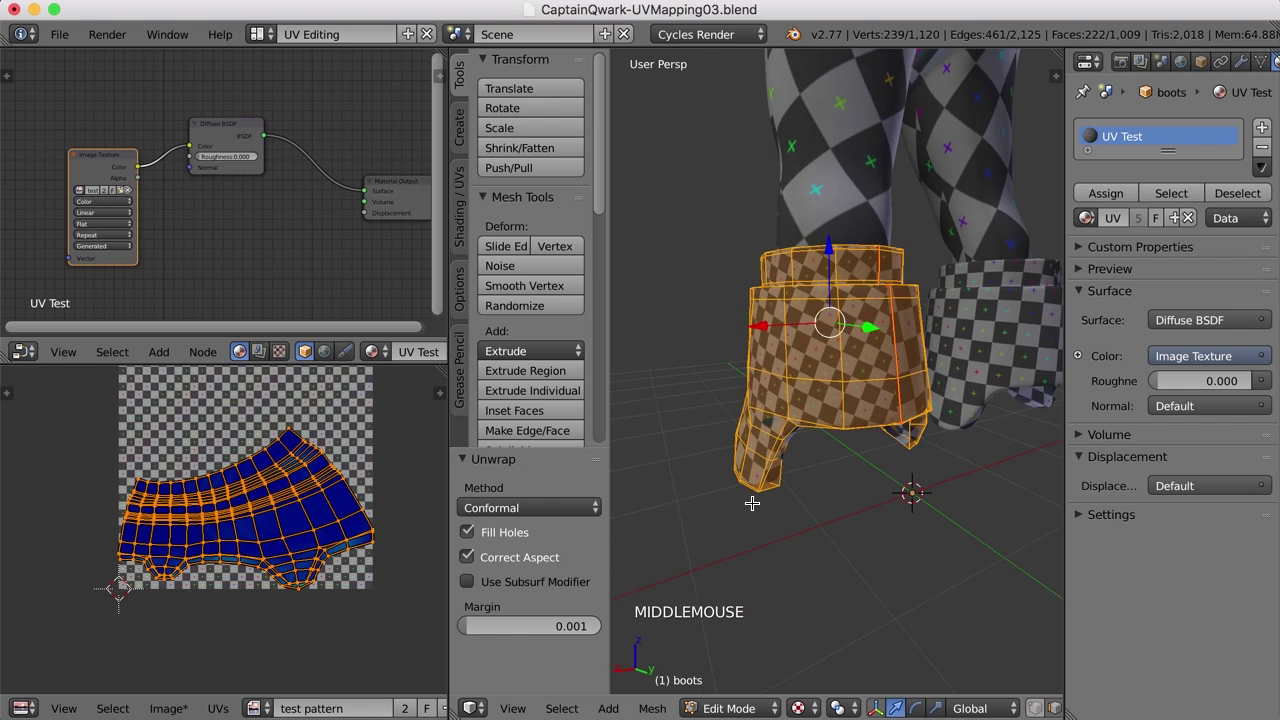
pyautogui.click(560, 512)
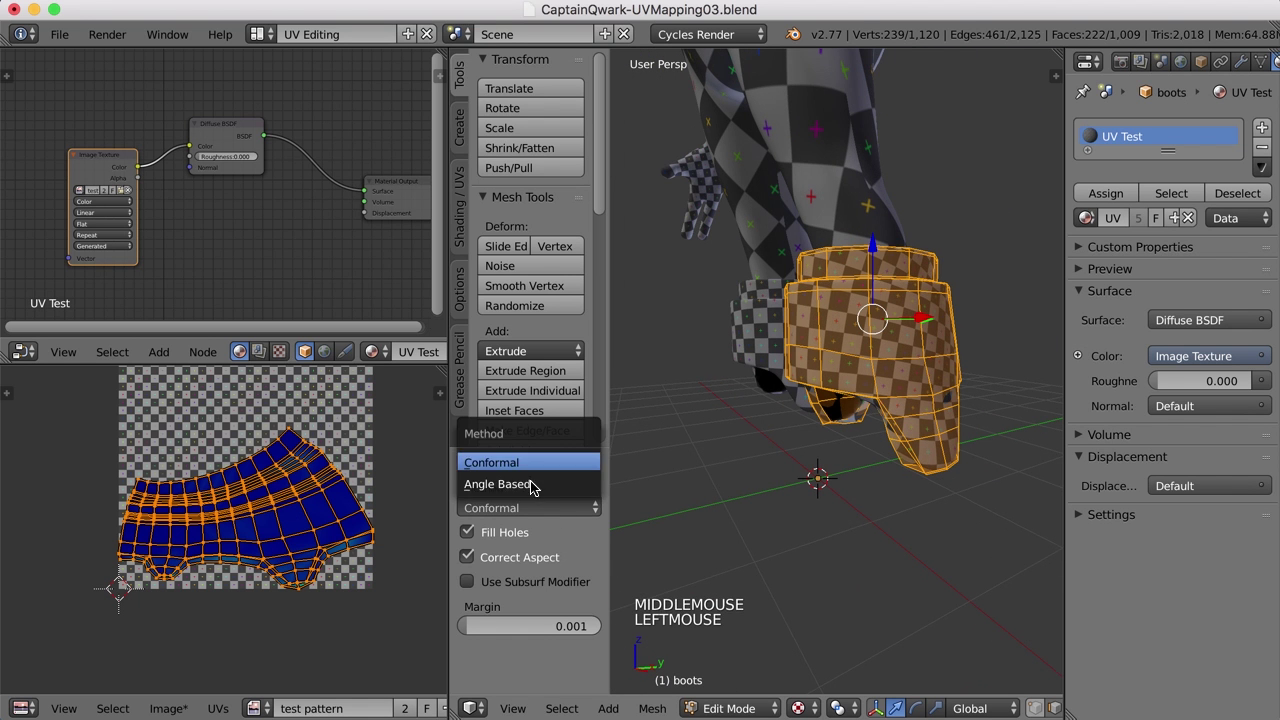
# - Unhide the rest of the boots mesh and deselect all geometry
pyautogui.middleClick(885, 540)
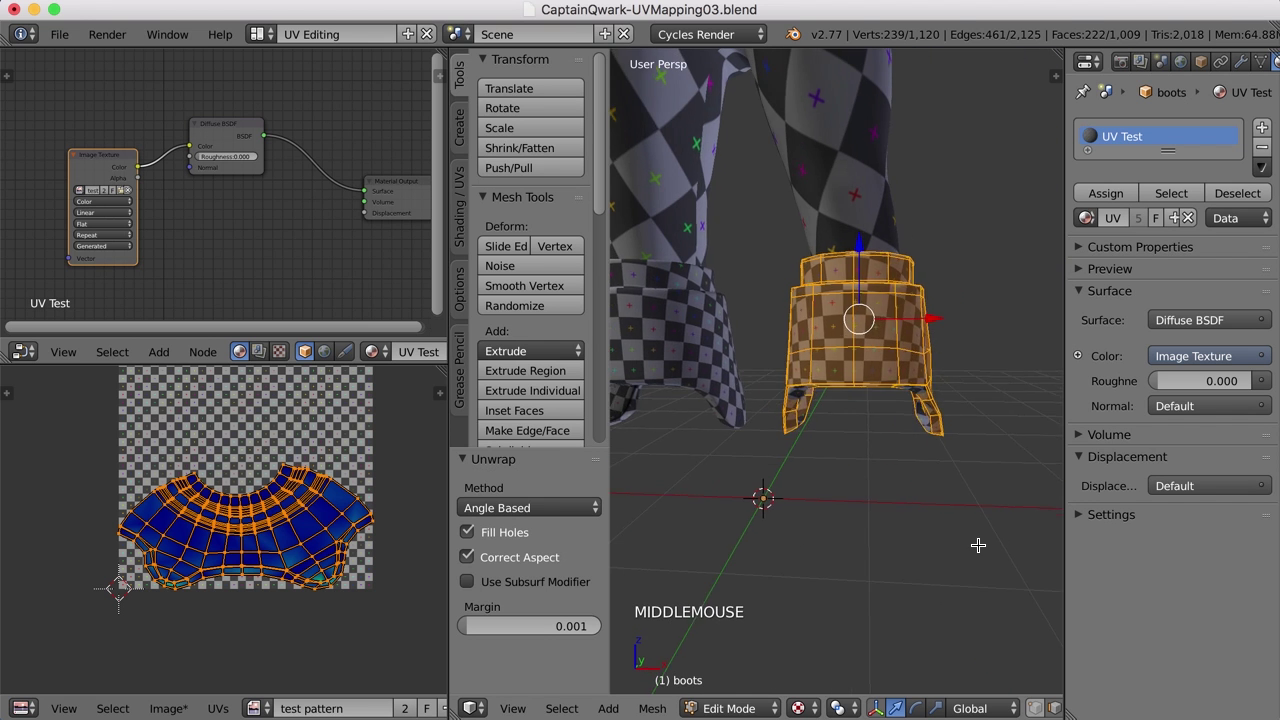
pyautogui.press('Tab')
pyautogui.rightClick(929, 485)
pyautogui.press('alt+h')
pyautogui.press('a')
pyautogui.scroll(-3)
# - Unwrap the other boot cuff and check its checker pattern outside edit mode
pyautogui.middleClick(925, 481)
pyautogui.middleClick(944, 427)
pyautogui.scroll(3)
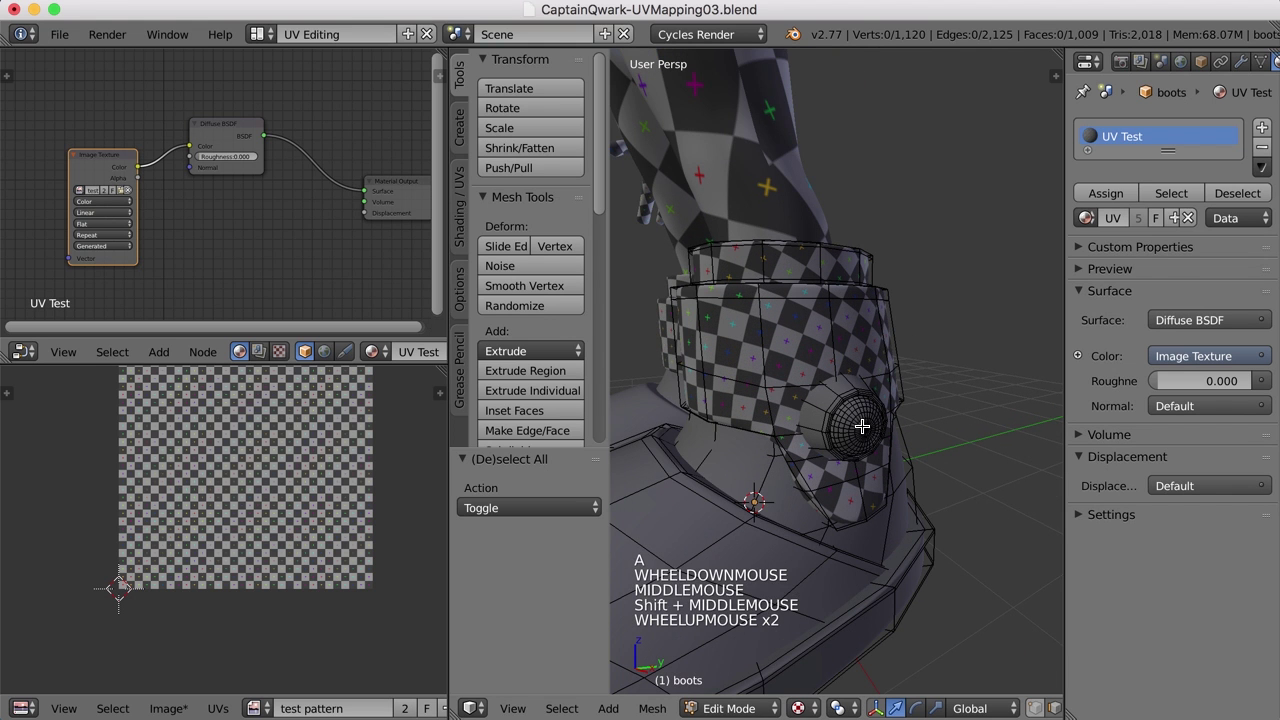
pyautogui.press('l')
pyautogui.press('u')
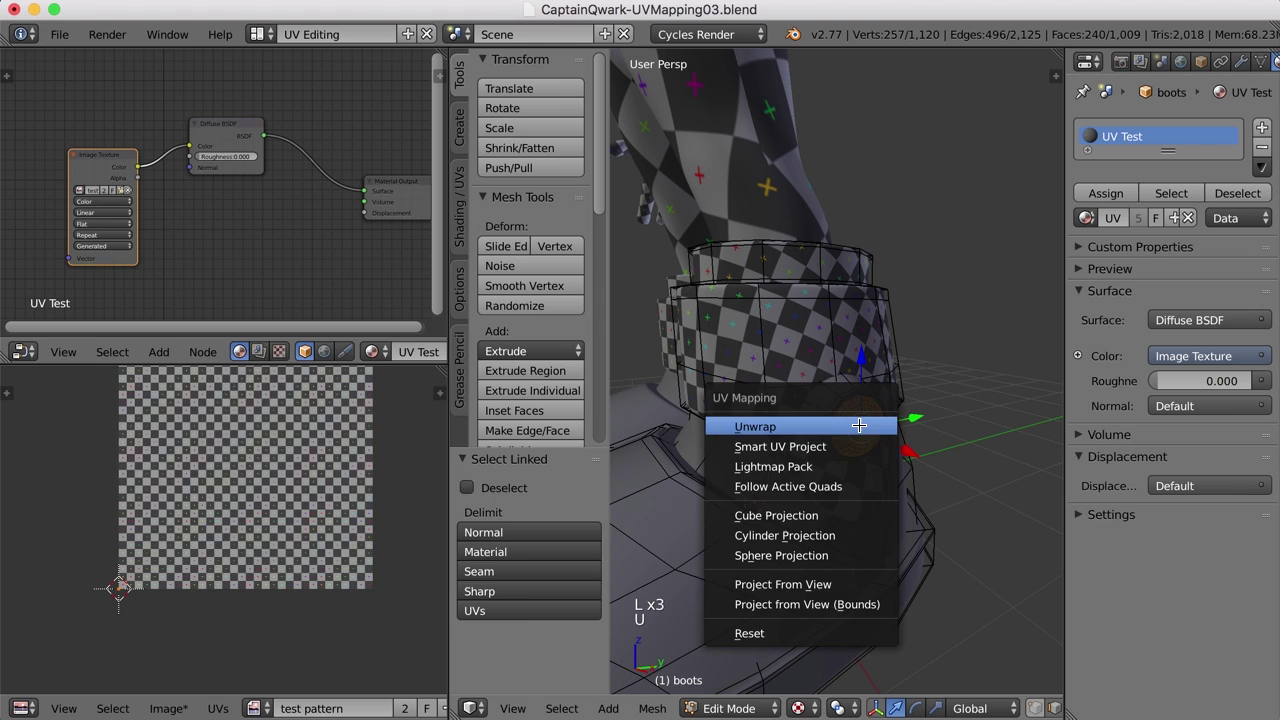
pyautogui.press('a')
pyautogui.press('Tab')
pyautogui.rightClick(833, 409)
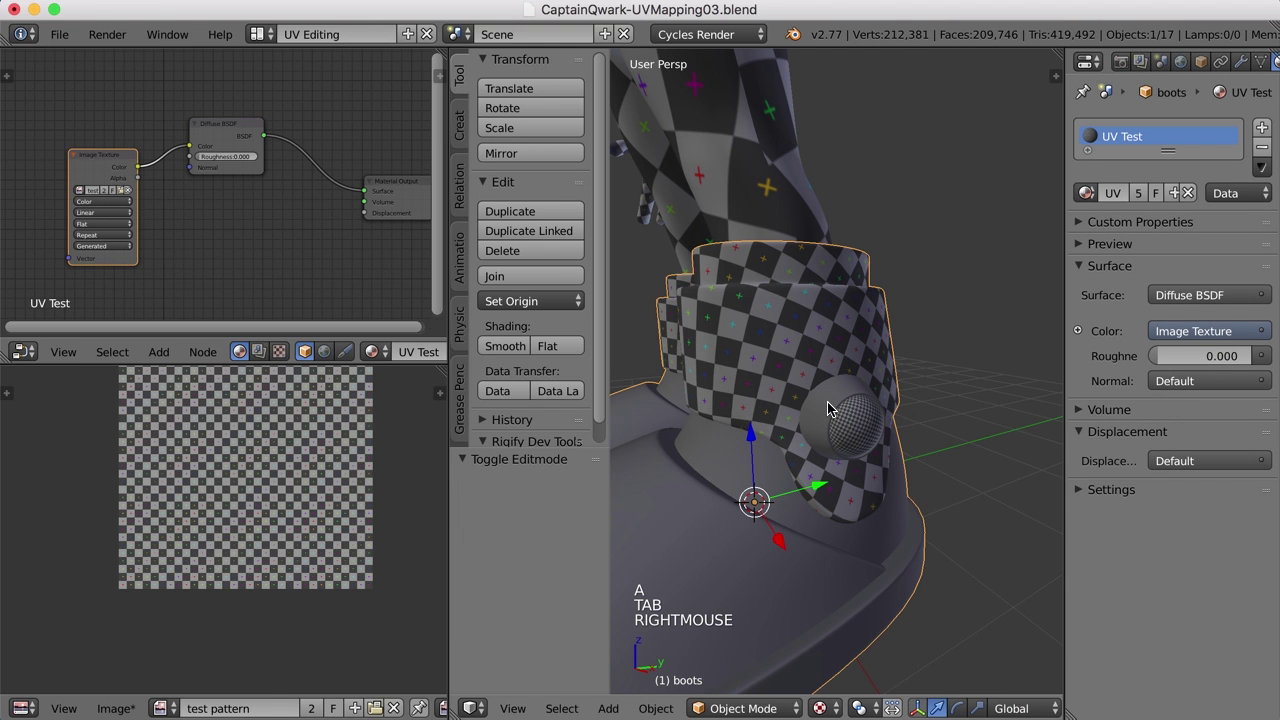
pyautogui.press('Tab')
pyautogui.press('l')
# - Mark a seam on the ankle joint ring and unwrap it
pyautogui.middleClick(846, 423)
pyautogui.scroll(3)
pyautogui.middleClick(803, 284)
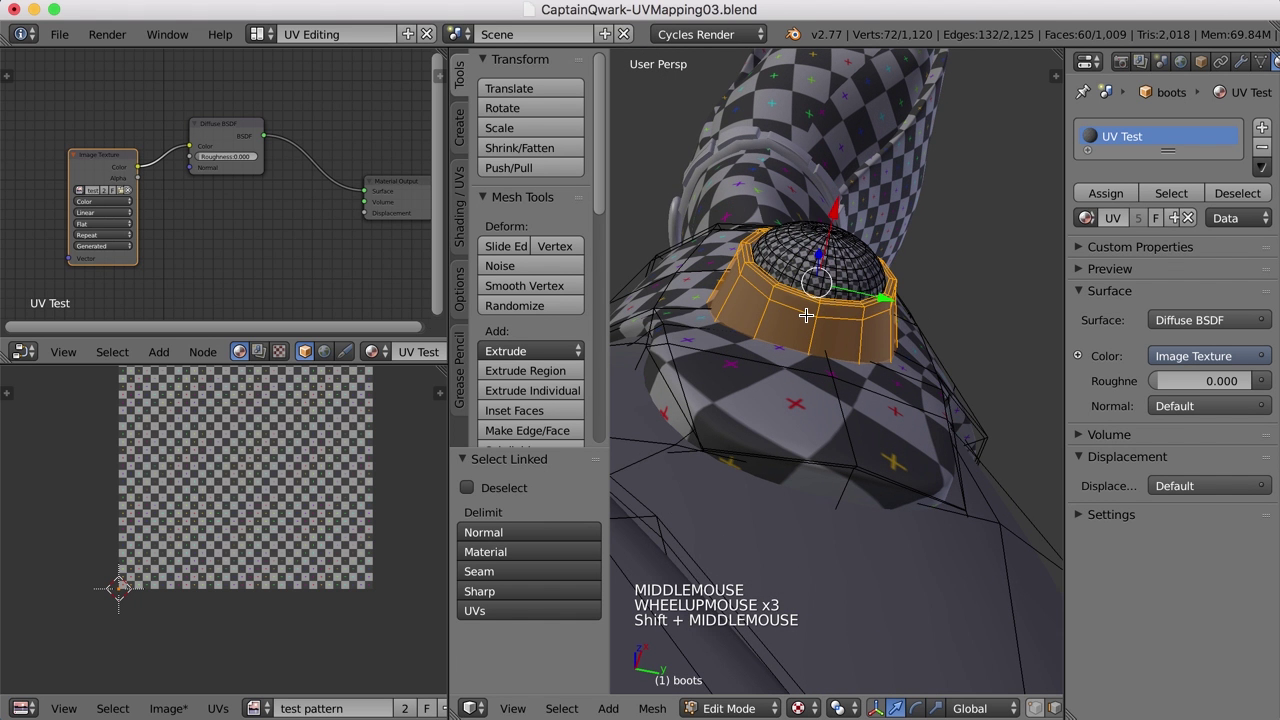
pyautogui.press('a')
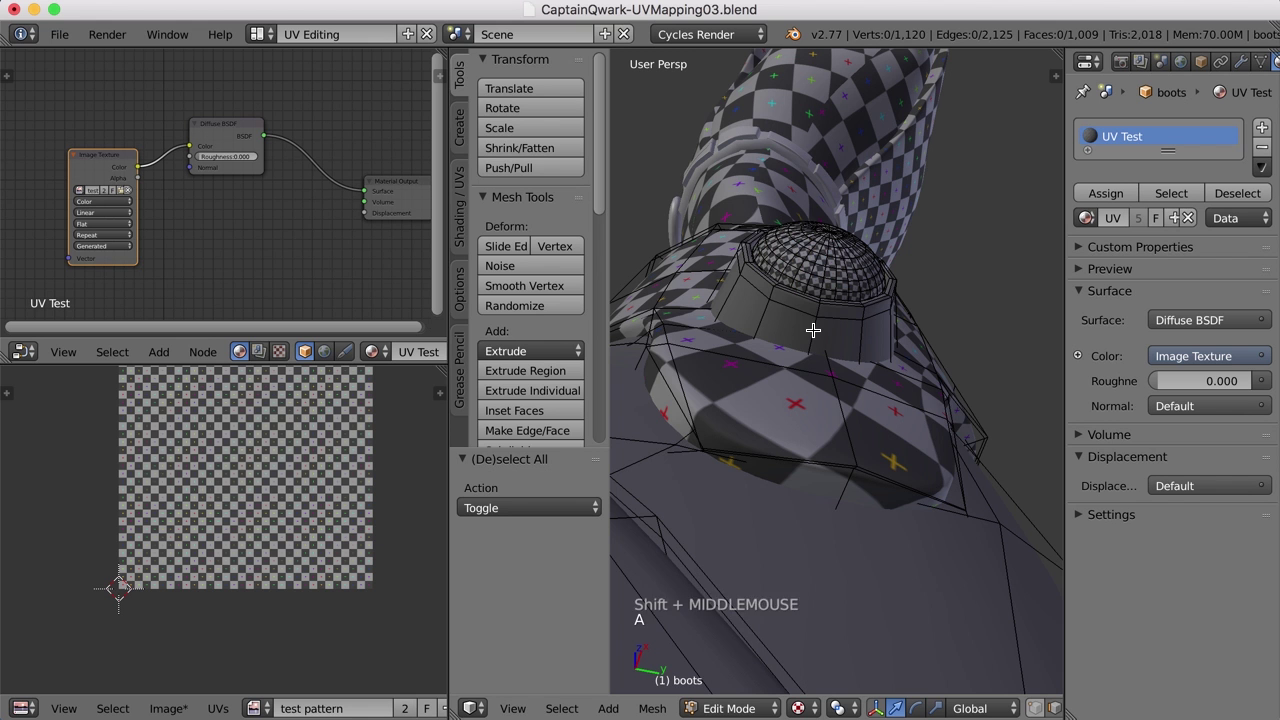
pyautogui.rightClick(816, 318)
pyautogui.middleClick(896, 327)
pyautogui.press('ctrl+e')
pyautogui.press('a')
pyautogui.press('l')
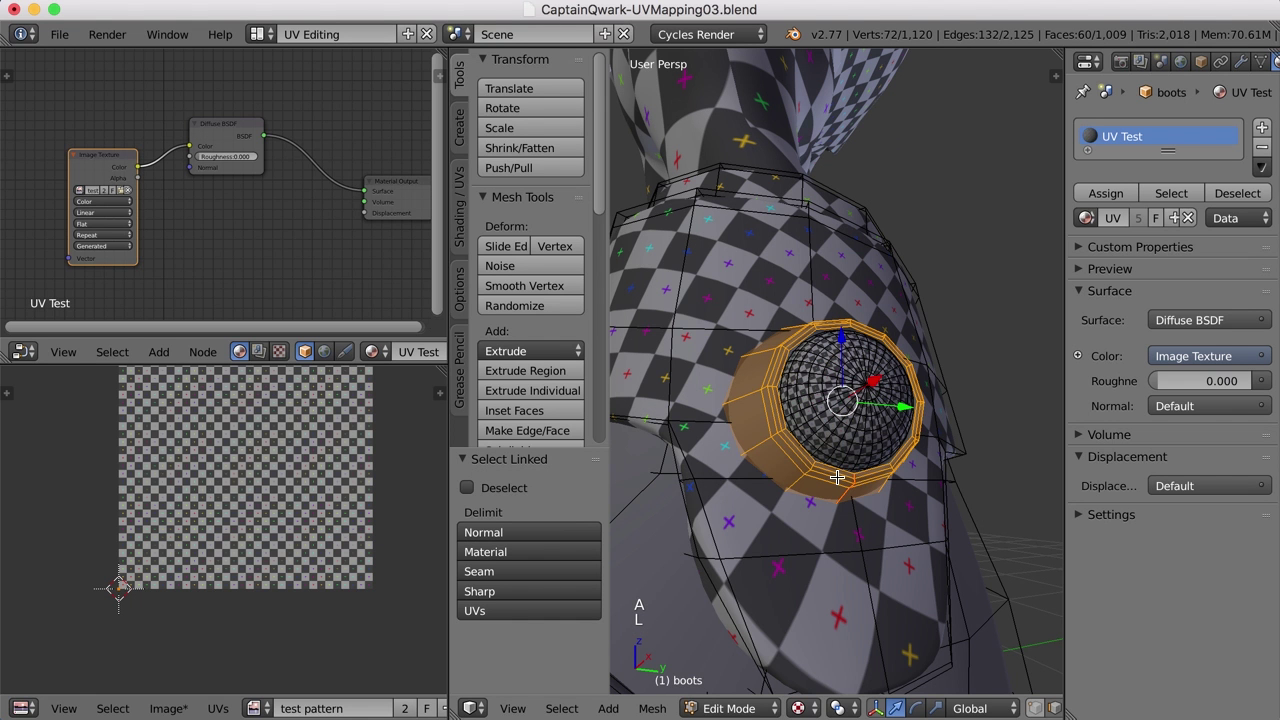
pyautogui.press('u')
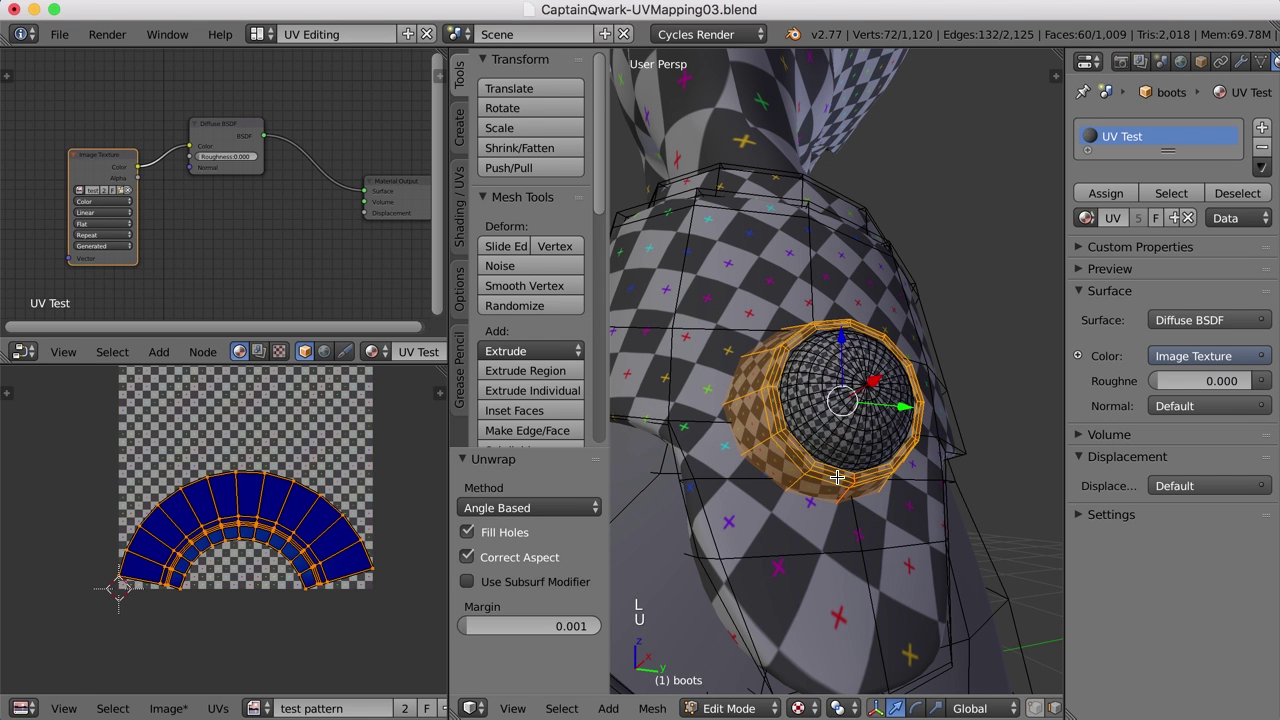
# - Deselect the ring and pick out the next boot piece below the cuff
pyautogui.press('a')
pyautogui.scroll(-3)
pyautogui.middleClick(805, 456)
pyautogui.press('Tab')
pyautogui.press('Tab')
# - Isolate the lower boot cuff piece, hiding the rest of the boots
pyautogui.press('a')
pyautogui.press('a')
pyautogui.press('l')
pyautogui.scroll(-3)
pyautogui.scroll(-3)
pyautogui.press('shift+h')
pyautogui.middleClick(838, 483)
pyautogui.scroll(-3)
pyautogui.middleClick(833, 418)
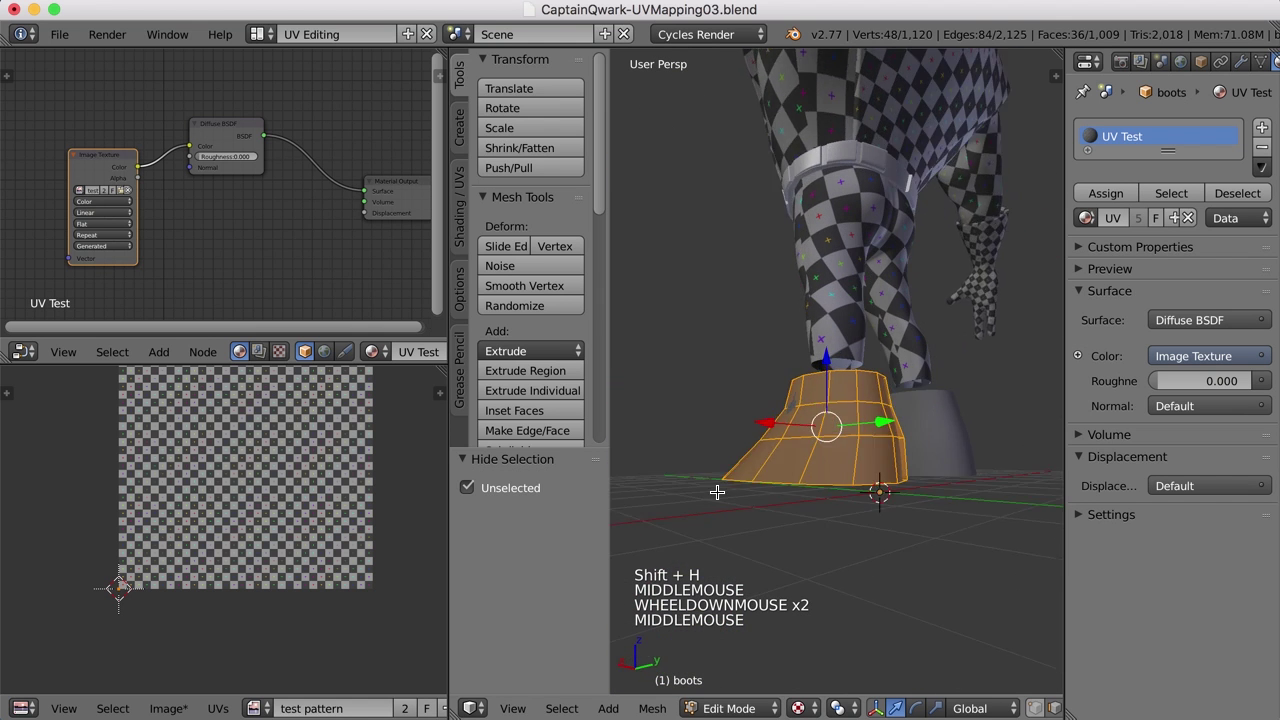
pyautogui.scroll(3)
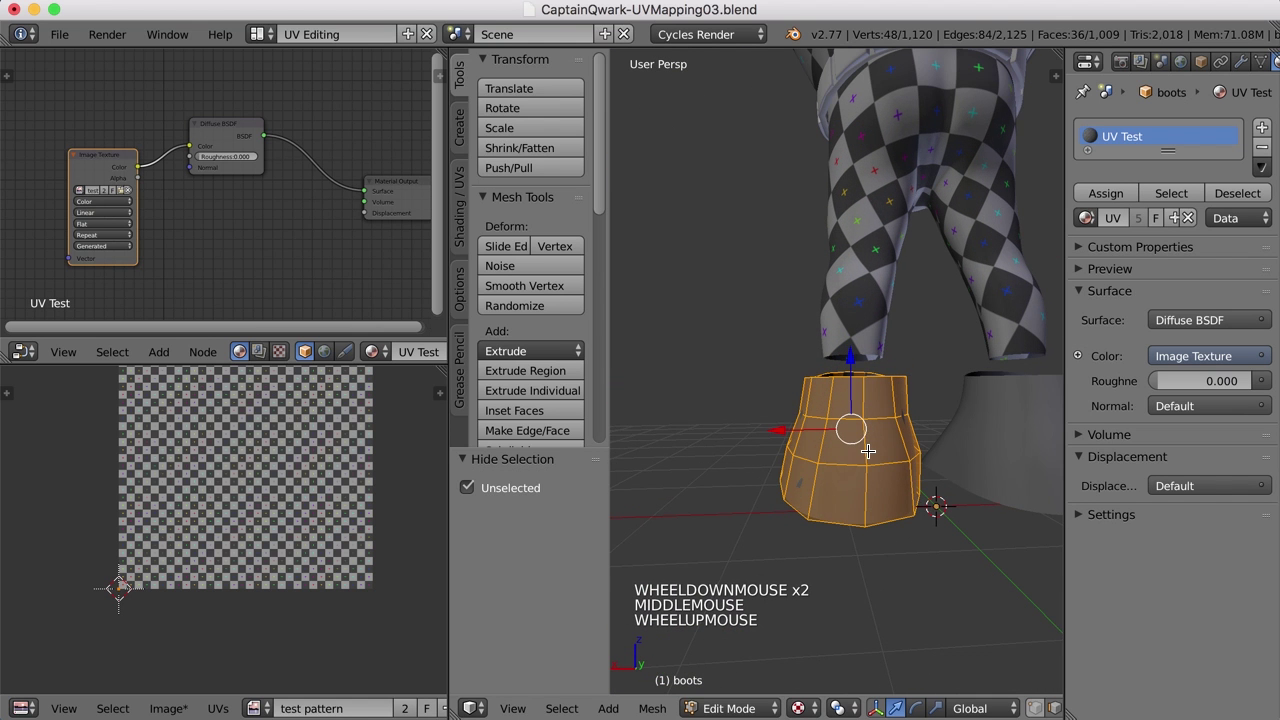
# - Mark a seam down an edge column of the cuff and unwrap the piece
pyautogui.rightClick(868, 445)
pyautogui.middleClick(861, 465)
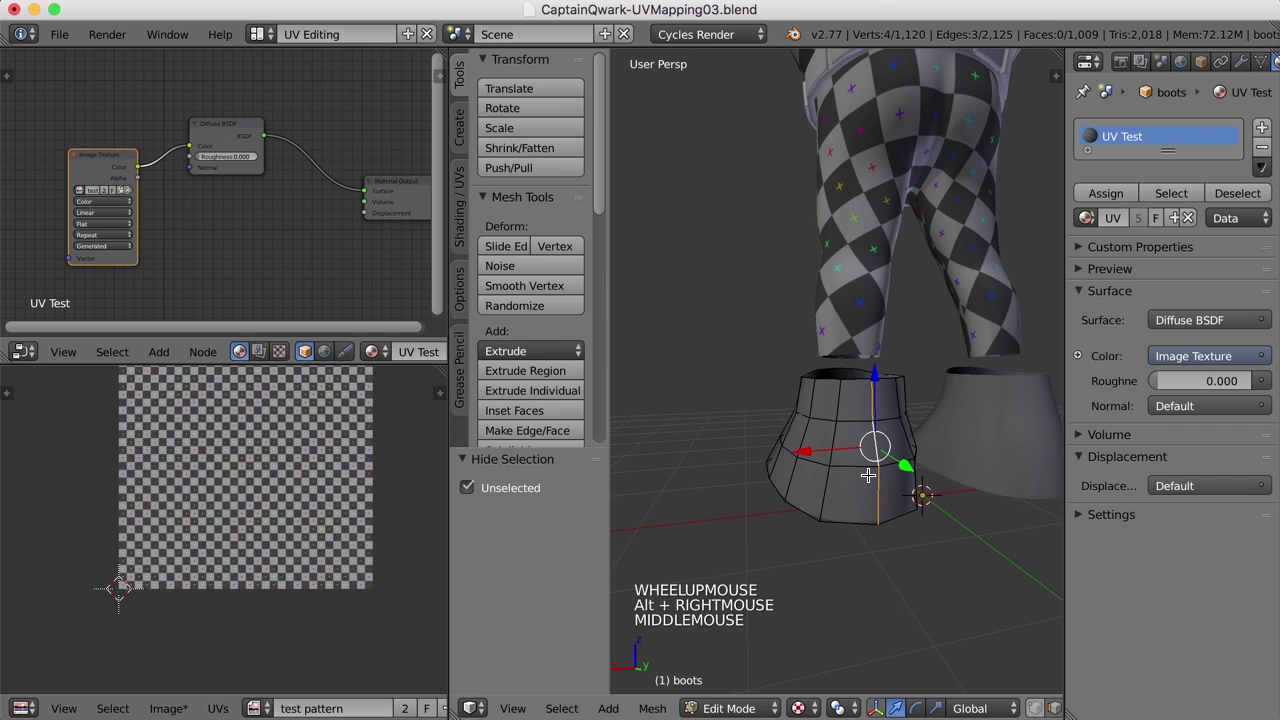
pyautogui.press('ctrl+e')
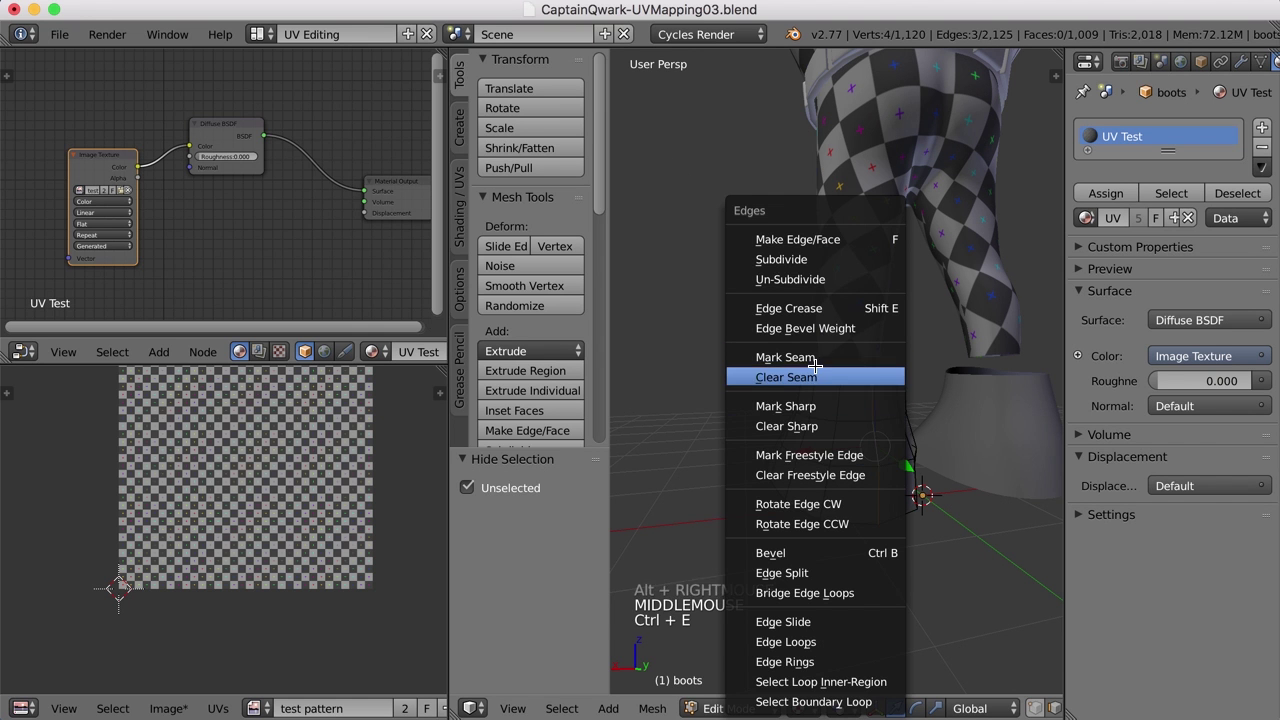
pyautogui.press('a')
pyautogui.press('a')
pyautogui.press('u')
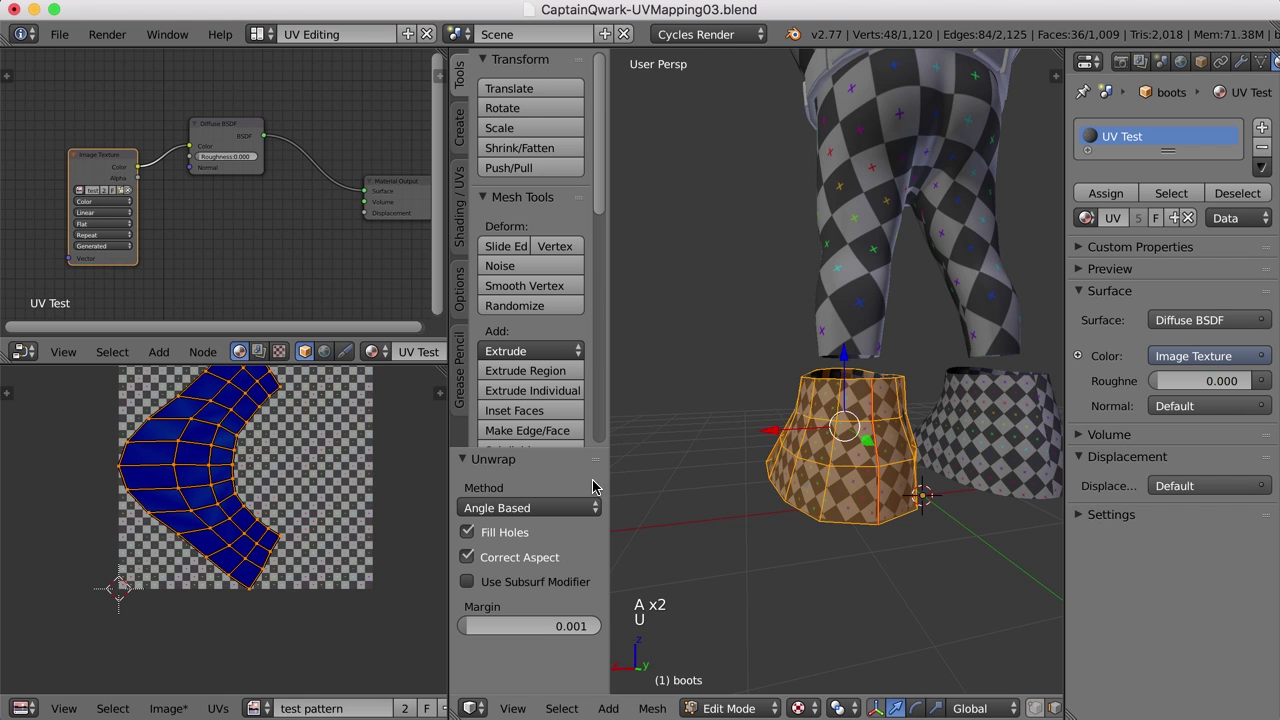
# - Unhide the boots, check the checkered cuff and deselect it
pyautogui.middleClick(783, 517)
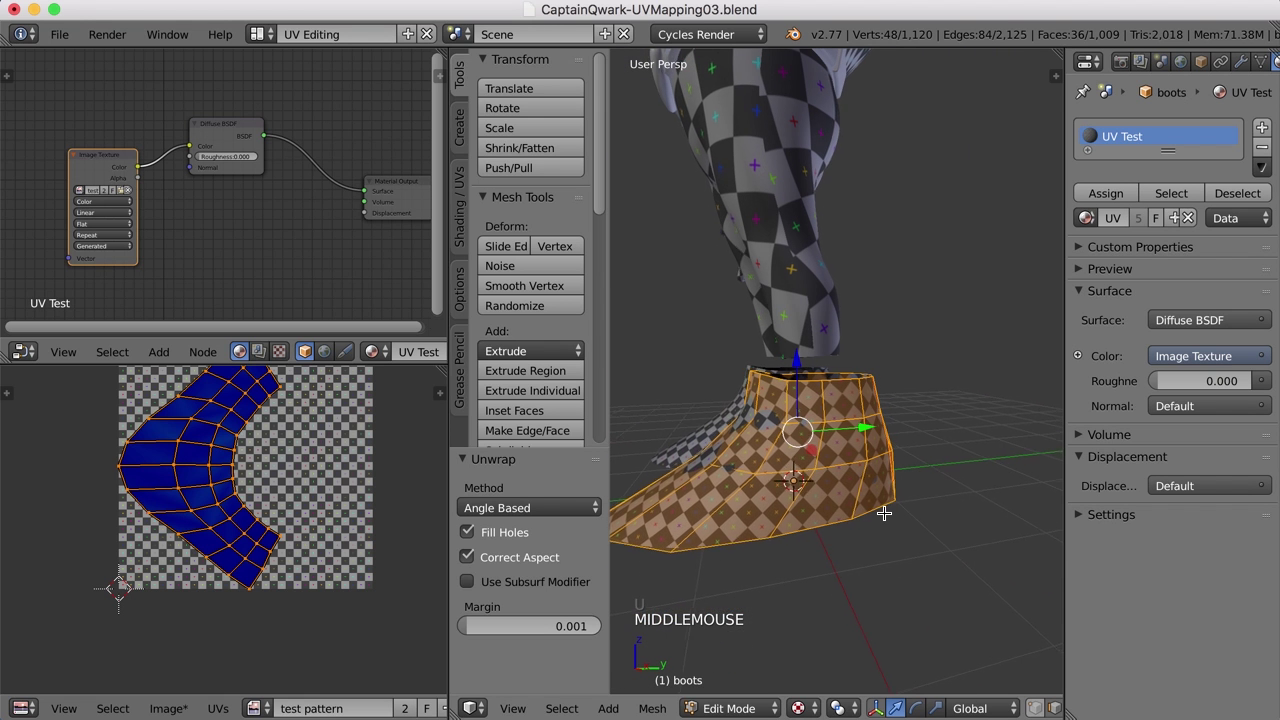
pyautogui.press('alt+h')
pyautogui.middleClick(838, 491)
pyautogui.middleClick(798, 503)
pyautogui.press('a')
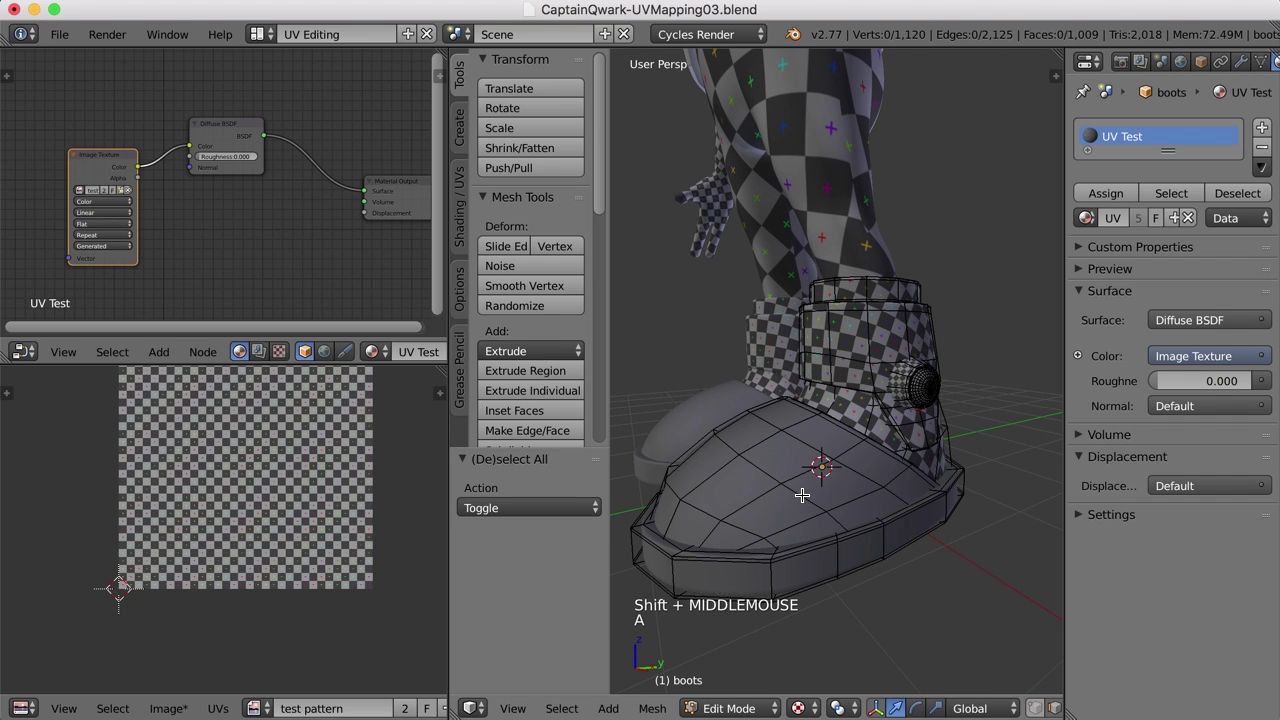
# - Unwrap the lower boot piece, then select the boot sole piece
pyautogui.press('l')
pyautogui.middleClick(820, 497)
pyautogui.press('u')
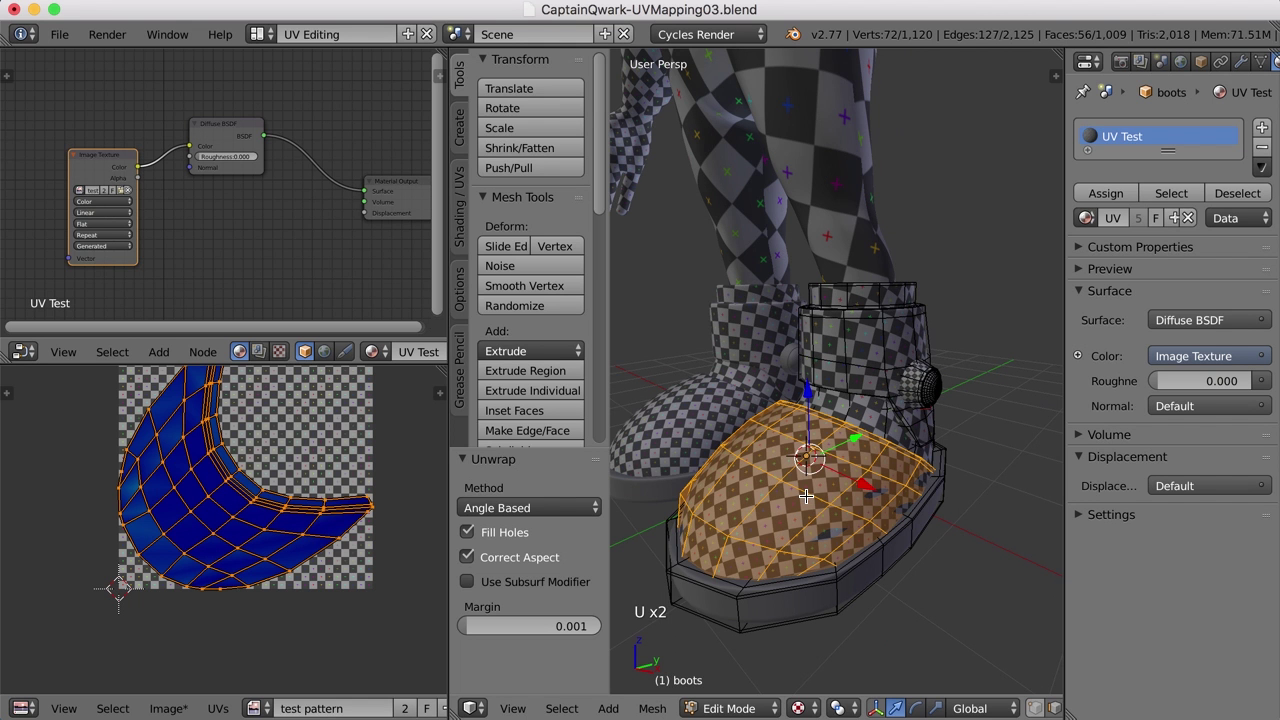
pyautogui.scroll(-3)
pyautogui.press('a')
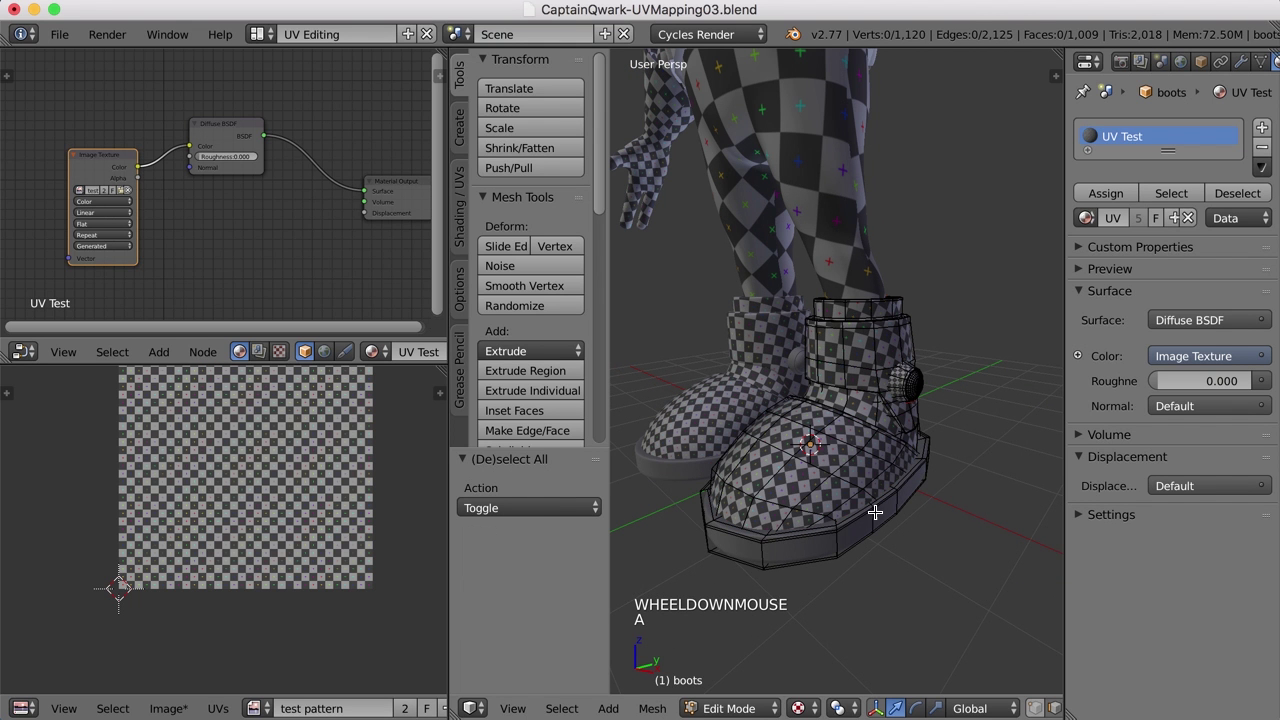
pyautogui.press('l')
pyautogui.middleClick(883, 534)
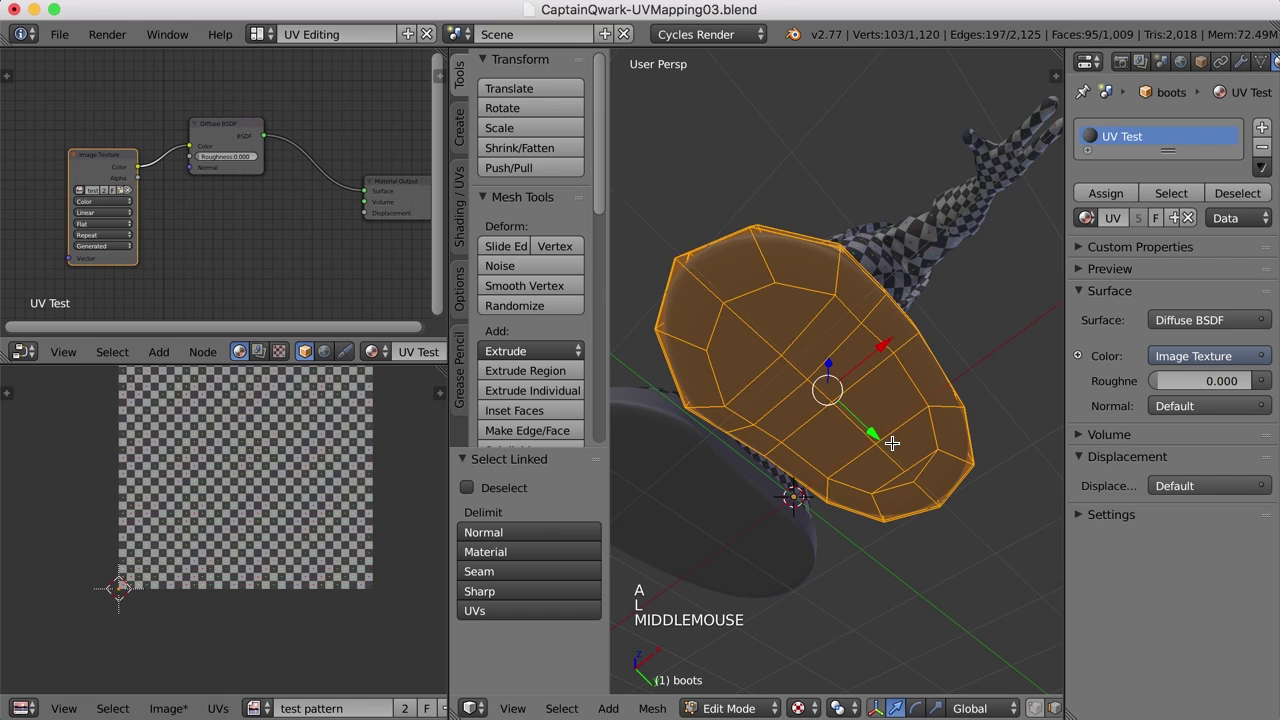
# - Isolate the boot sole and bring its underside rim into view for seaming
pyautogui.press('shift+h')
pyautogui.middleClick(874, 479)
pyautogui.scroll(3)
pyautogui.middleClick(850, 528)
pyautogui.scroll(3)
pyautogui.middleClick(916, 445)
pyautogui.middleClick(902, 484)
pyautogui.press('a')
pyautogui.middleClick(765, 459)
pyautogui.scroll(-3)
pyautogui.middleClick(814, 488)
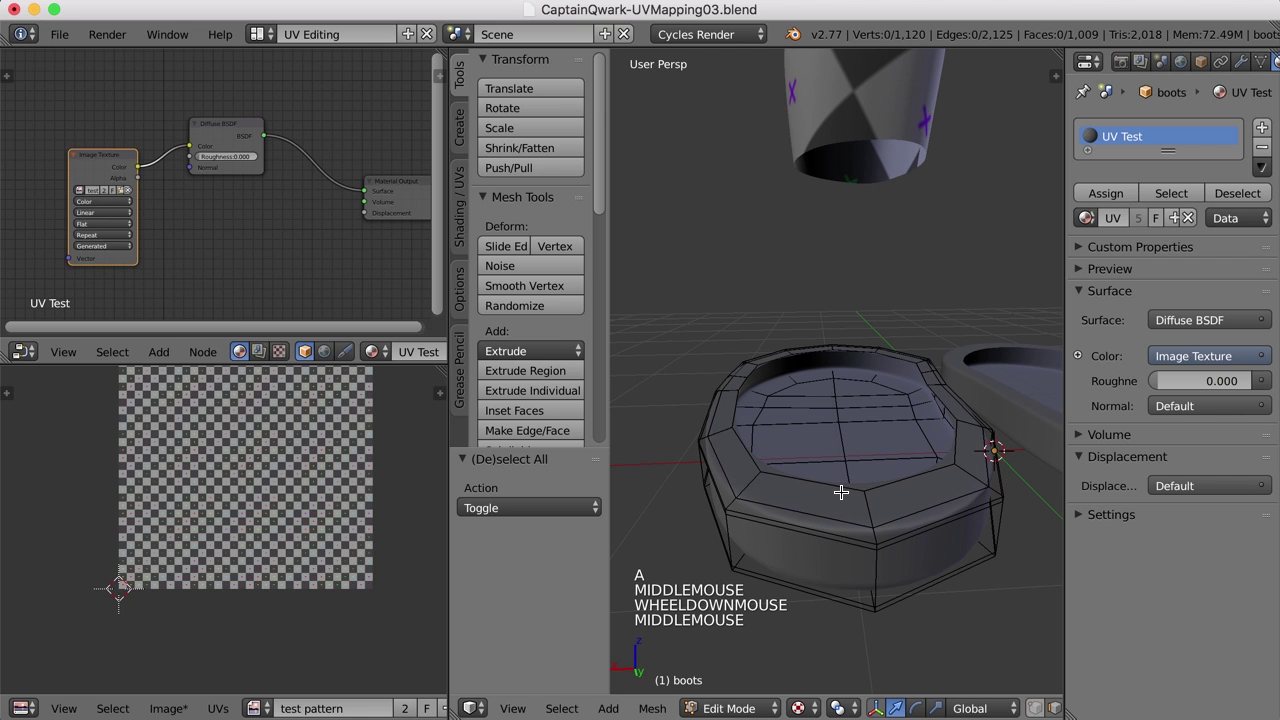
# - Select the edge loop around the sole rim and mark it as a UV seam
pyautogui.rightClick(867, 501)
pyautogui.middleClick(915, 593)
pyautogui.scroll(-3)
pyautogui.rightClick(866, 252)
pyautogui.middleClick(871, 261)
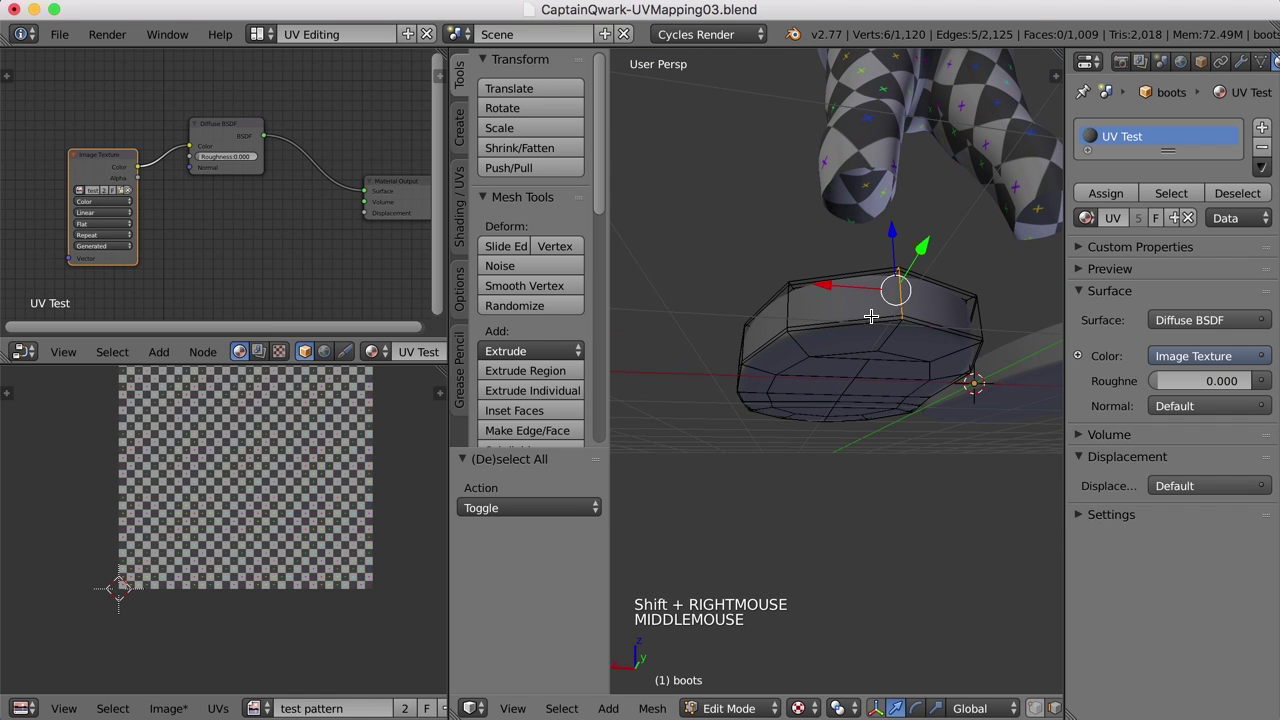
pyautogui.rightClick(861, 317)
pyautogui.middleClick(863, 350)
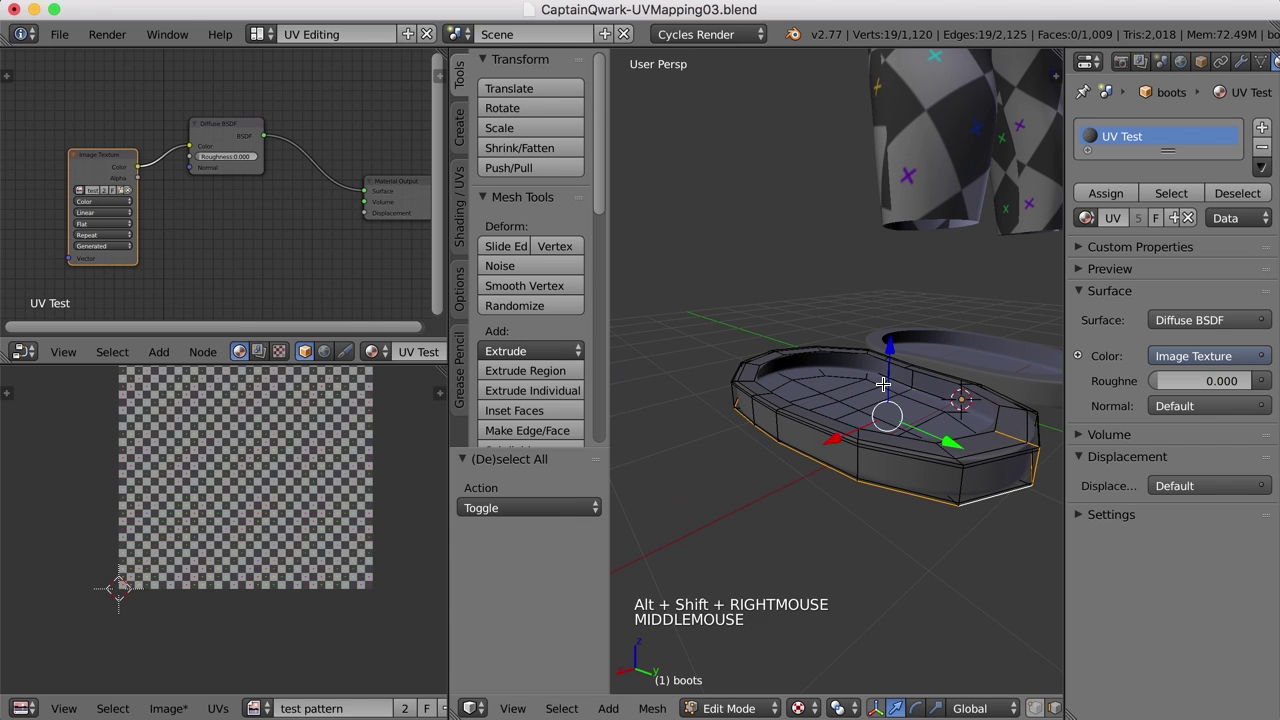
pyautogui.press('ctrl+e')
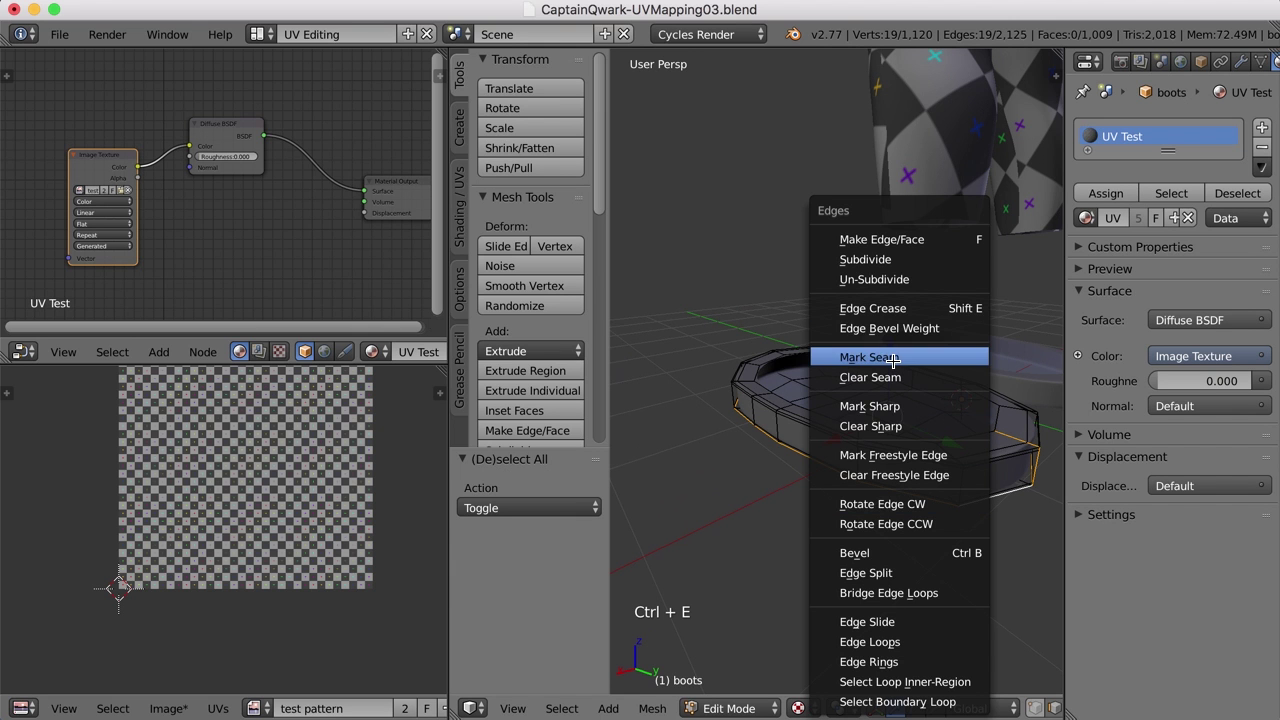
pyautogui.press('a')
# - Unwrap the whole sole piece so it shows the checker, then return to Object Mode
pyautogui.press('a')
pyautogui.press('u')
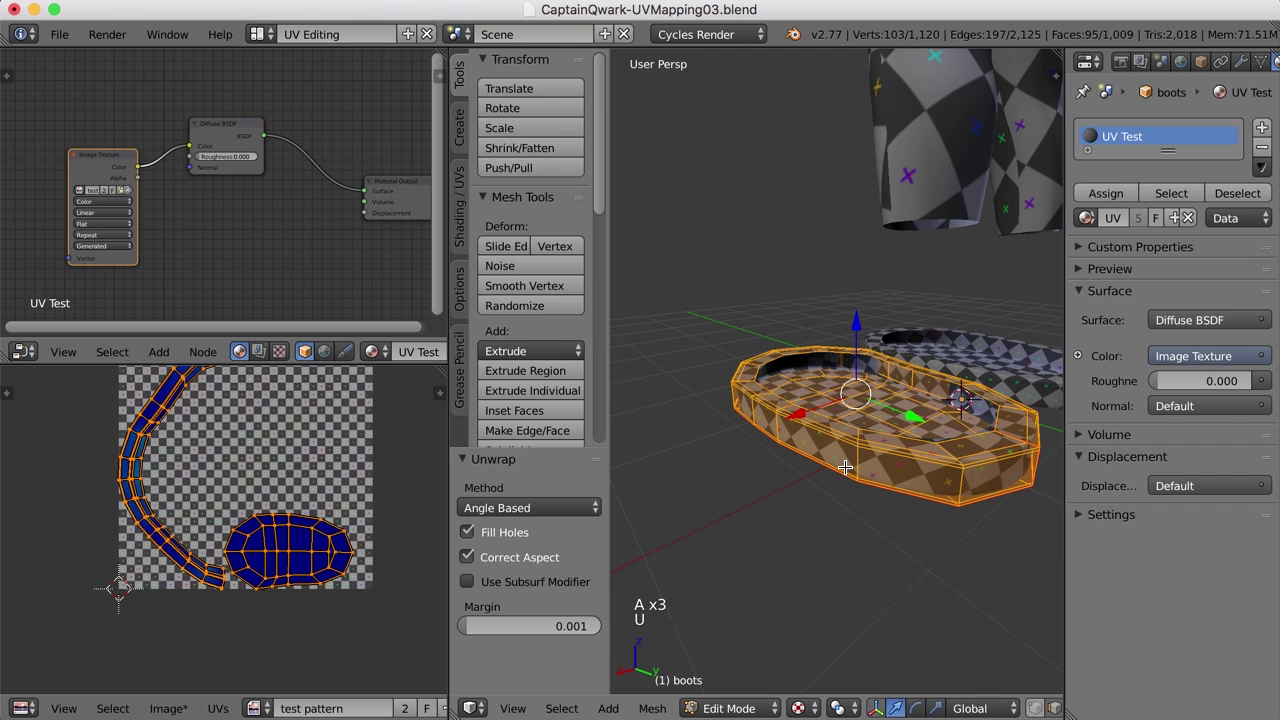
pyautogui.middleClick(858, 574)
pyautogui.press('a')
pyautogui.press('Tab')
pyautogui.middleClick(871, 547)
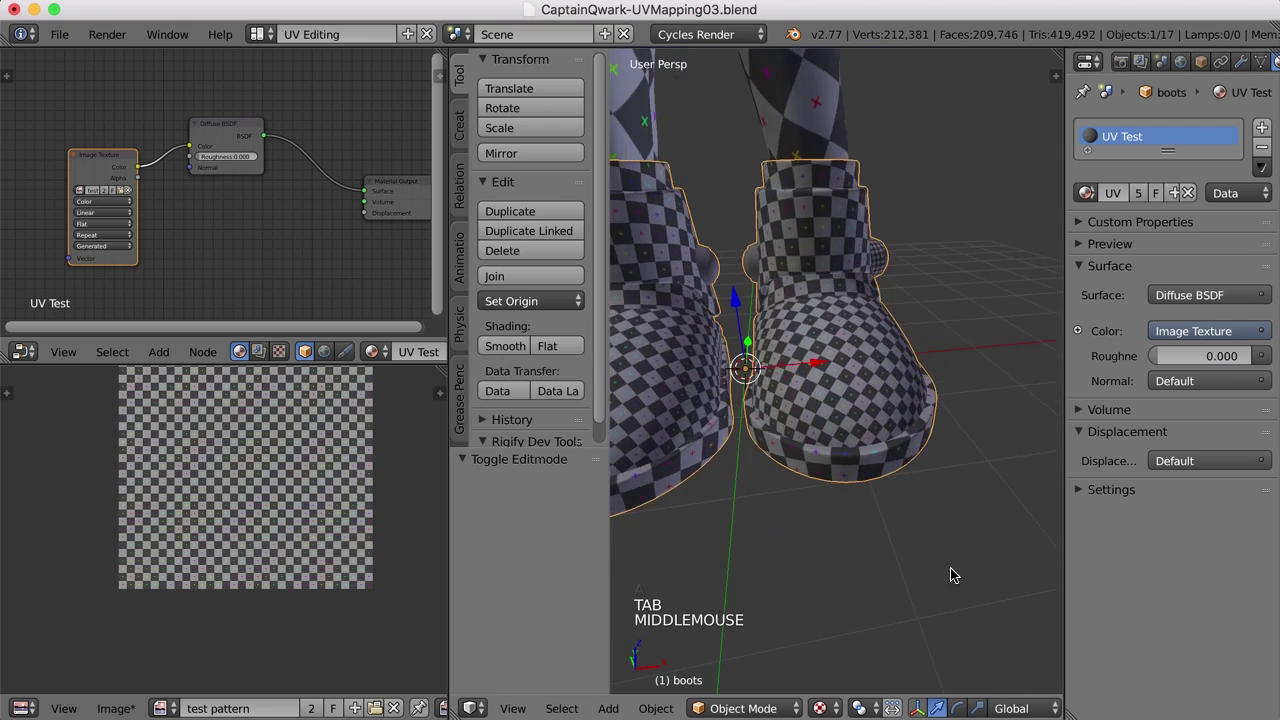
pyautogui.press('a')
pyautogui.scroll(-3)
pyautogui.middleClick(852, 498)
pyautogui.middleClick(822, 523)
pyautogui.middleClick(894, 522)
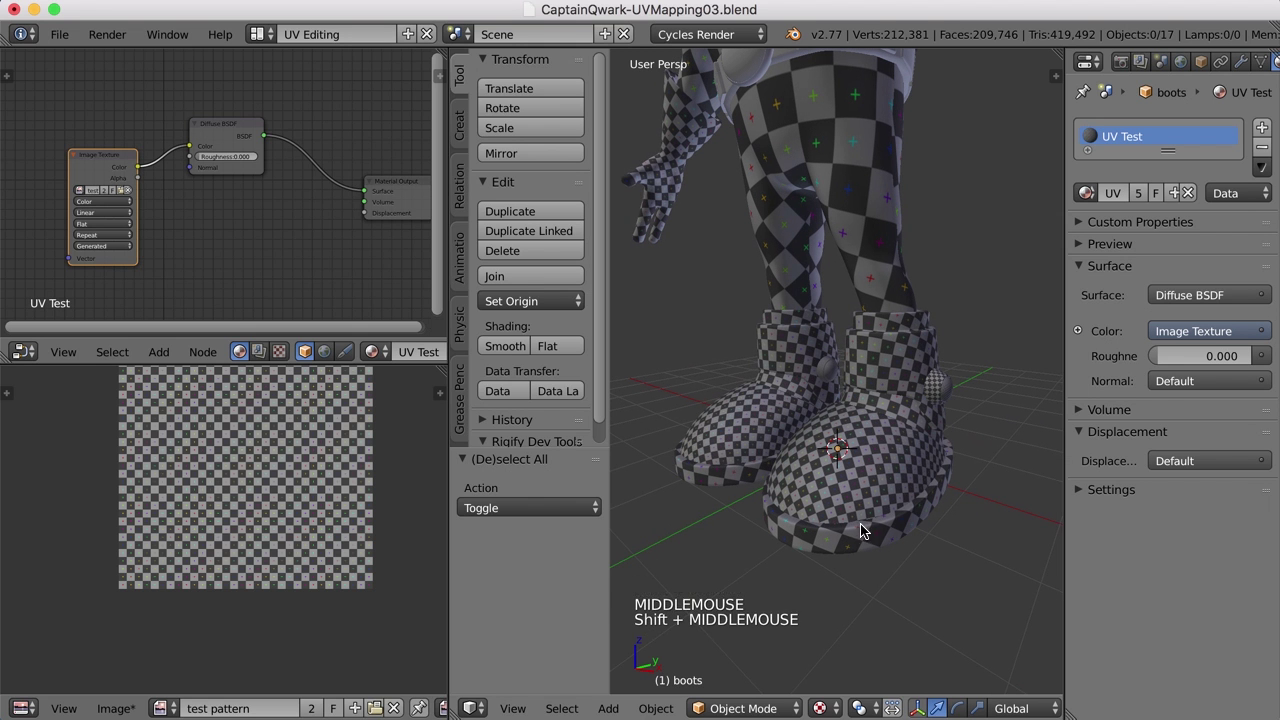
pyautogui.middleClick(907, 506)
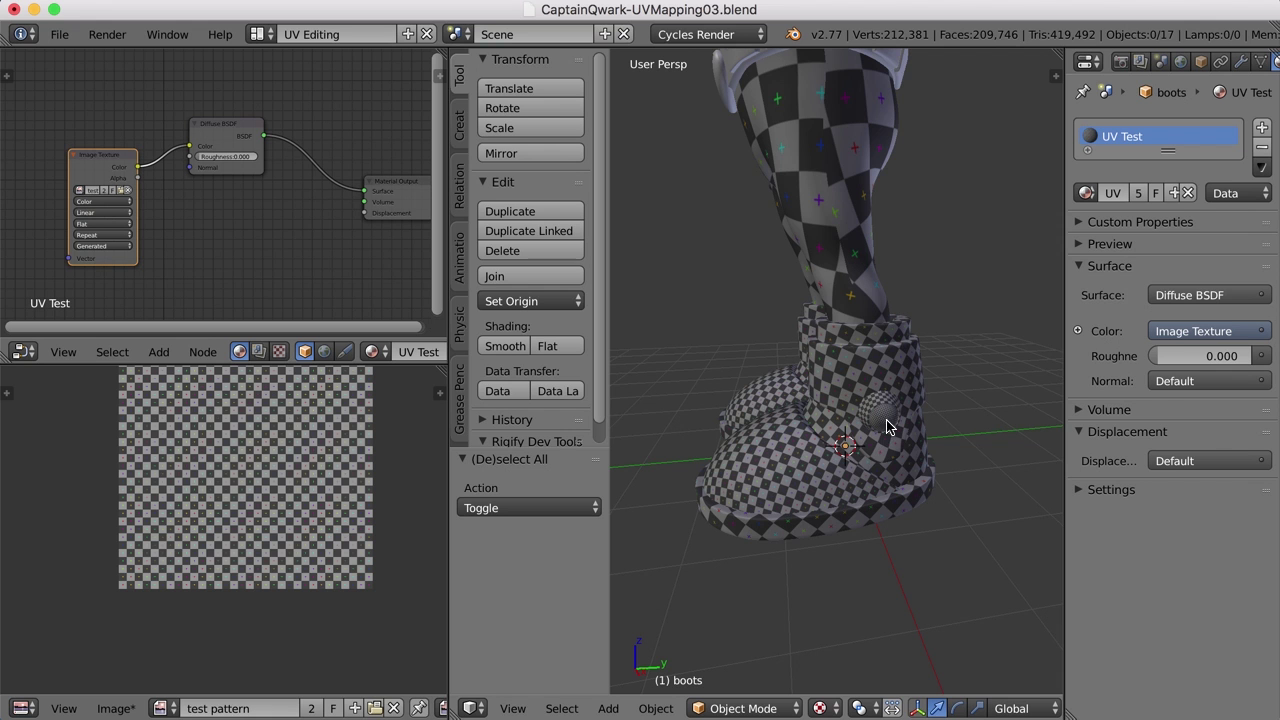
pyautogui.middleClick(822, 475)
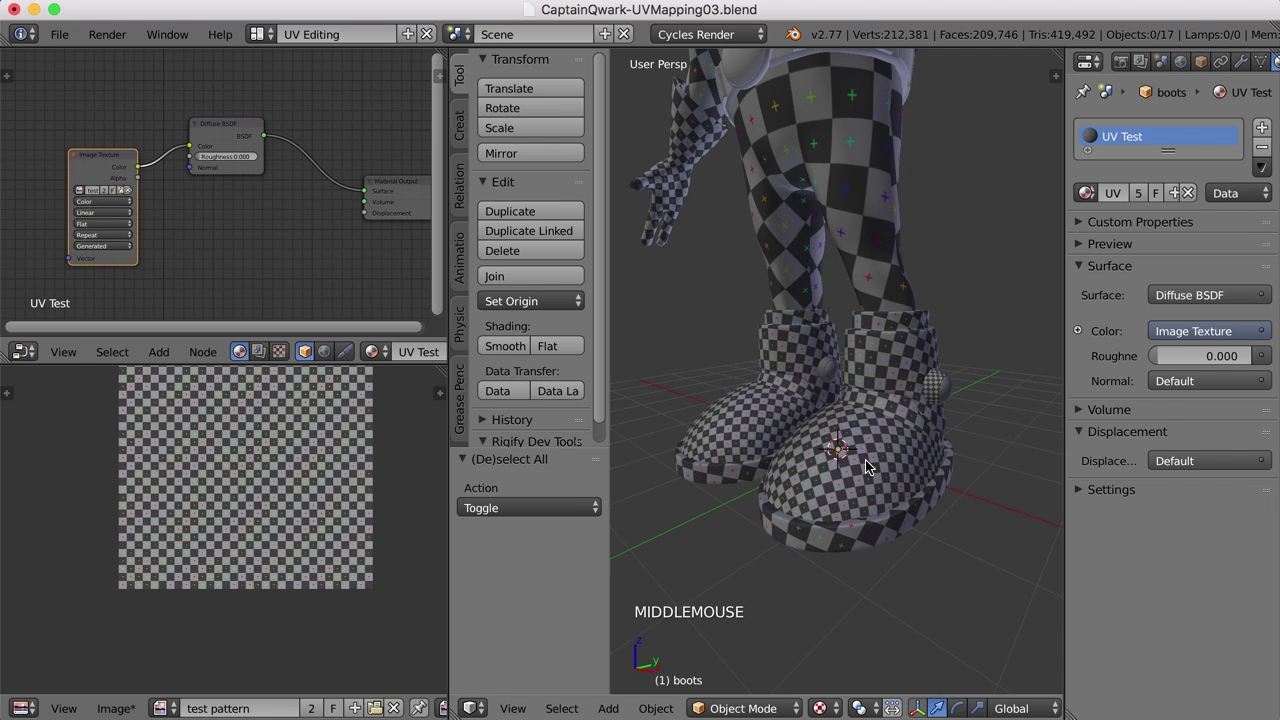
# - Select all boot geometry, average the UV island scales and pack the islands with Ctrl+P
pyautogui.press('Tab')
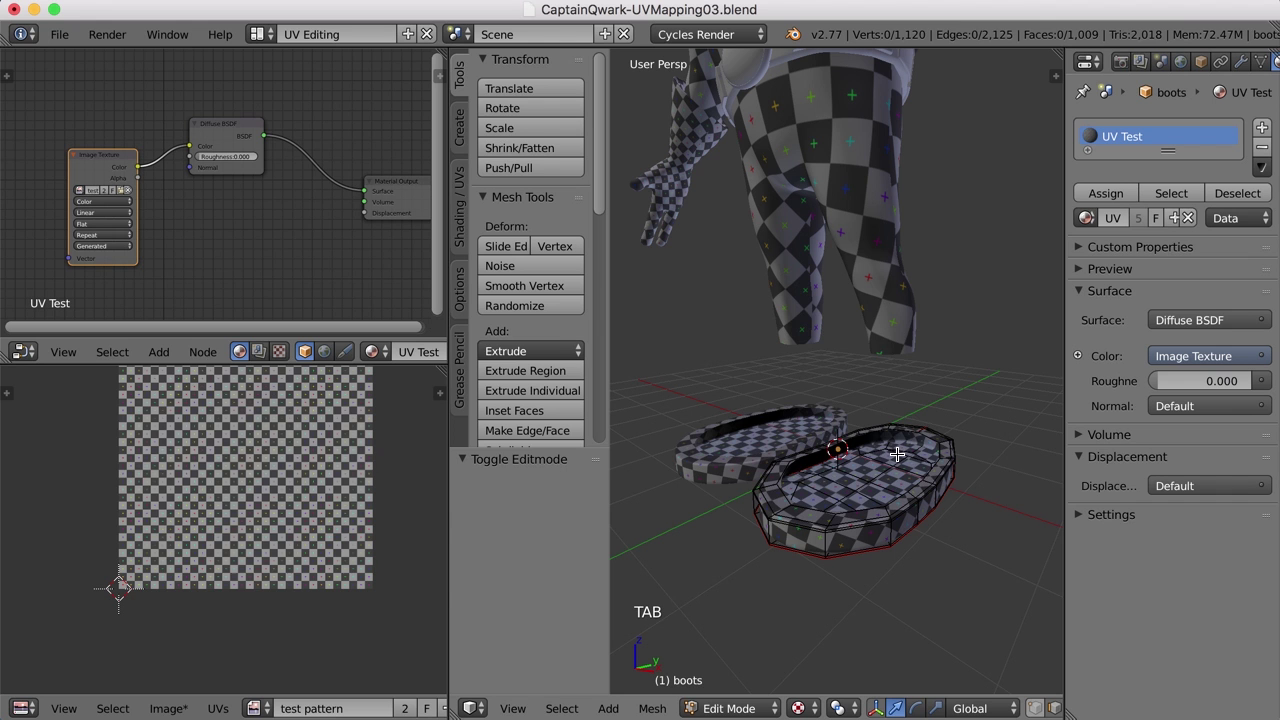
pyautogui.press('alt+h')
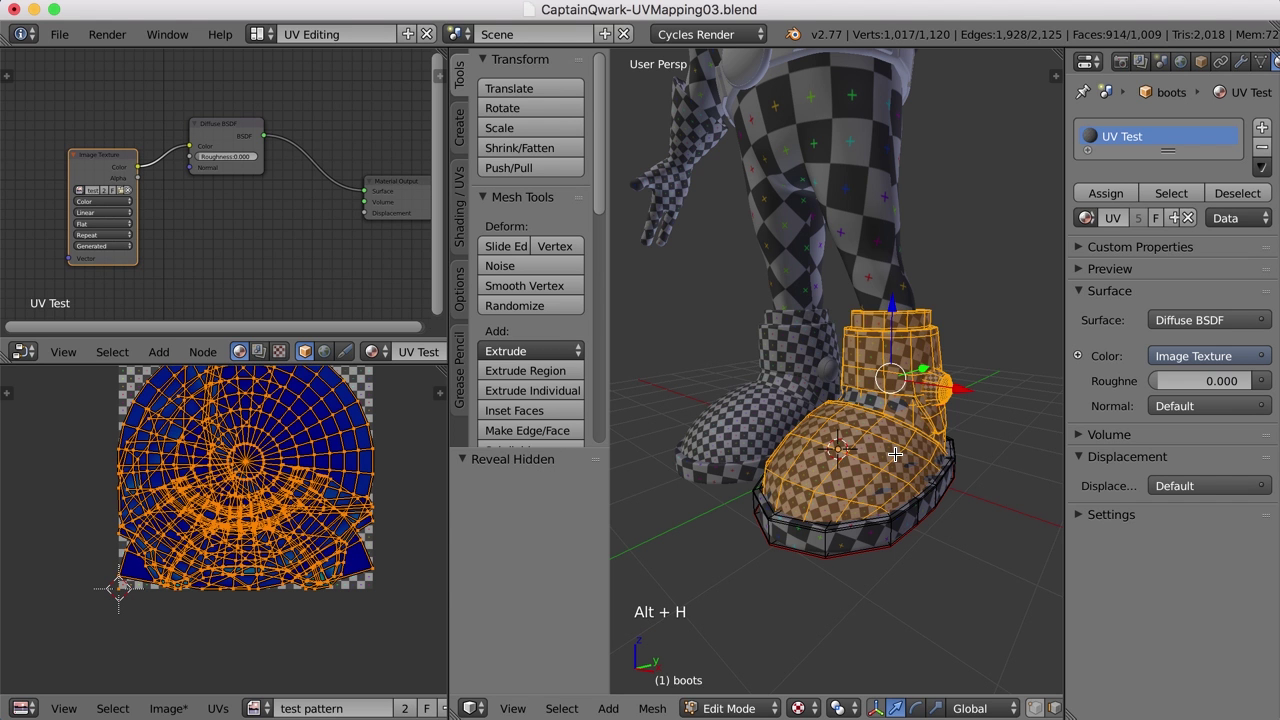
pyautogui.press('a')
pyautogui.press('a')
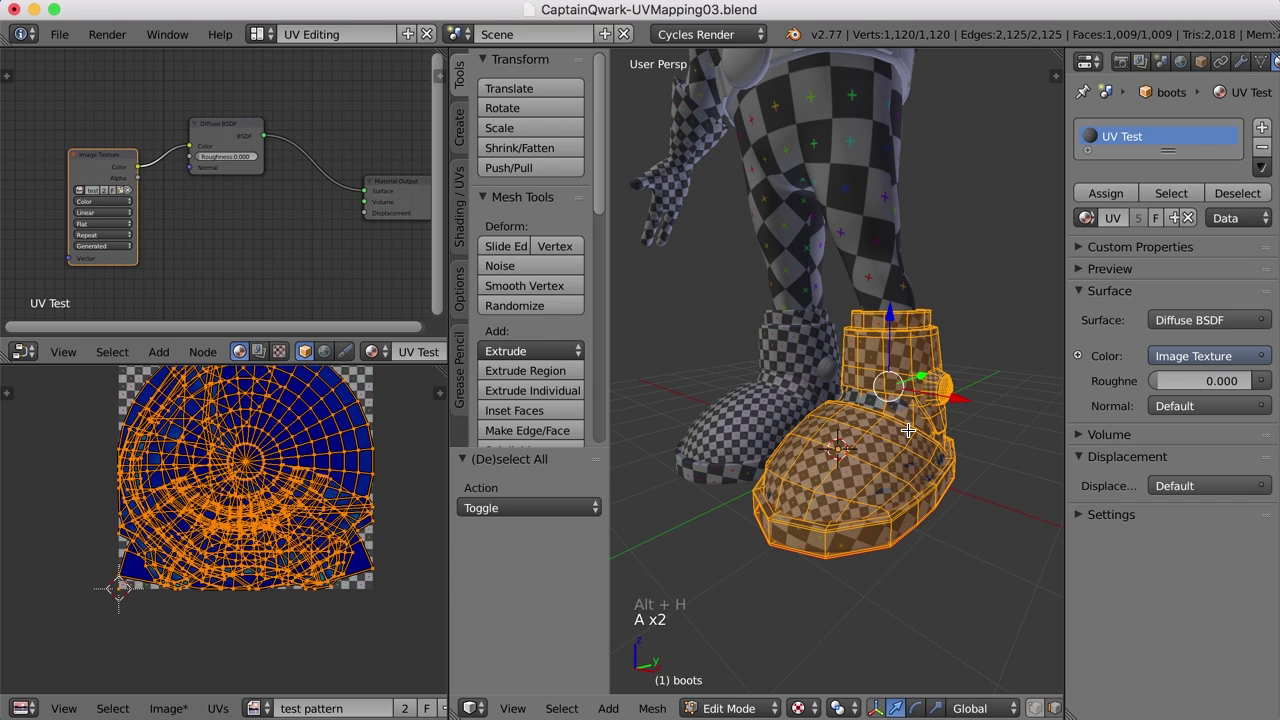
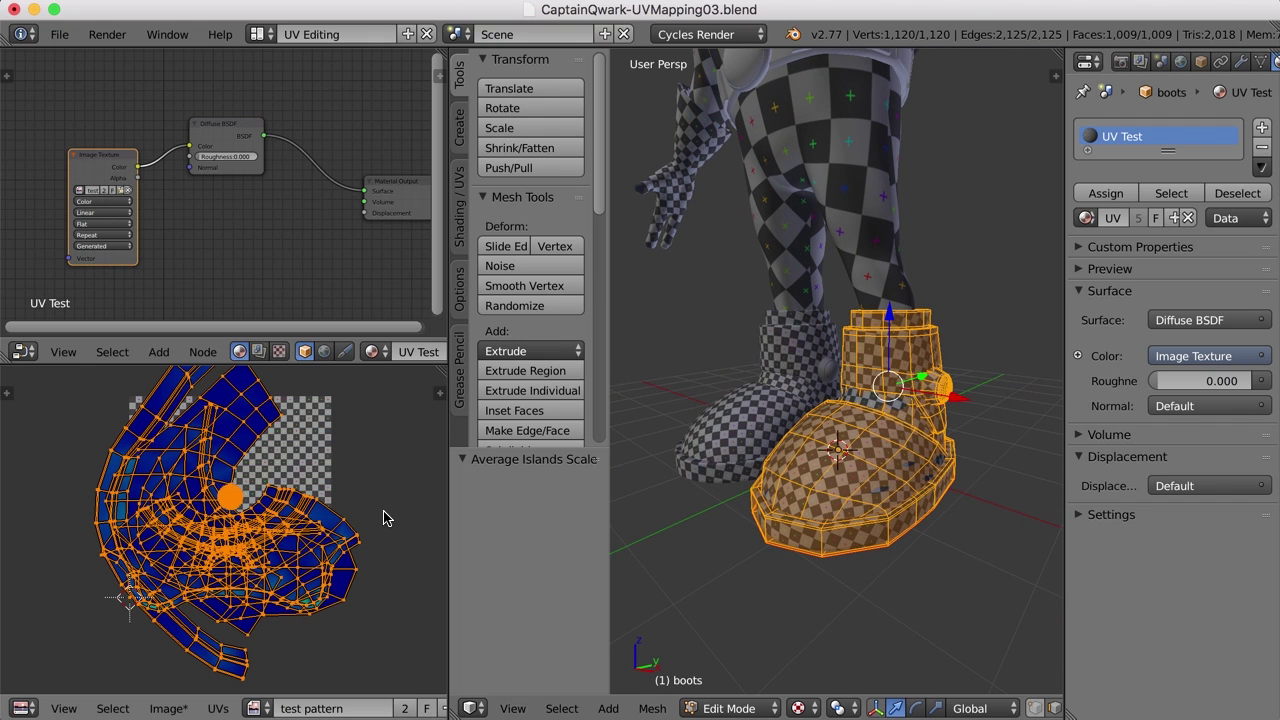
pyautogui.press('ctrl+p')
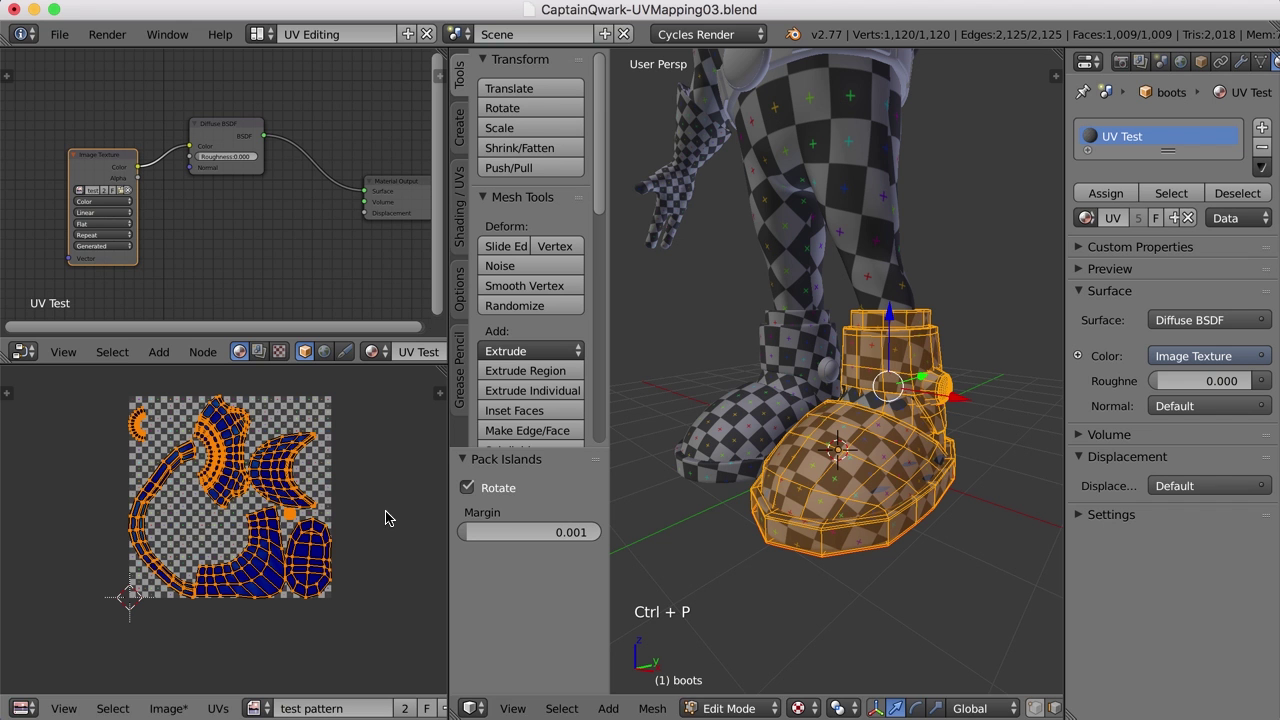
pyautogui.press('a')
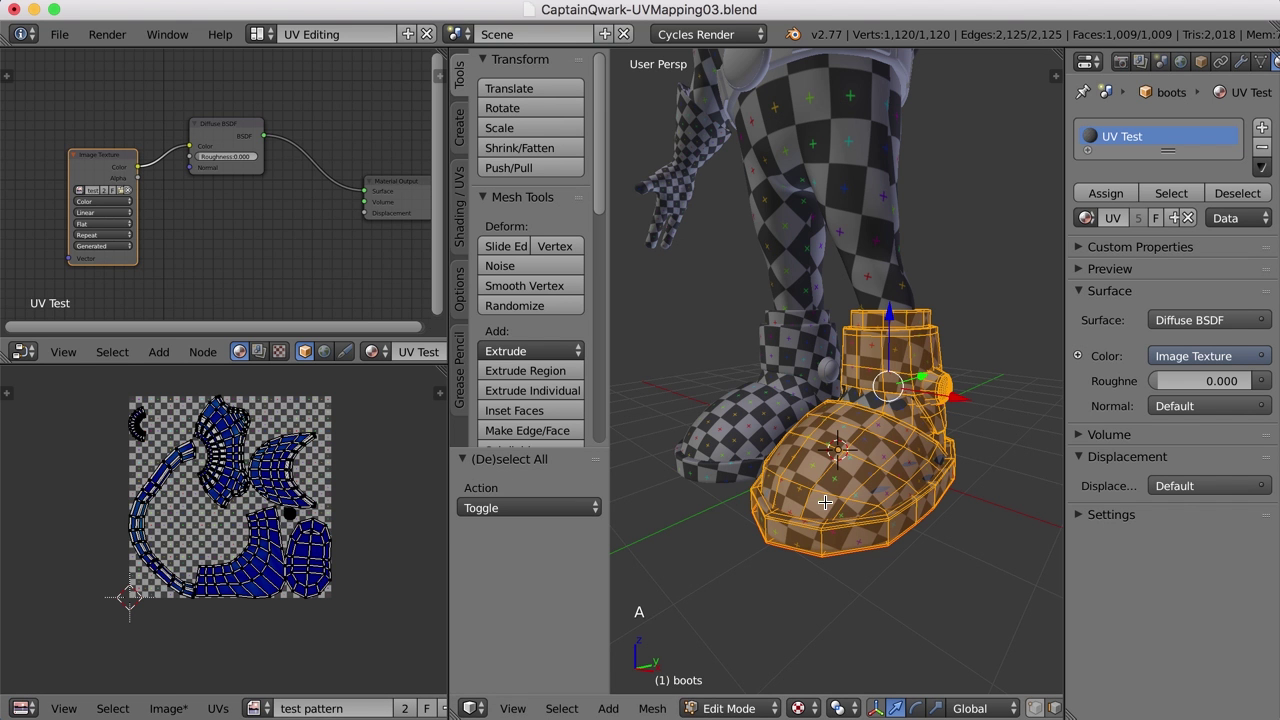
# - Return to Object Mode and orbit out to inspect the full checker-textured Captain Qwark figure
pyautogui.press('a')
pyautogui.press('Tab')
pyautogui.middleClick(923, 536)
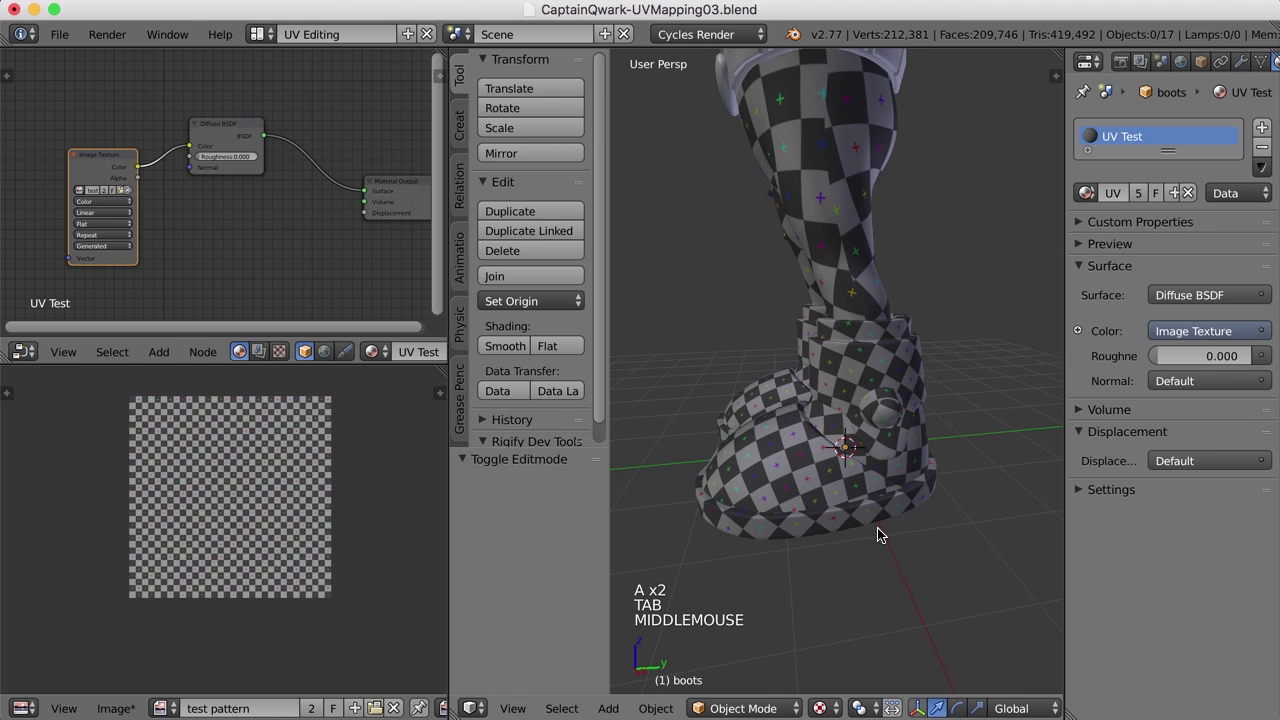
pyautogui.scroll(-3)
pyautogui.scroll(3)
pyautogui.middleClick(824, 491)
pyautogui.scroll(3)
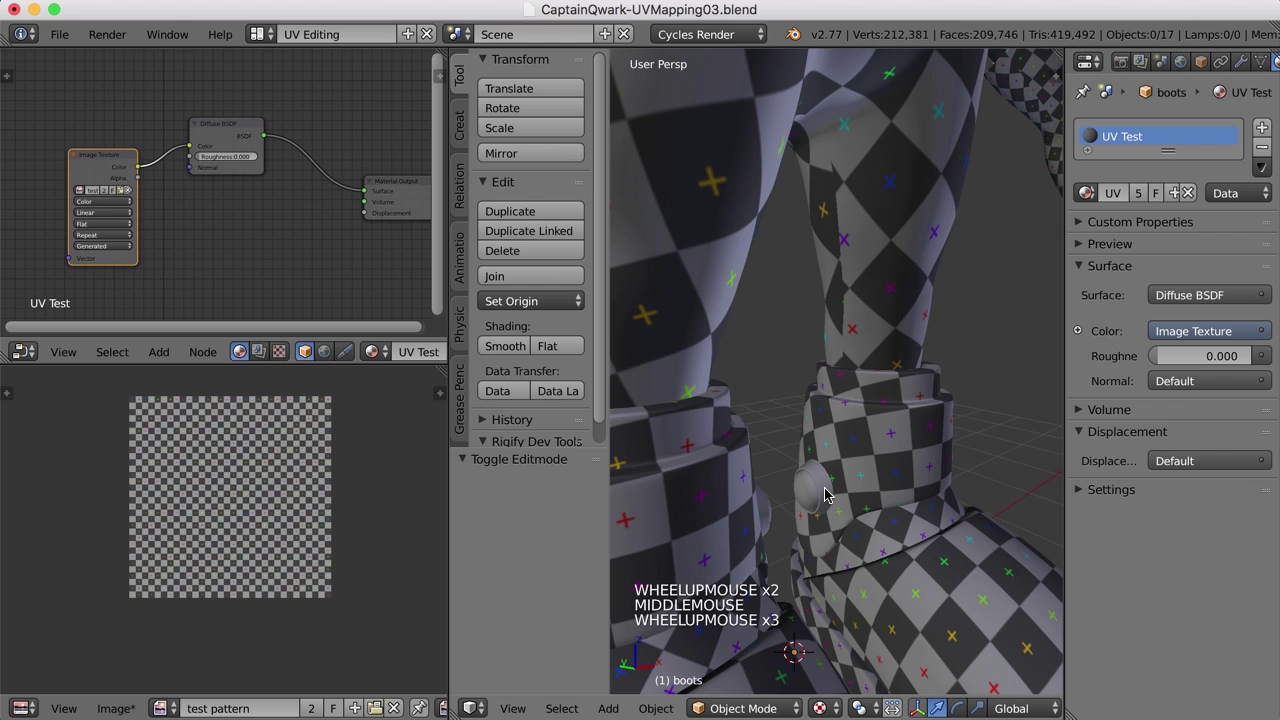
pyautogui.scroll(-3)
pyautogui.middleClick(882, 470)
pyautogui.scroll(-3)
pyautogui.scroll(-3)
pyautogui.middleClick(909, 481)
pyautogui.middleClick(881, 522)
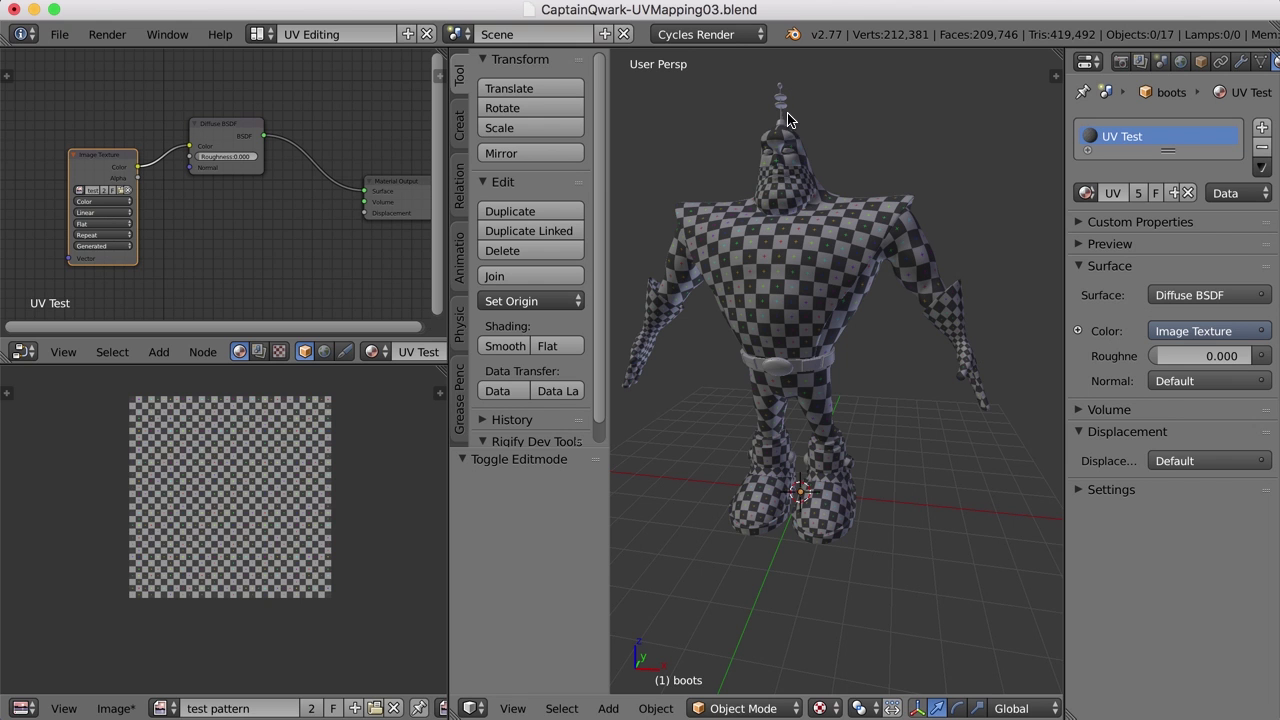
pyautogui.middleClick(809, 151)
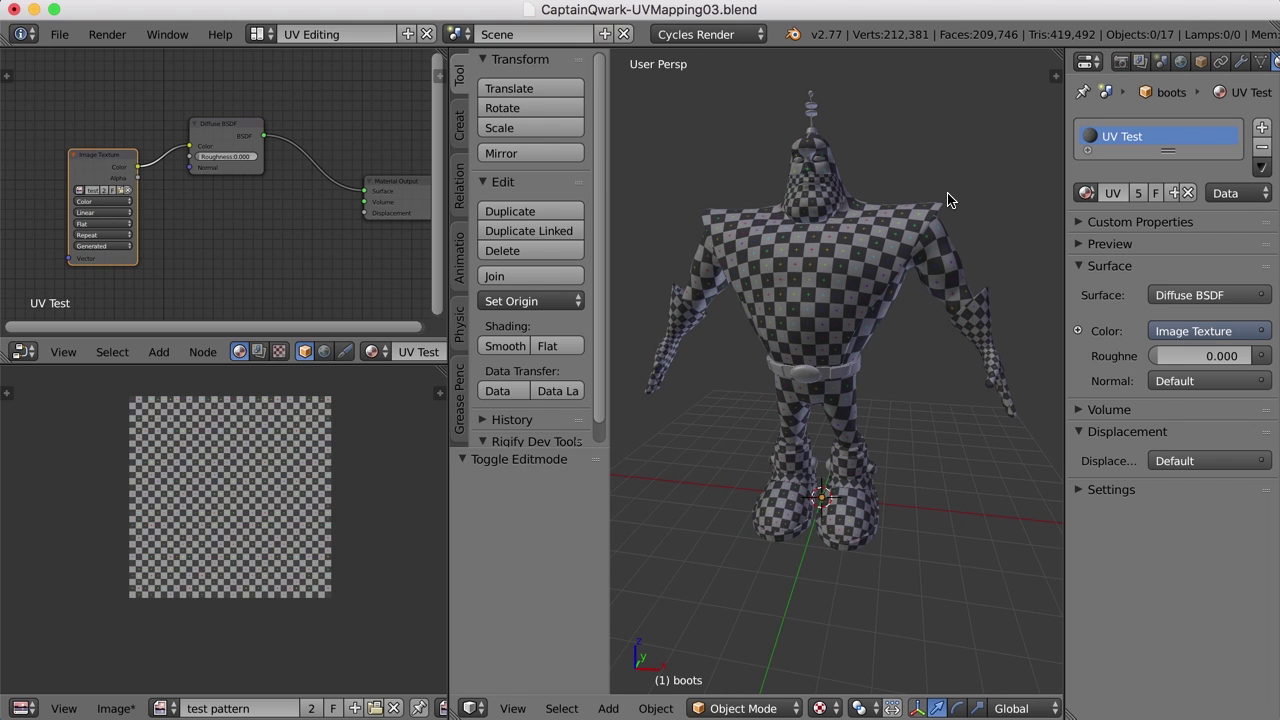